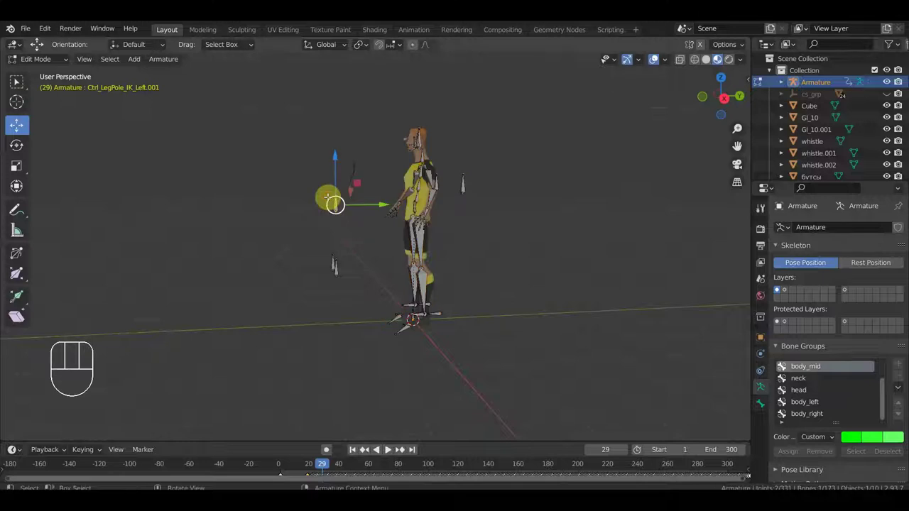
Hide the armature's bones and the referee's body mesh, leaving strap, whistle and one bone visible.
key(ctrl+i)
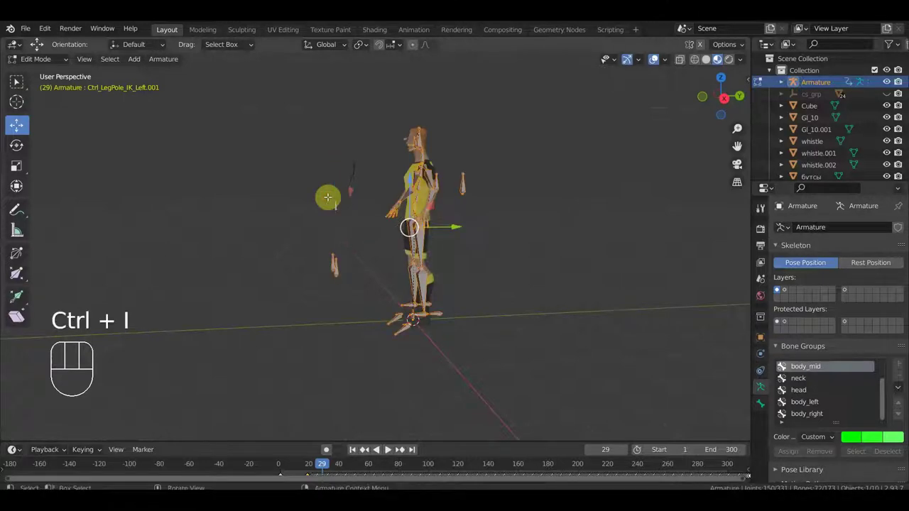
key(h)
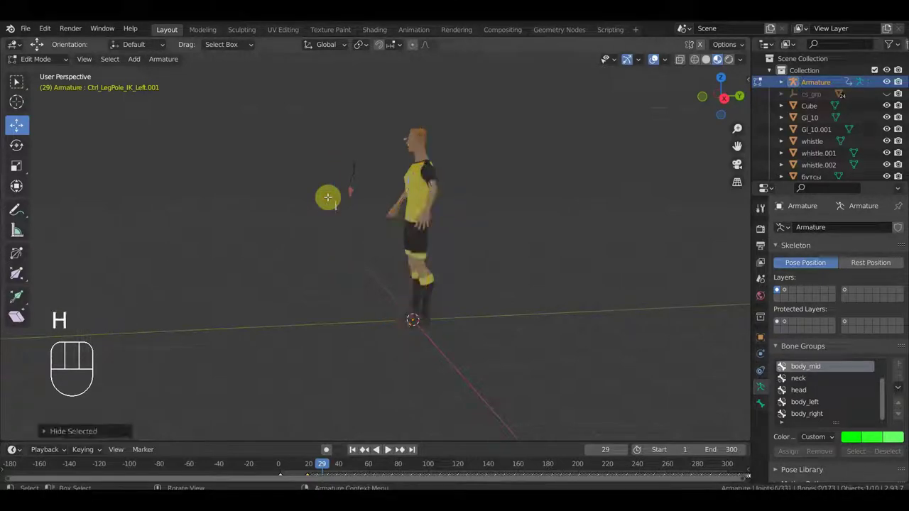
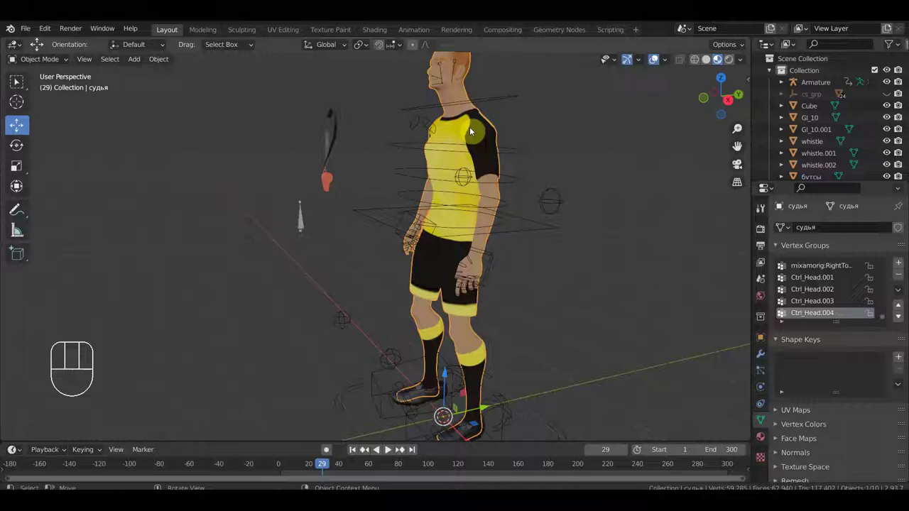
key(h)
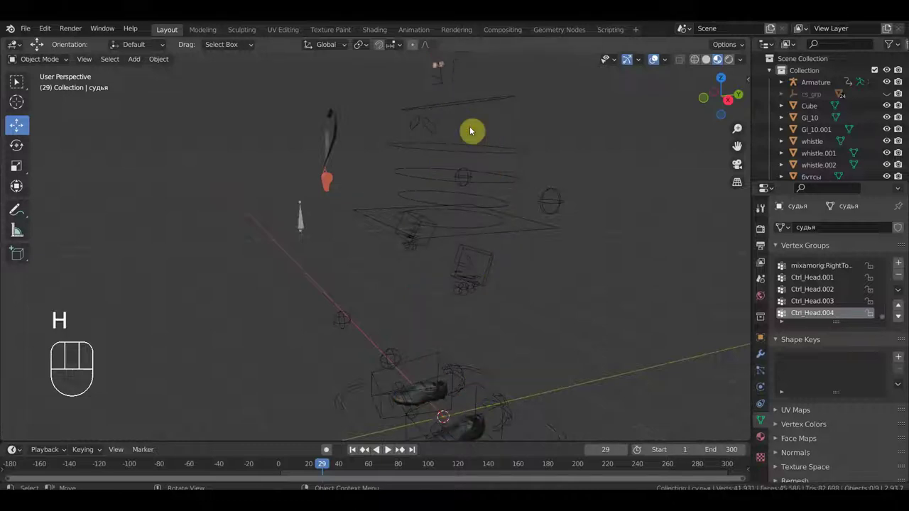
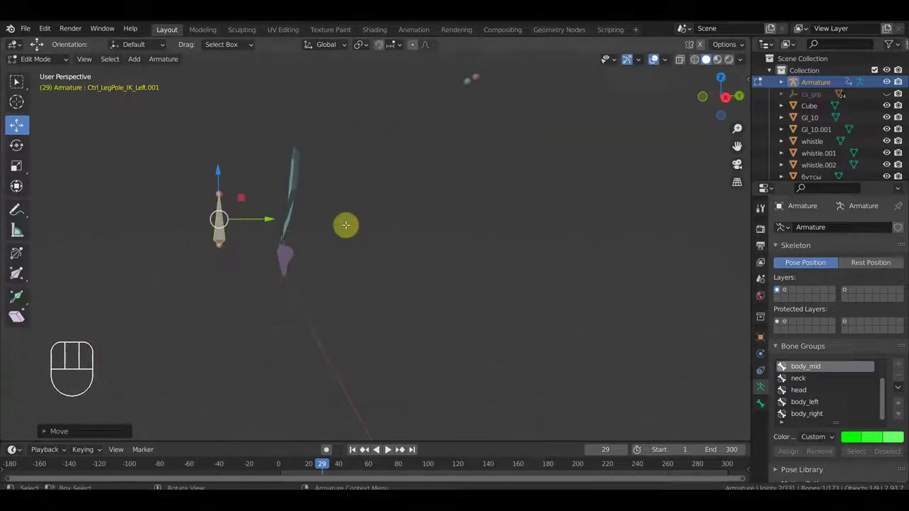
Move the bone onto the top of the strap and tilt it in right-side view to follow the strap.
key(g)
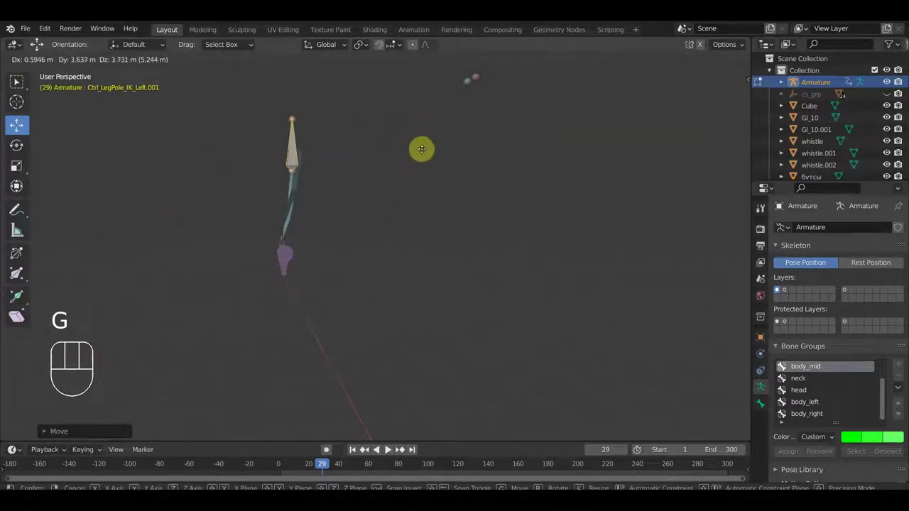
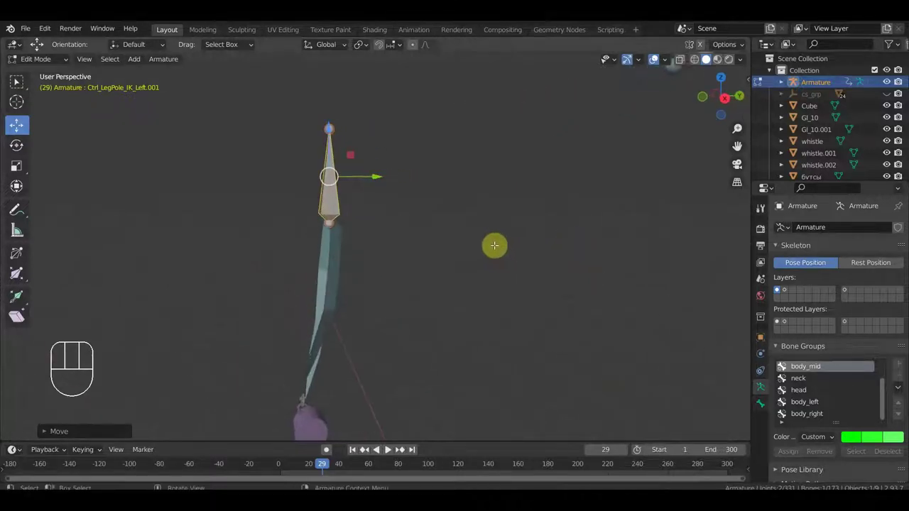
key(KP_3)
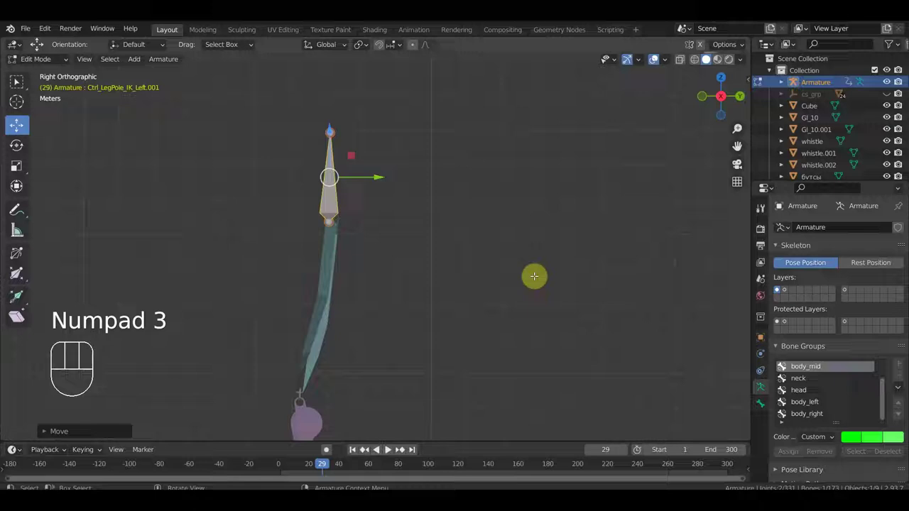
key(r)
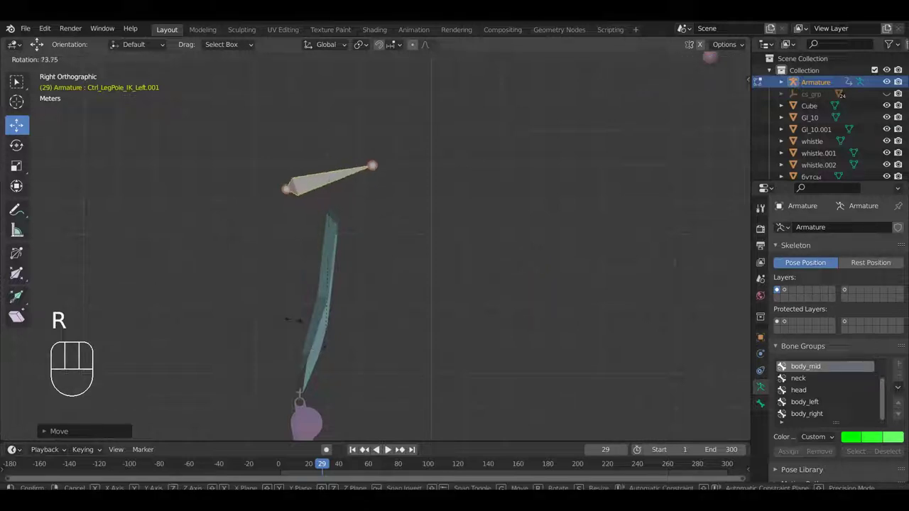
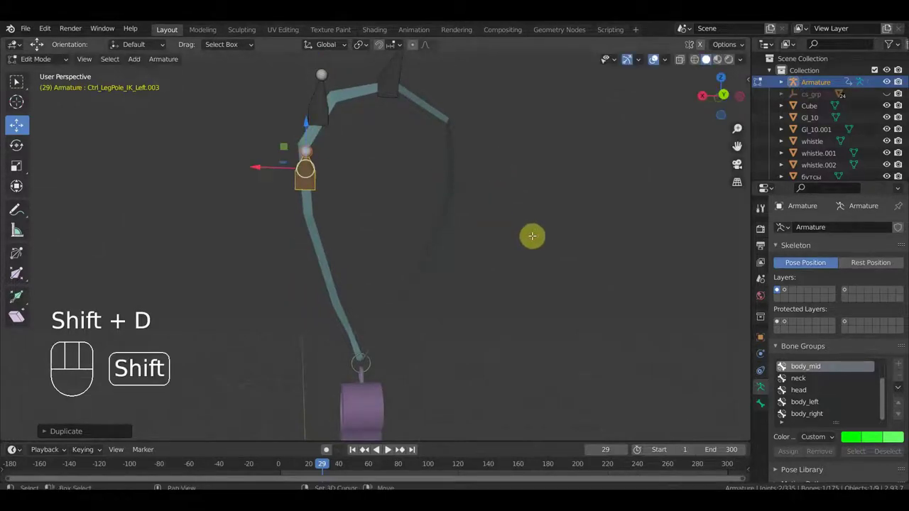
Duplicate two more bones and place them progressively lower along the lanyard strap.
key(shift+d)
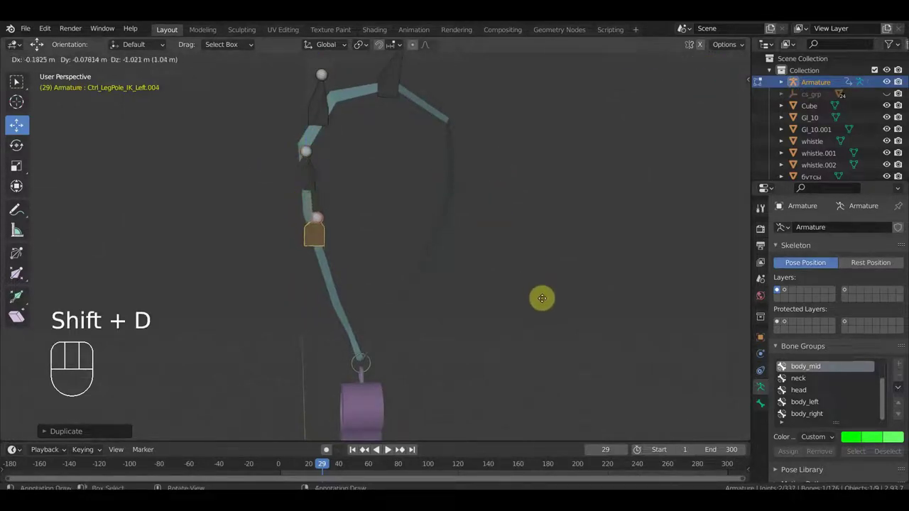
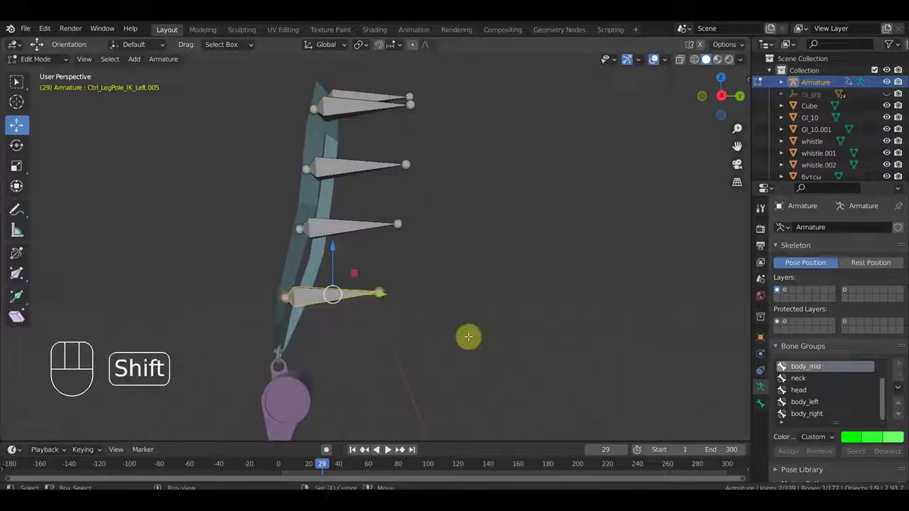
key(shift+d)
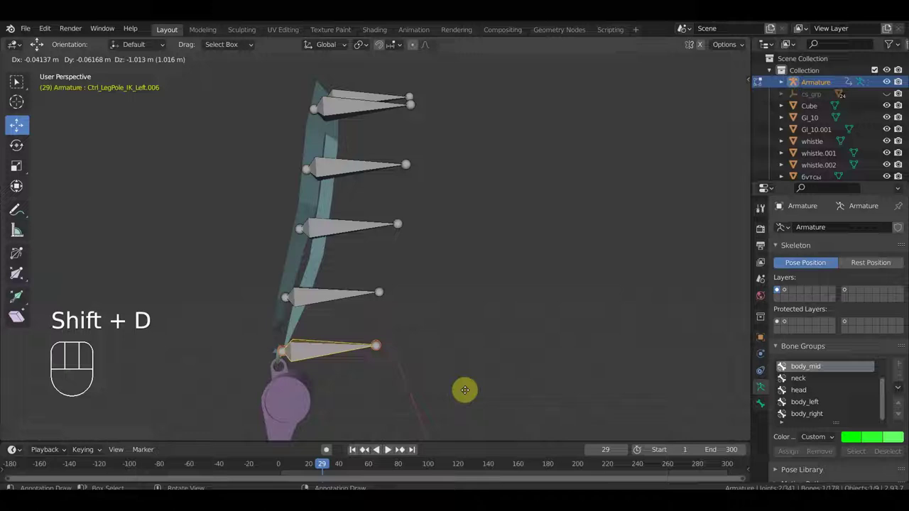
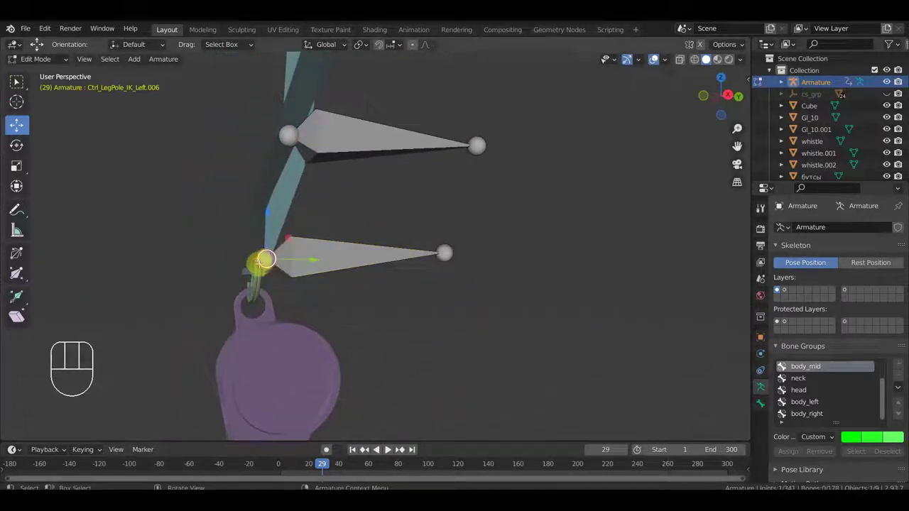
Extrude a bone for the whistle's ring, clear its parent and nudge it onto the strap's end loop.
key(e)
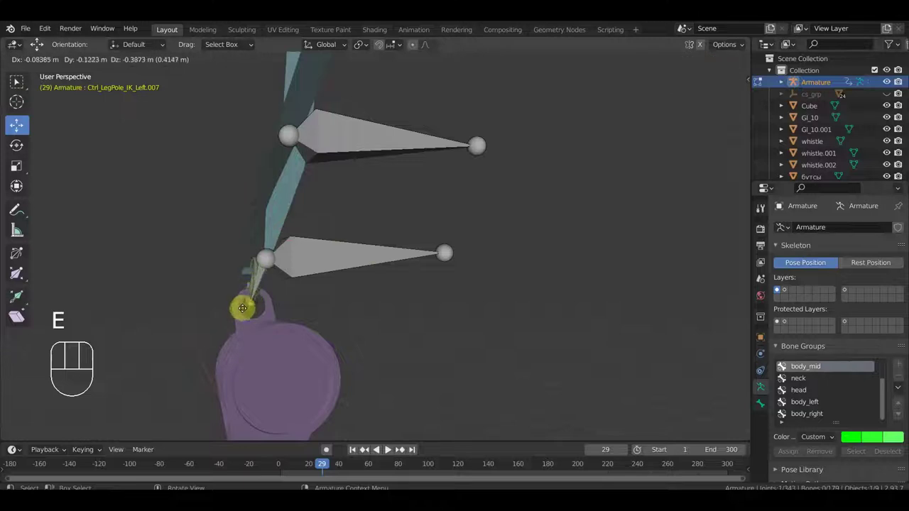
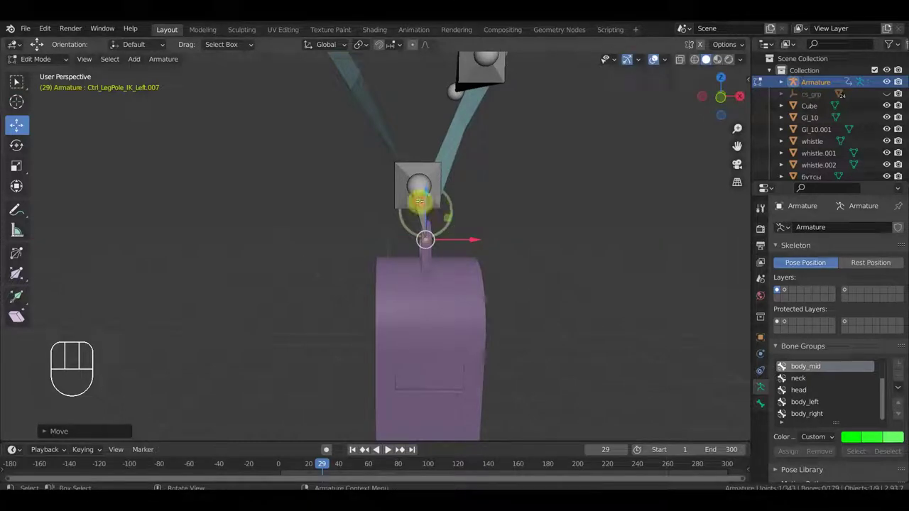
key(alt+p)
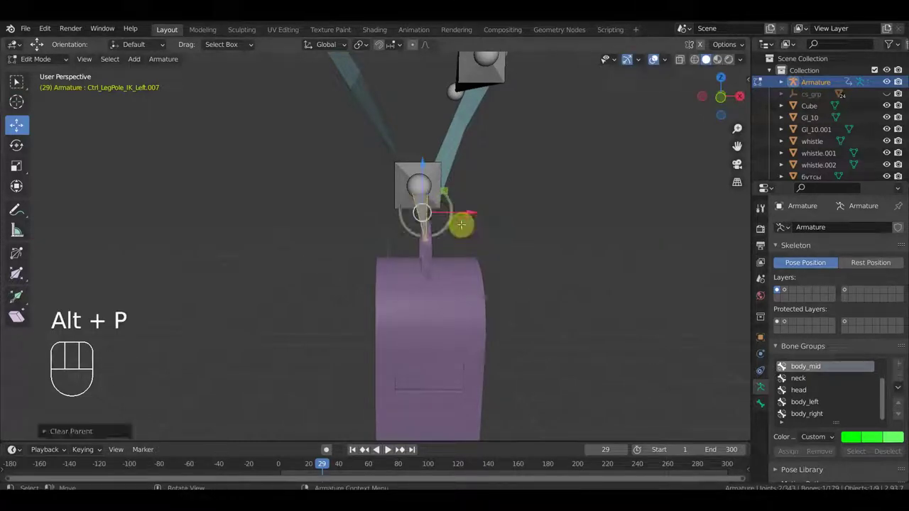
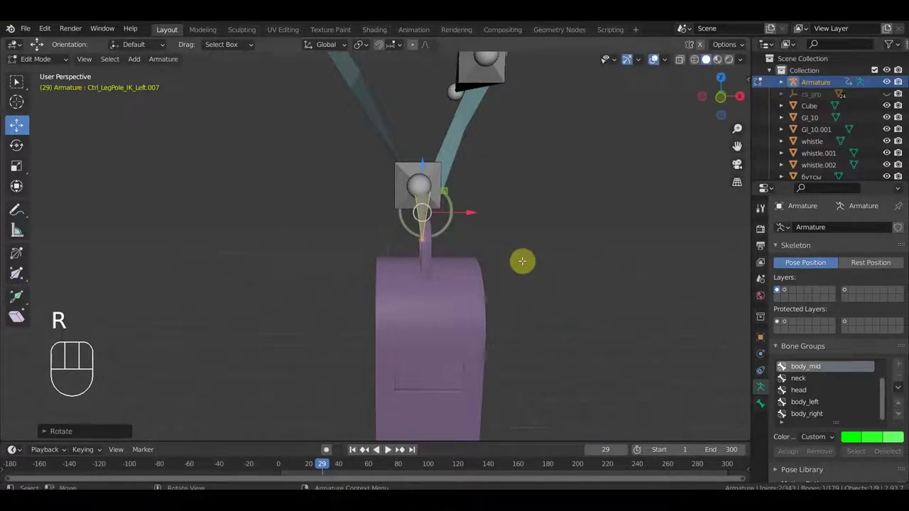
key(g)
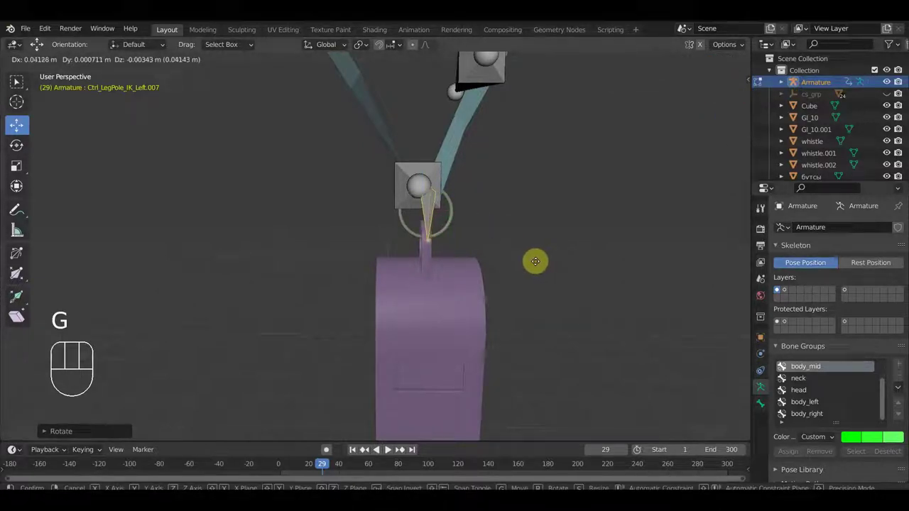
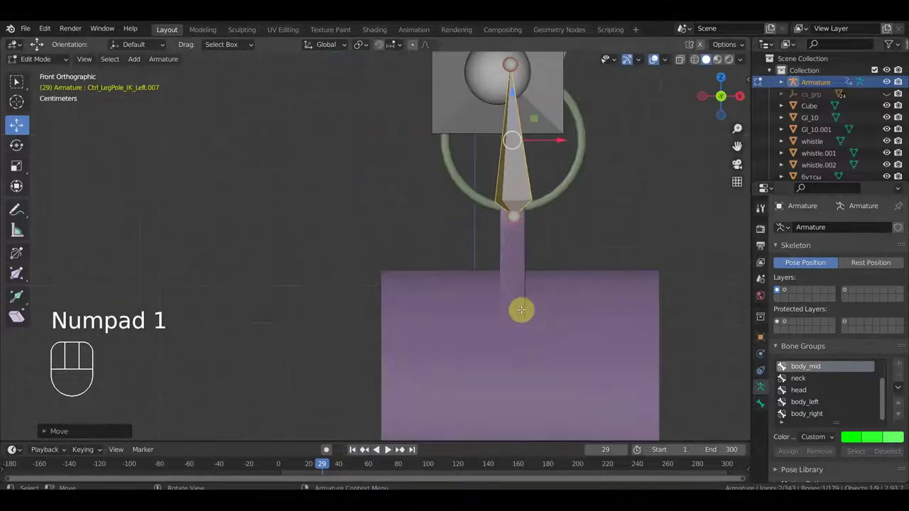
key(g)
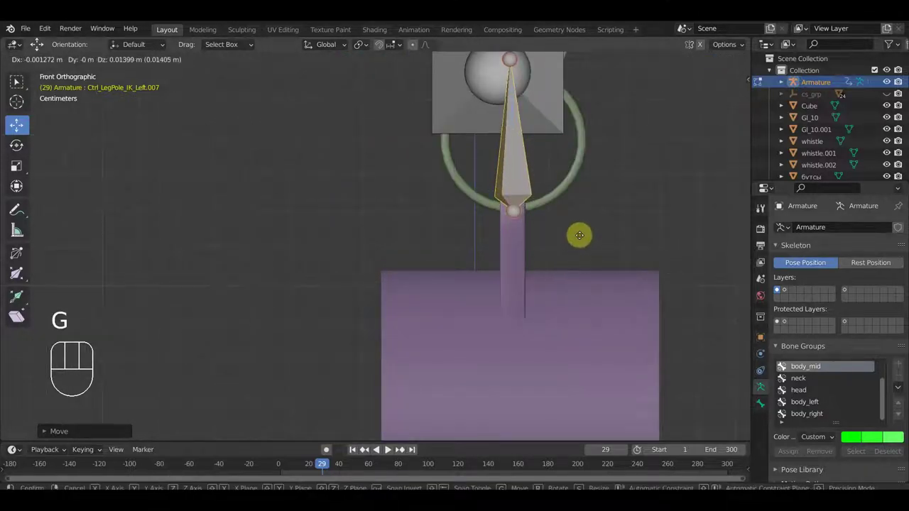
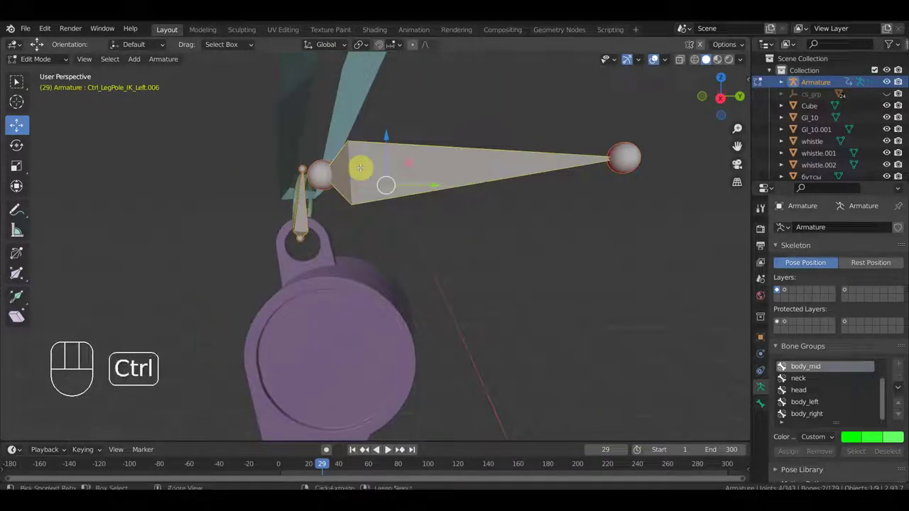
Parent the ring bone to the lowest strap bone with Keep Offset and check it from the front.
key(ctrl+p)
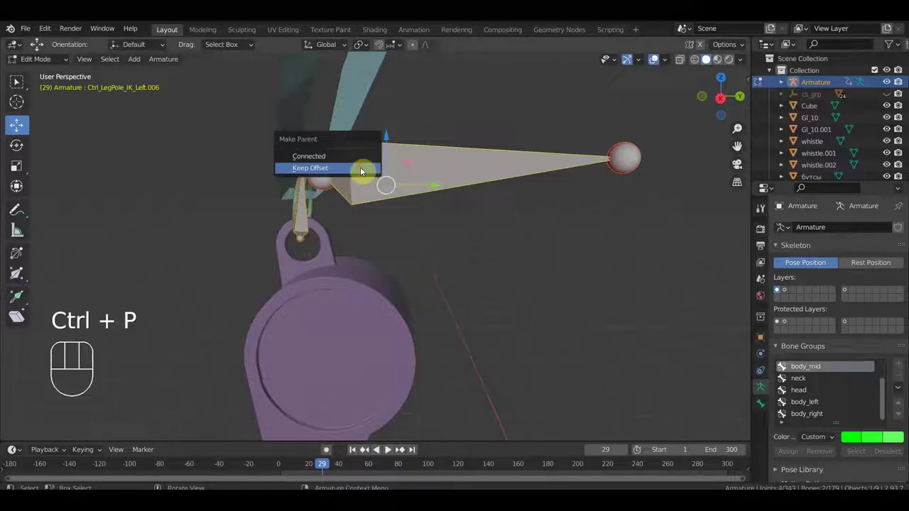
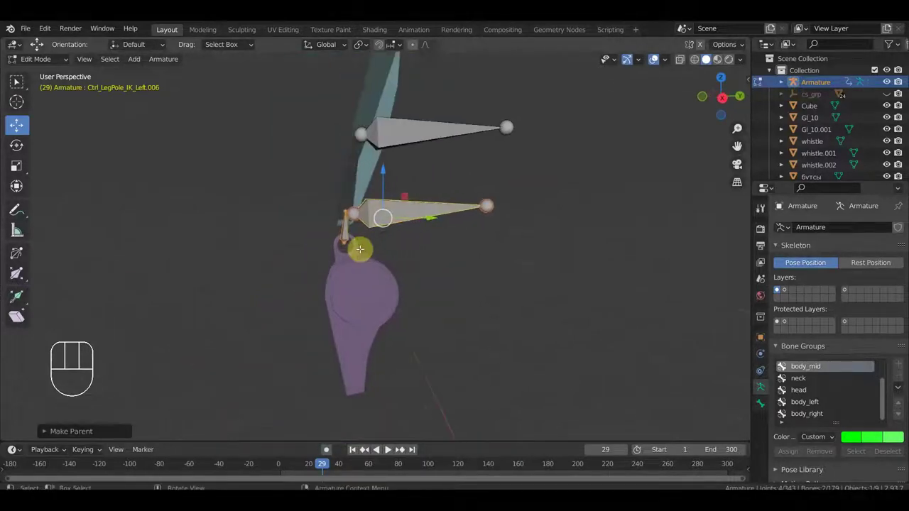
key(KP_1)
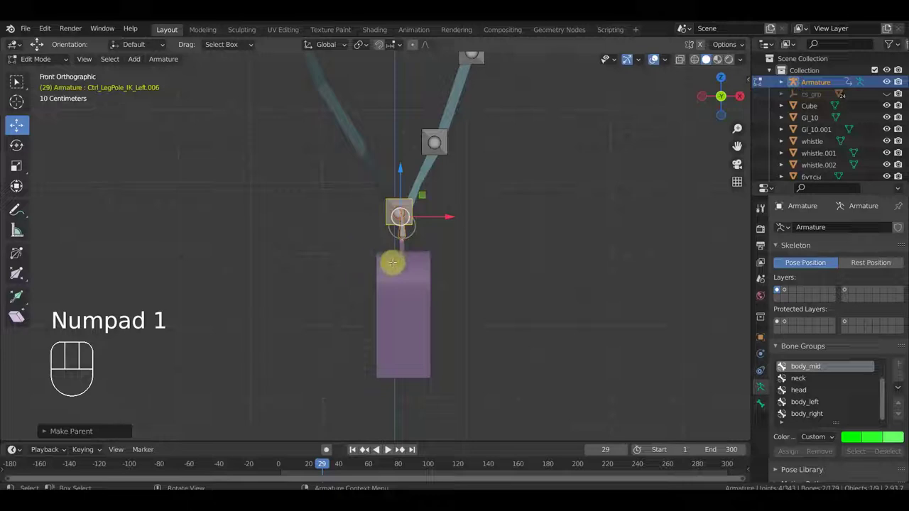
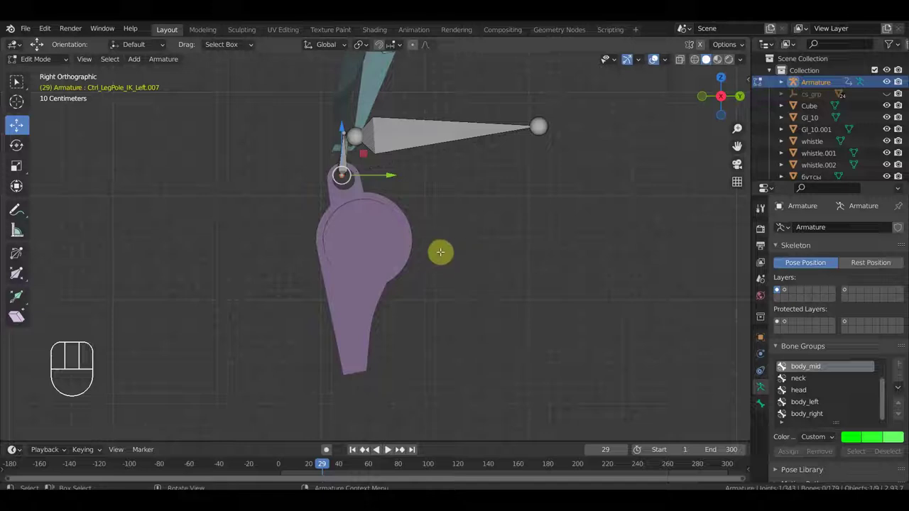
Extrude a new bone from the ring's tail downward through the whistle body.
key(e)
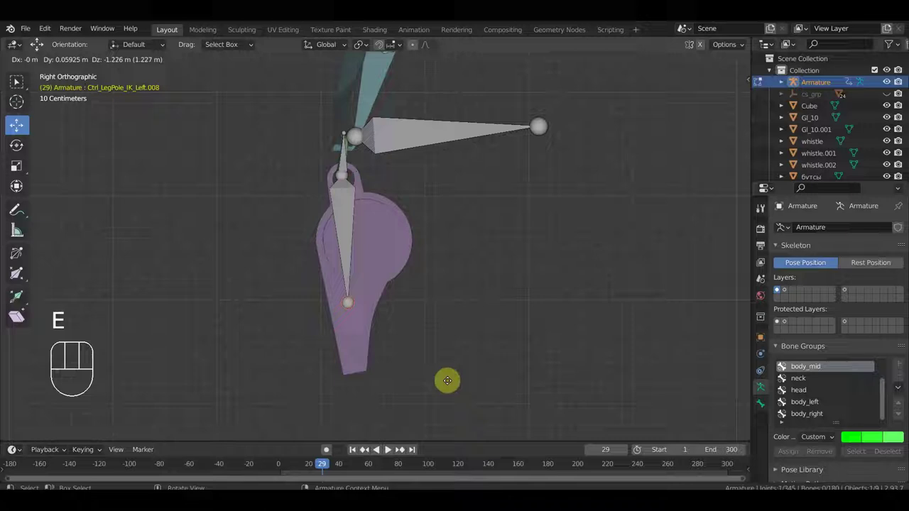
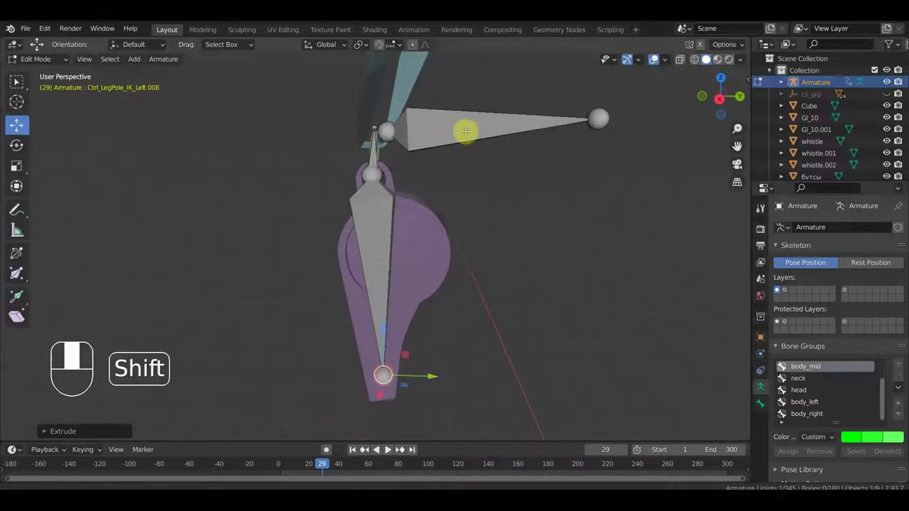
Check the whistle bone straight-on from front orthographic view.
key(KP_1)
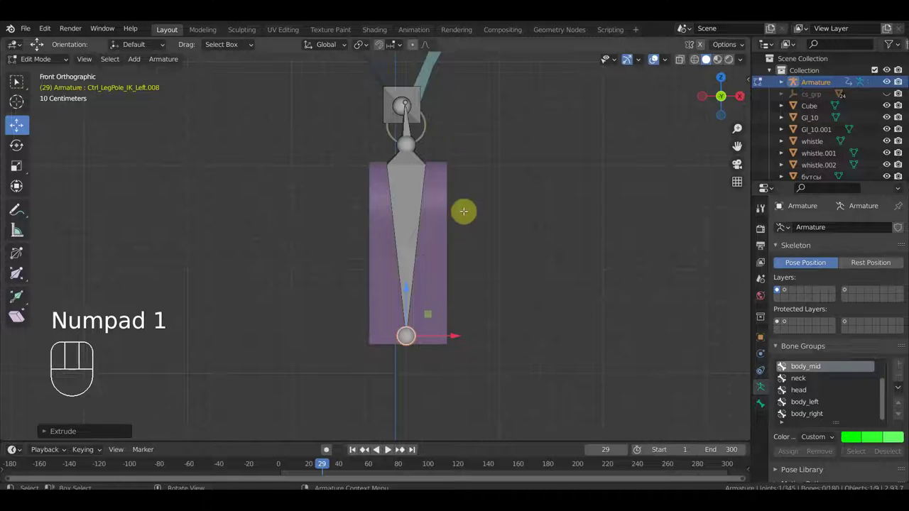
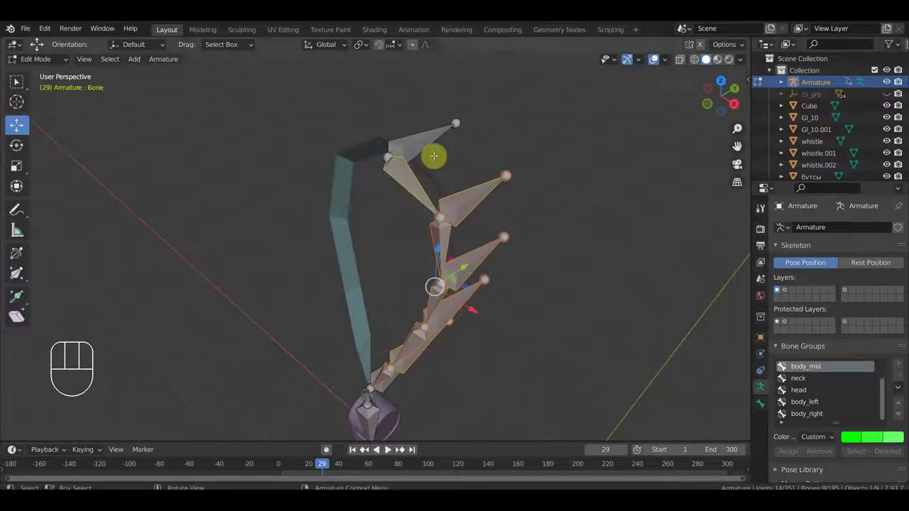
Leave edit mode, select the whistle mesh and zoom in on the chain's lower end.
key(KP_1)
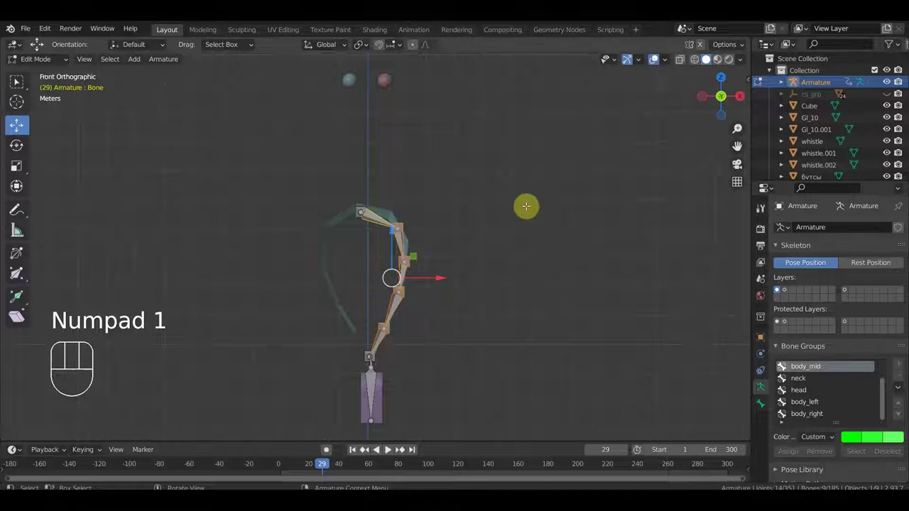
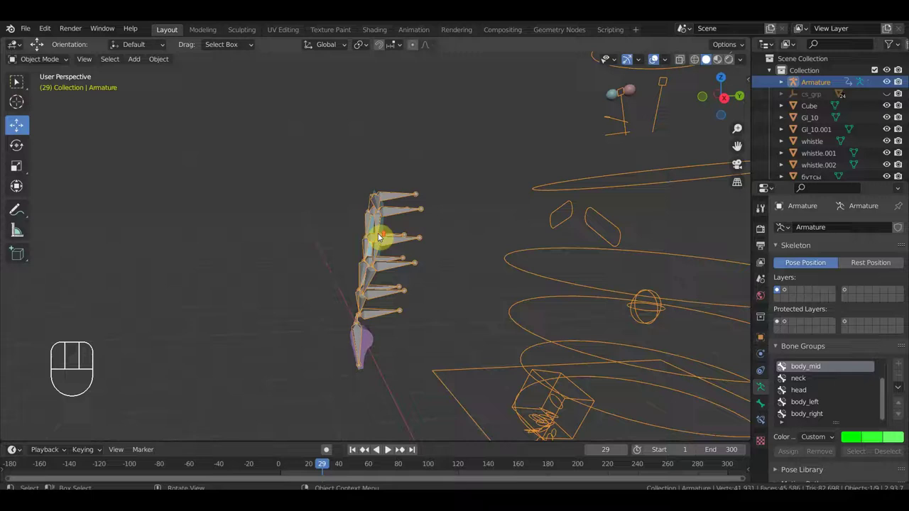
drag(389, 343, 389, 247)
click(371, 259)
drag(415, 263, 469, 265)
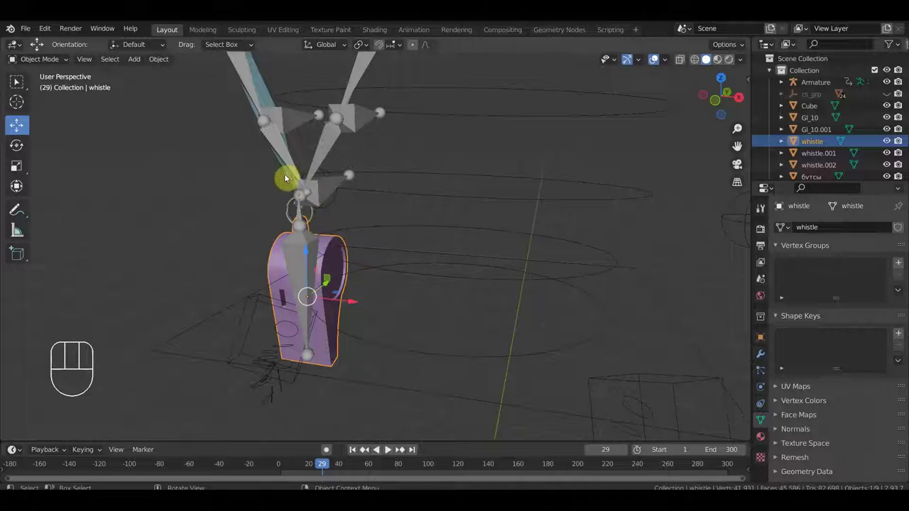
Parent the whistle and its ring pieces to the lanyard armature, then reselect the armature.
click(293, 203)
click(289, 173)
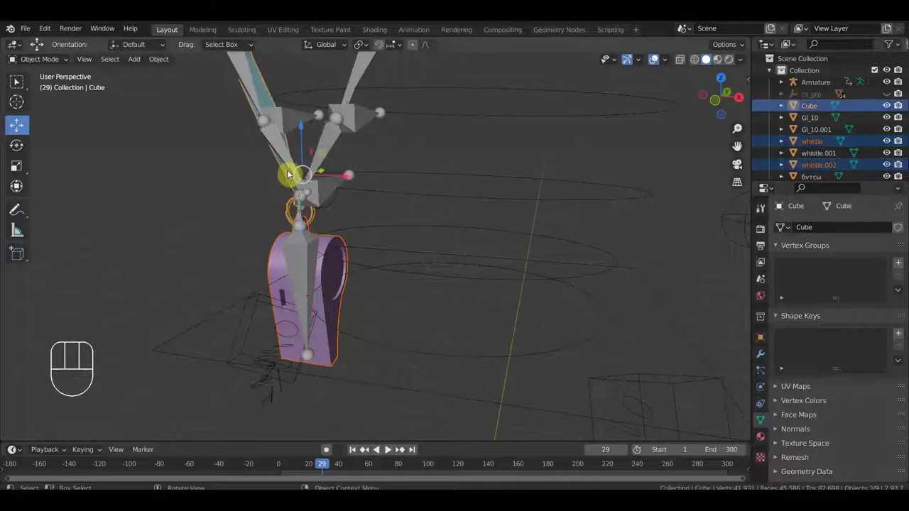
click(354, 123)
key(ctrl+p)
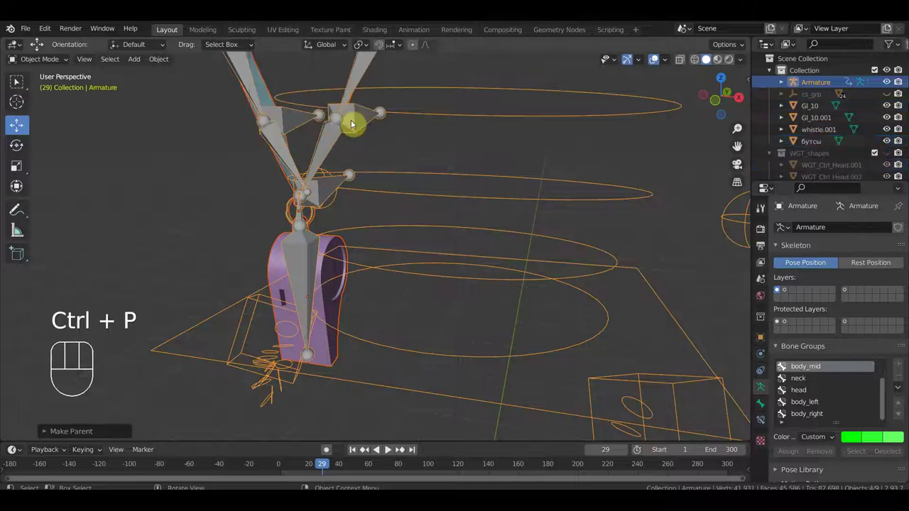
drag(397, 145, 325, 157)
click(408, 147)
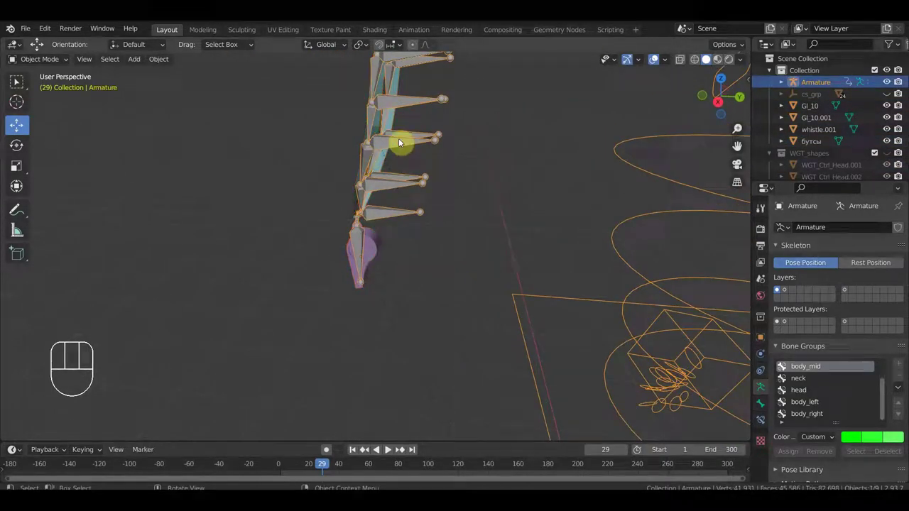
Enter pose mode and constrain the first two chain bones to their matching control bones.
drag(56, 66, 18, 84)
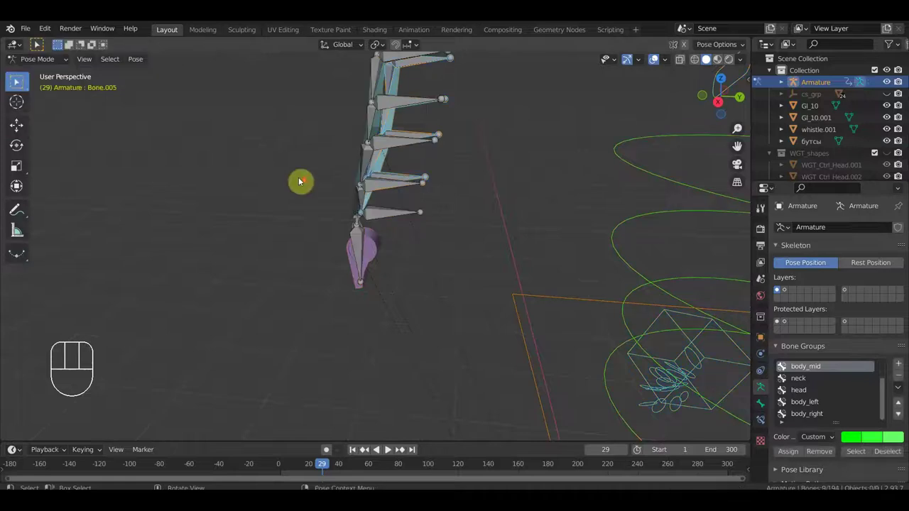
middle_click(18, 84)
middle_click(19, 84)
middle_click(19, 84)
middle_click(18, 84)
click(19, 84)
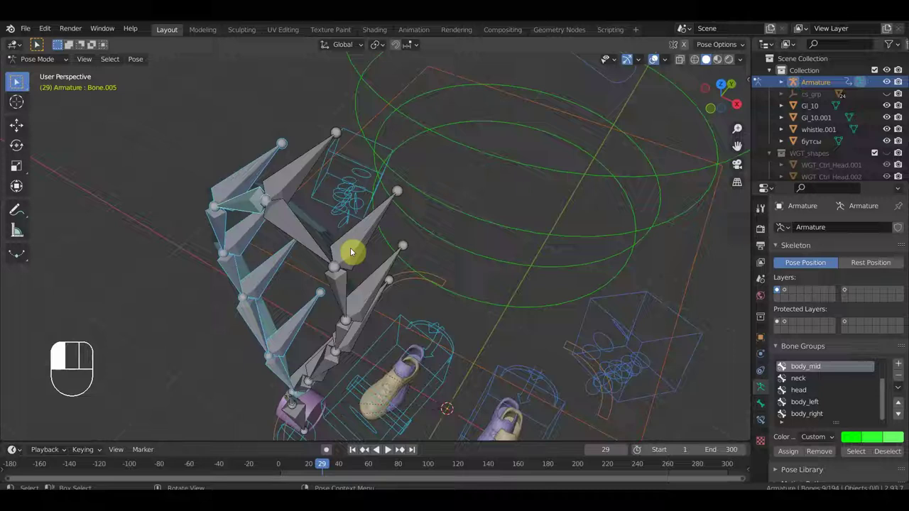
click(16, 82)
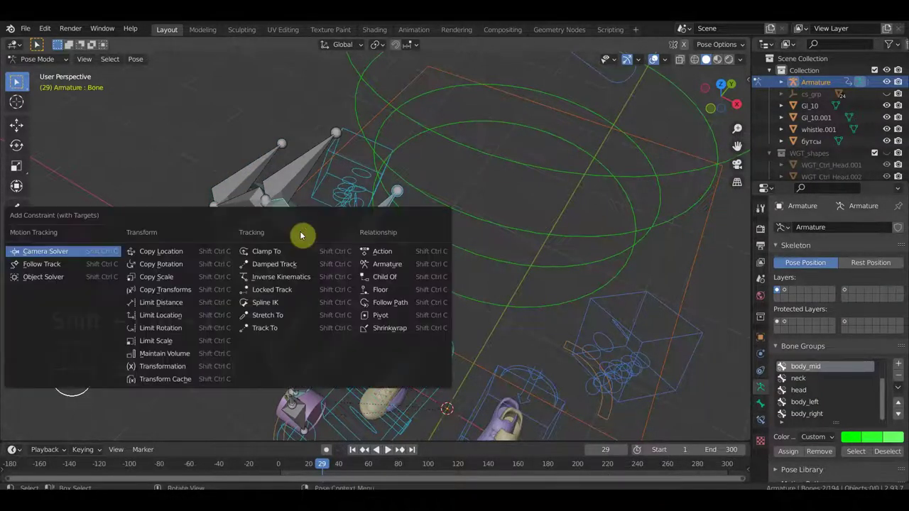
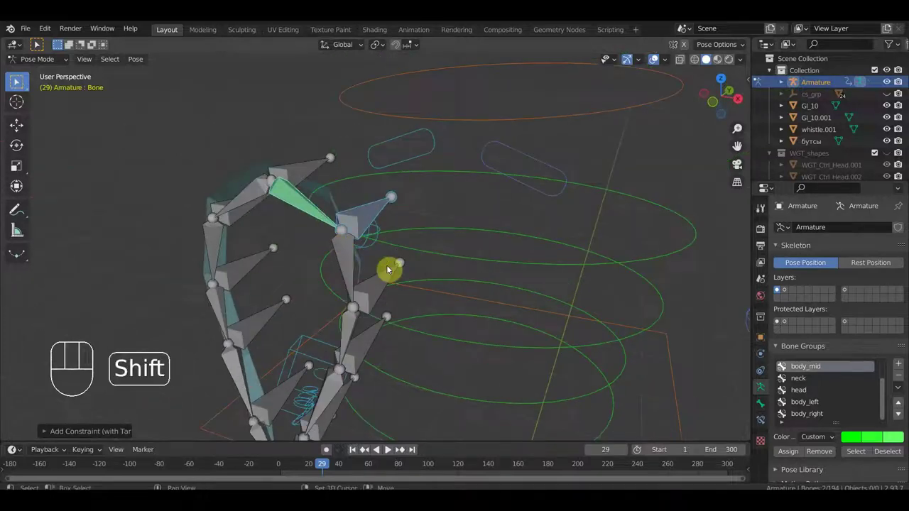
middle_click(19, 84)
middle_click(18, 83)
click(19, 84)
click(18, 84)
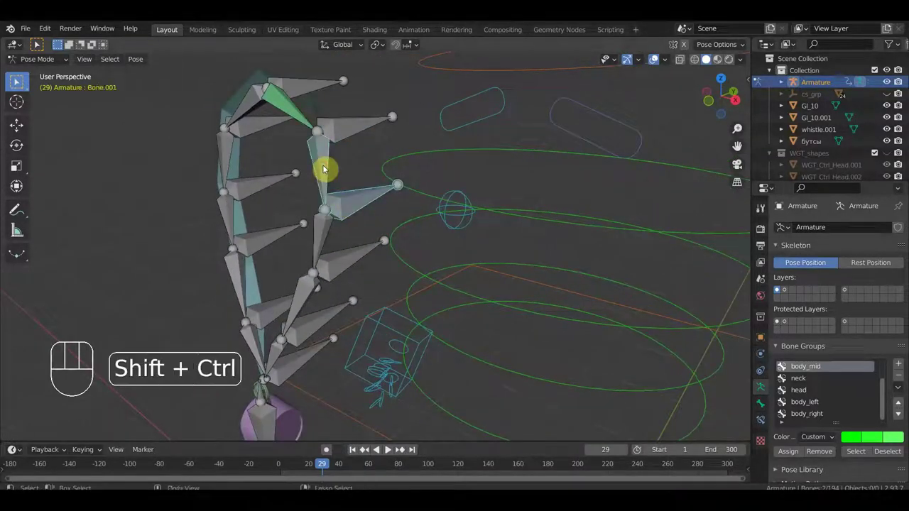
key(ctrl+shift+c)
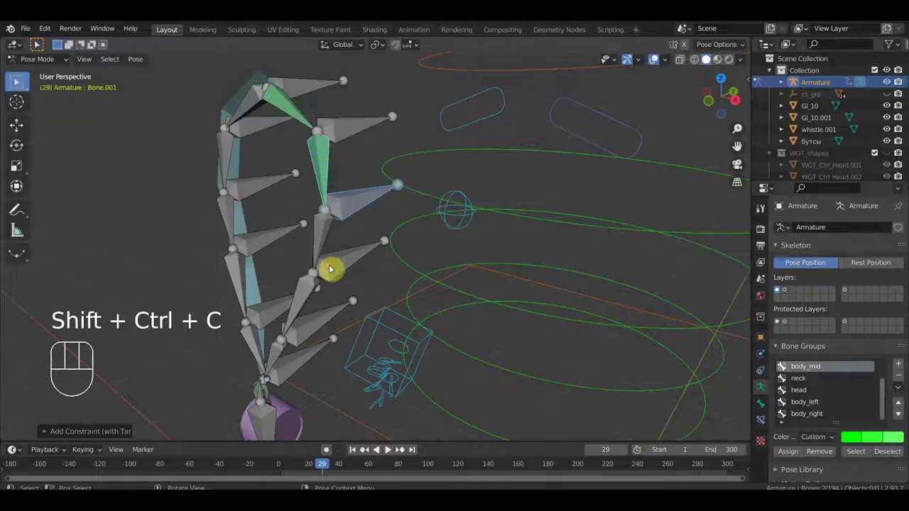
click(322, 239)
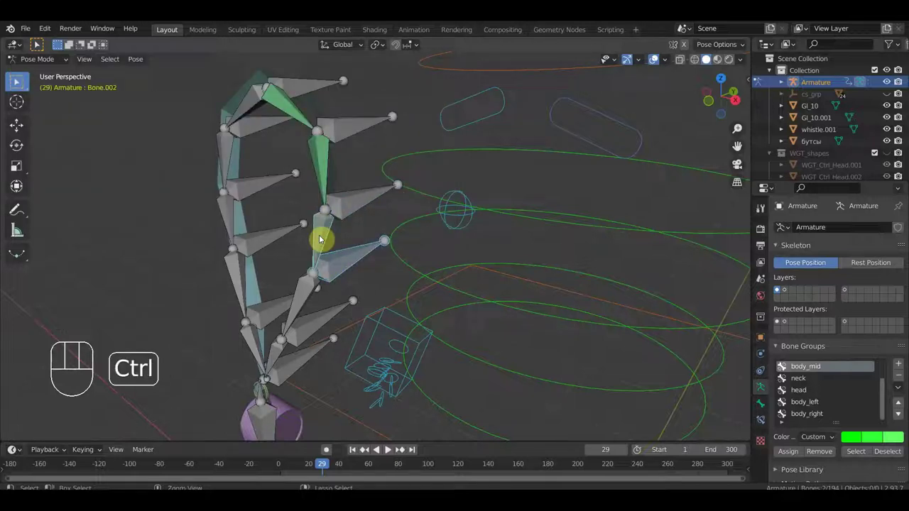
key(ctrl+shift+c)
Work down the strap constraining the next three chain bones to their control bones.
drag(388, 175, 413, 118)
click(379, 166)
key(ctrl+shift+c)
drag(356, 252, 353, 233)
click(352, 230)
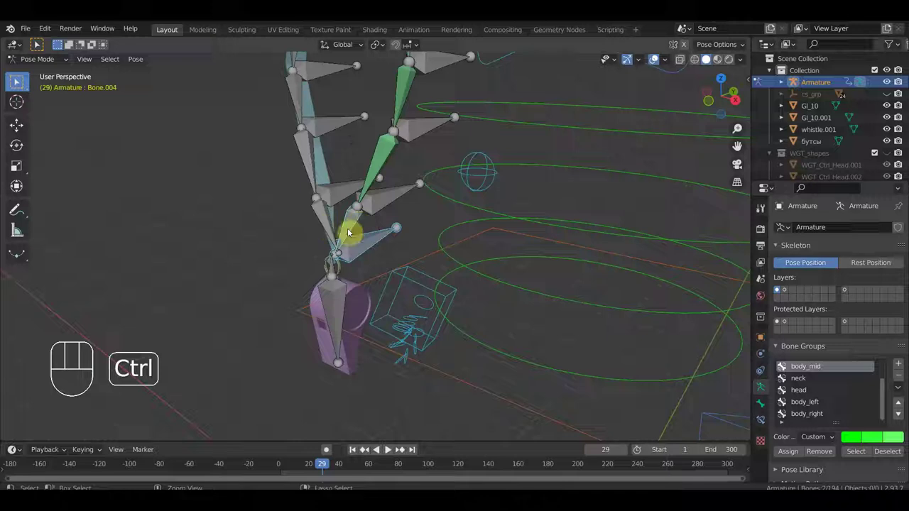
key(ctrl+shift+c)
drag(367, 236, 408, 232)
drag(403, 234, 421, 282)
drag(466, 272, 438, 246)
click(306, 194)
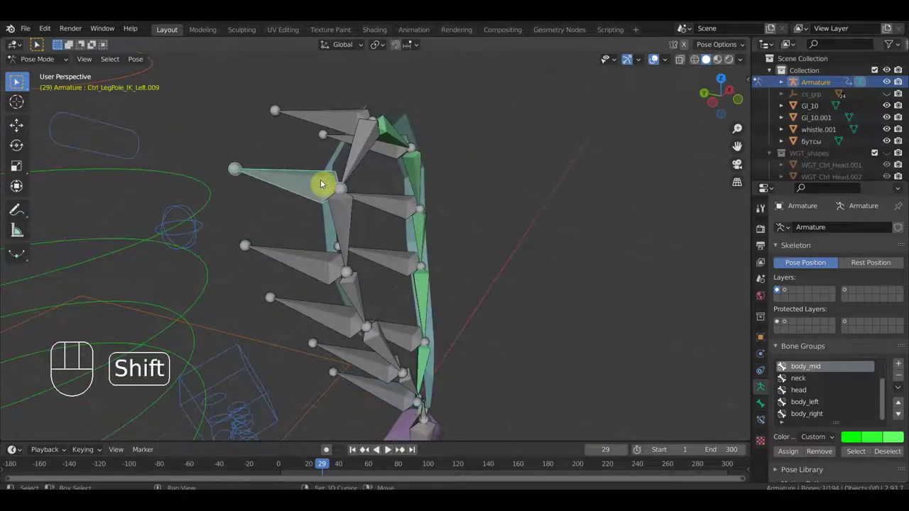
drag(353, 160, 383, 168)
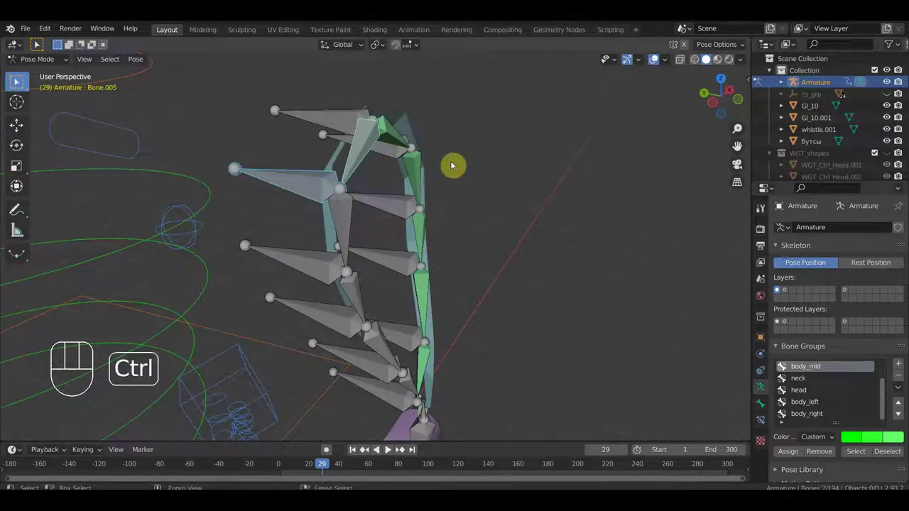
key(ctrl+shift+c)
Constrain the remaining chain bones down to the whistle end to their control bones.
drag(304, 271, 333, 258)
click(342, 232)
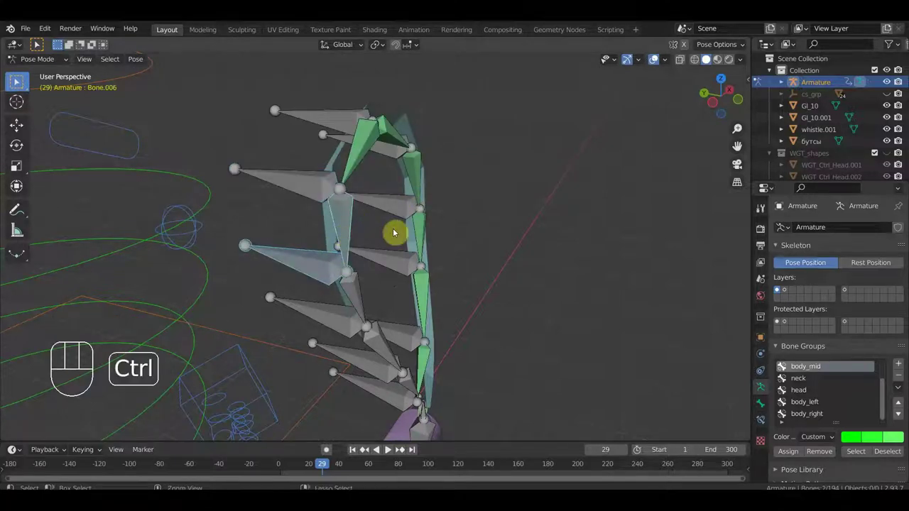
key(ctrl+shift+c)
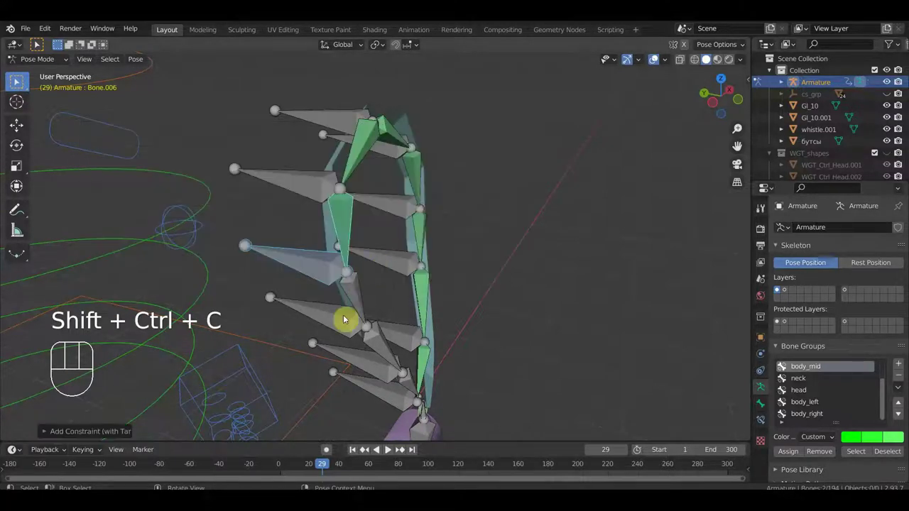
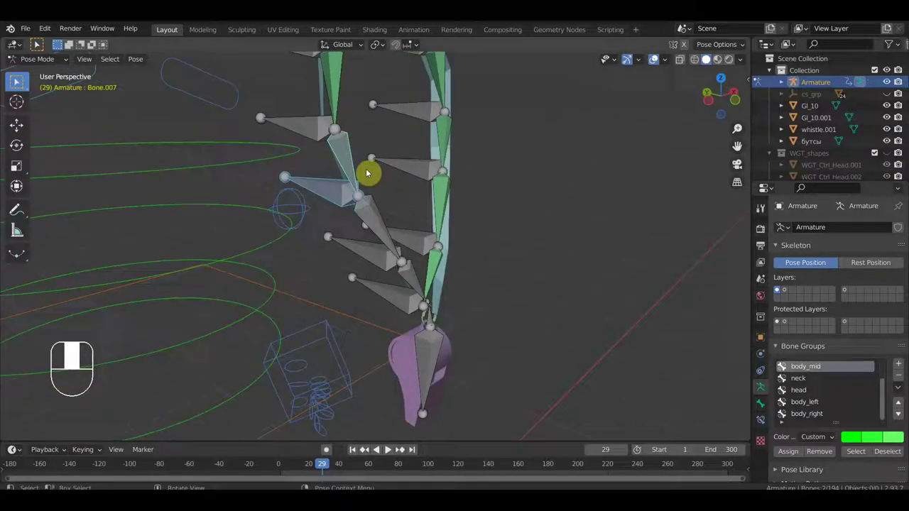
key(ctrl+shift+c)
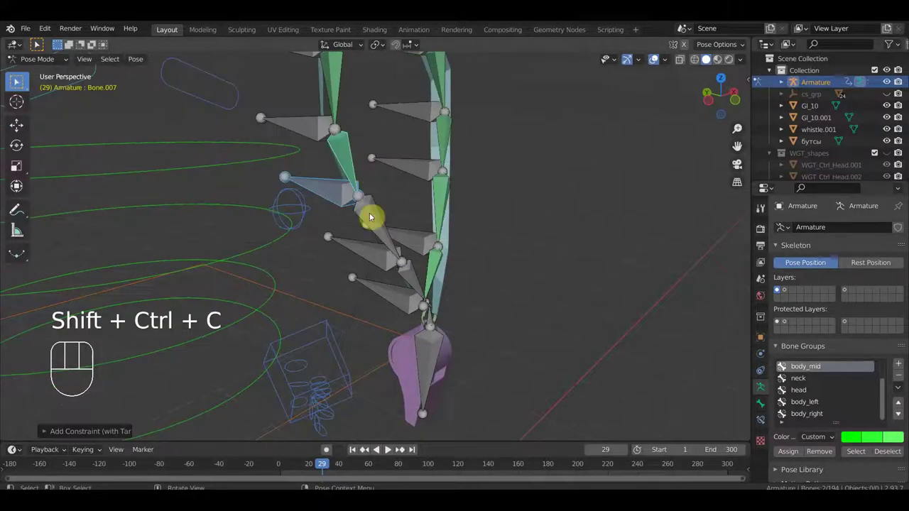
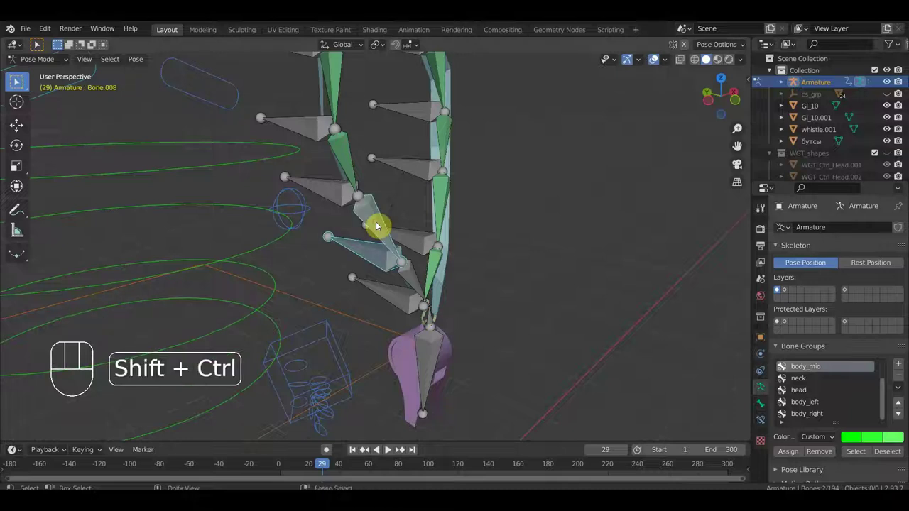
key(ctrl+shift+c)
drag(391, 304, 409, 288)
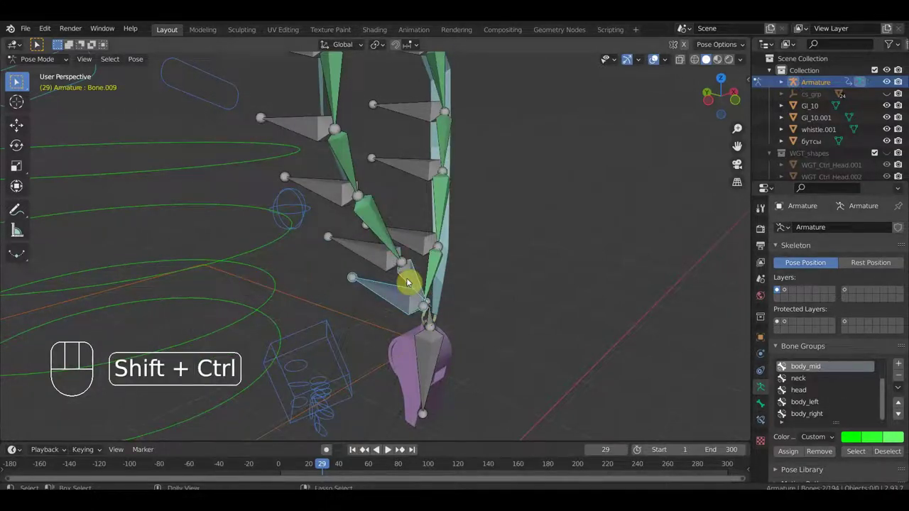
key(ctrl+shift+c)
Rotate a control bone to test that the lanyard chain and whistle follow.
drag(465, 259, 334, 272)
drag(336, 261, 339, 214)
click(309, 257)
key(r)
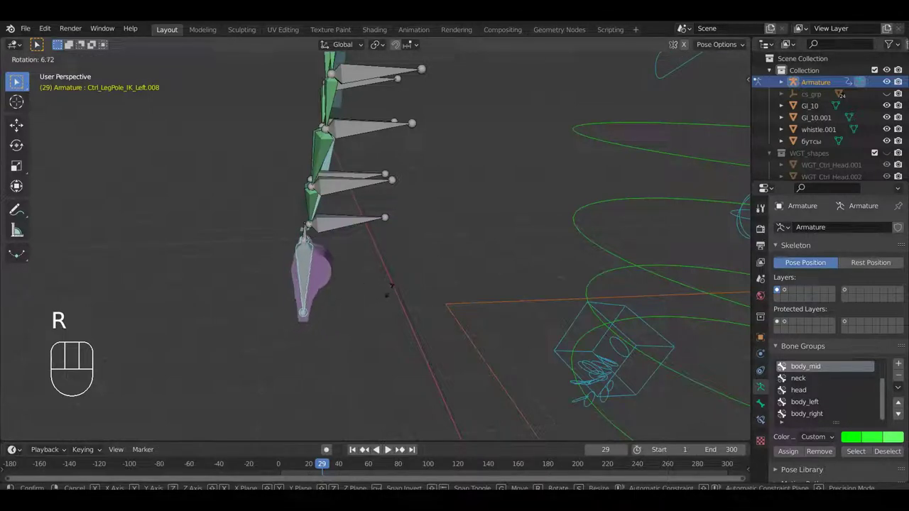
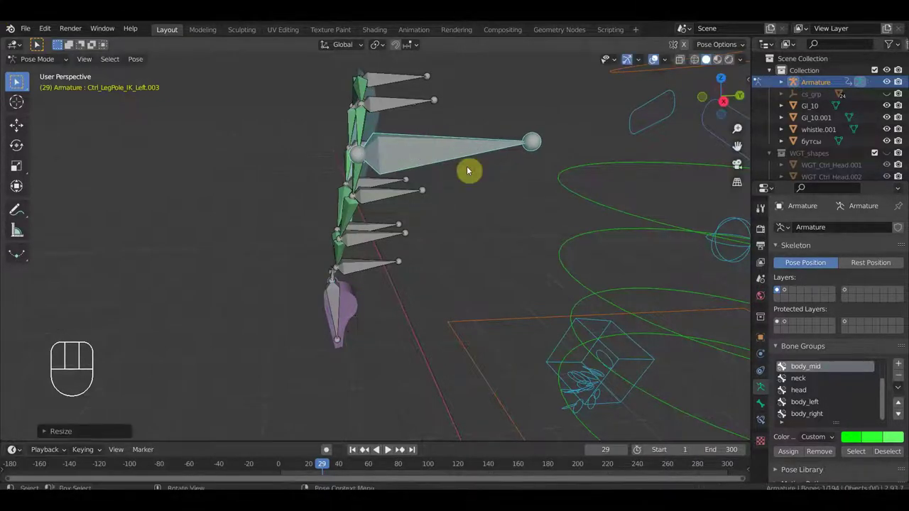
Undo the stretched control, grab further control bones to check the chain follows, then reset them.
key(ctrl+z)
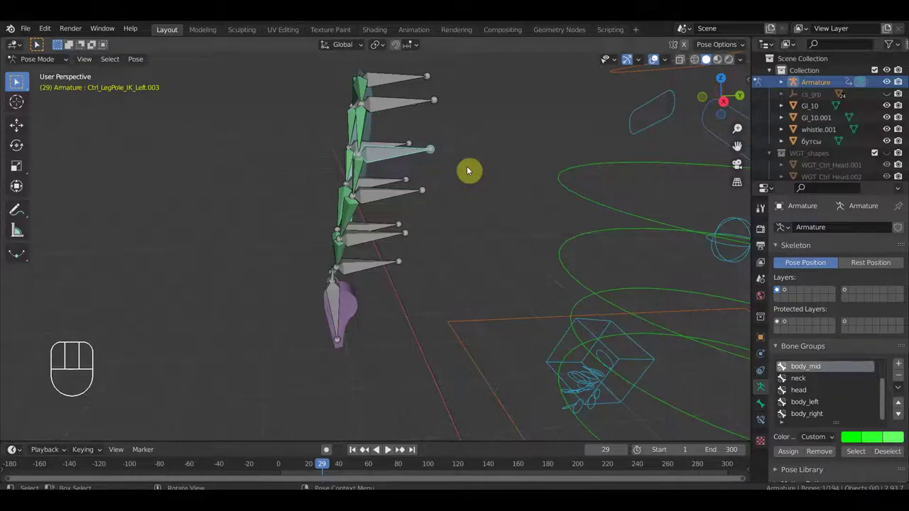
drag(448, 196, 425, 200)
click(394, 110)
key(g)
click(435, 129)
key(ctrl+z)
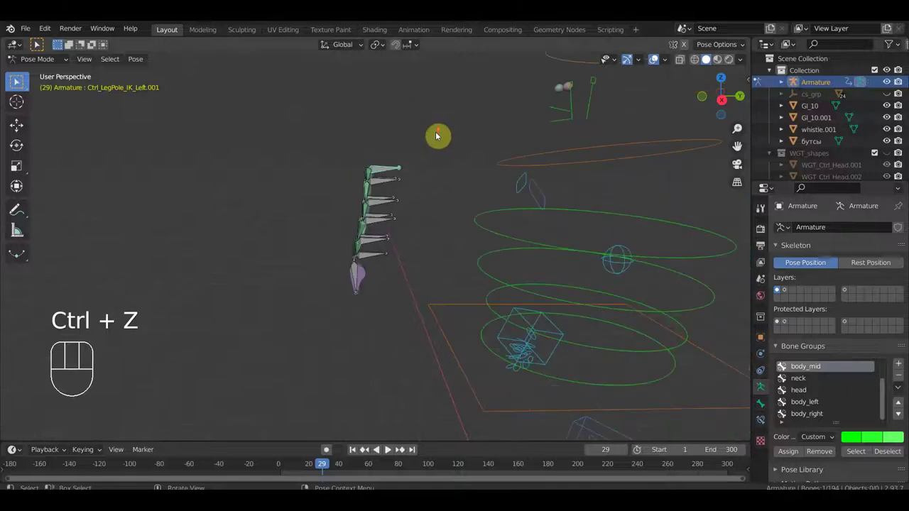
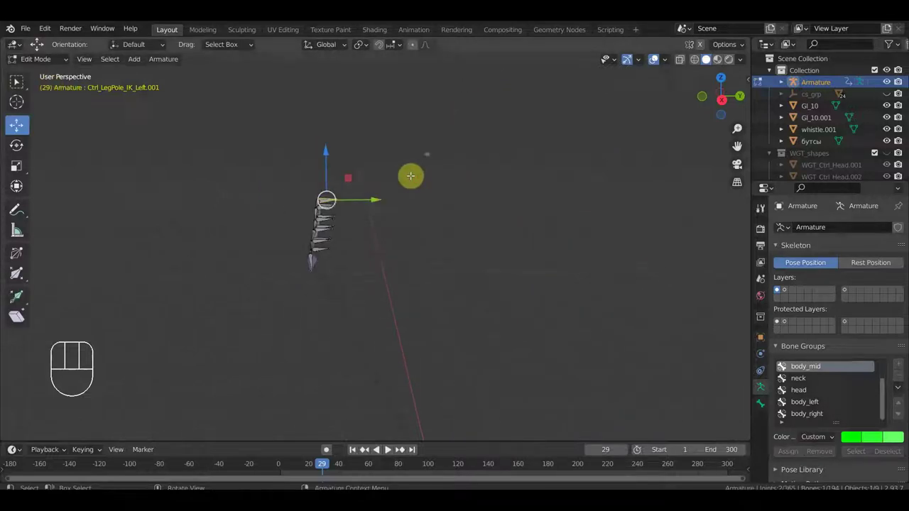
From the side view, extrude a new bone at the chain top and clear its parent.
key(KP_3)
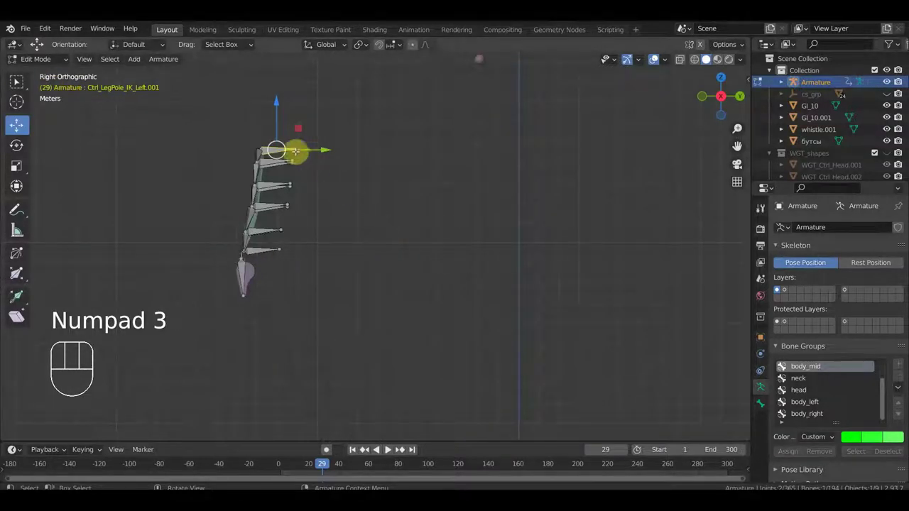
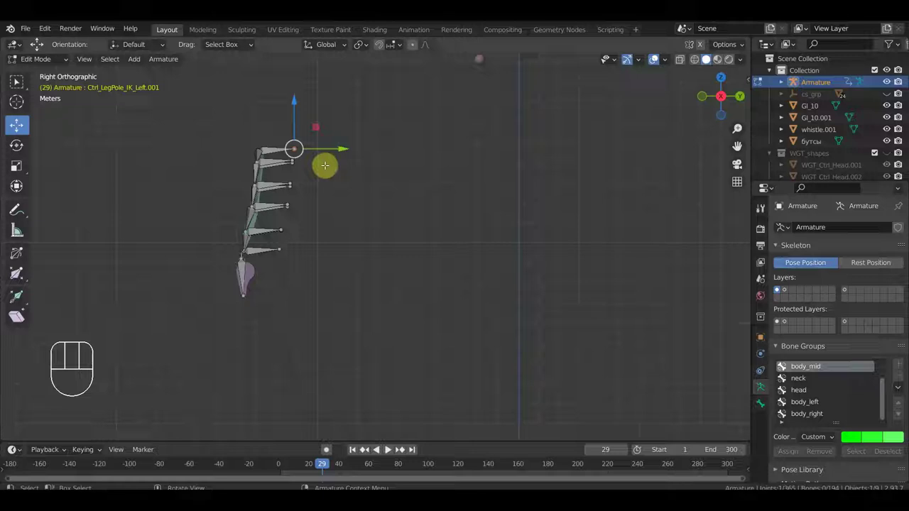
key(e)
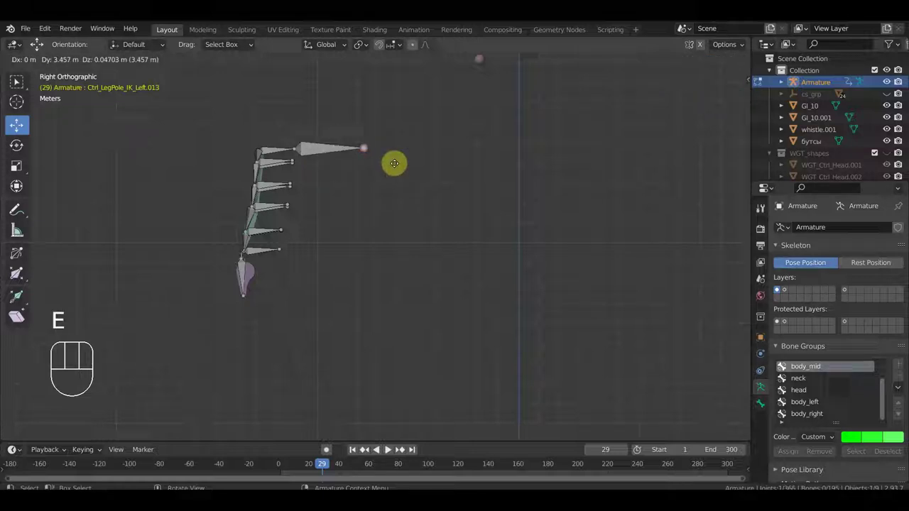
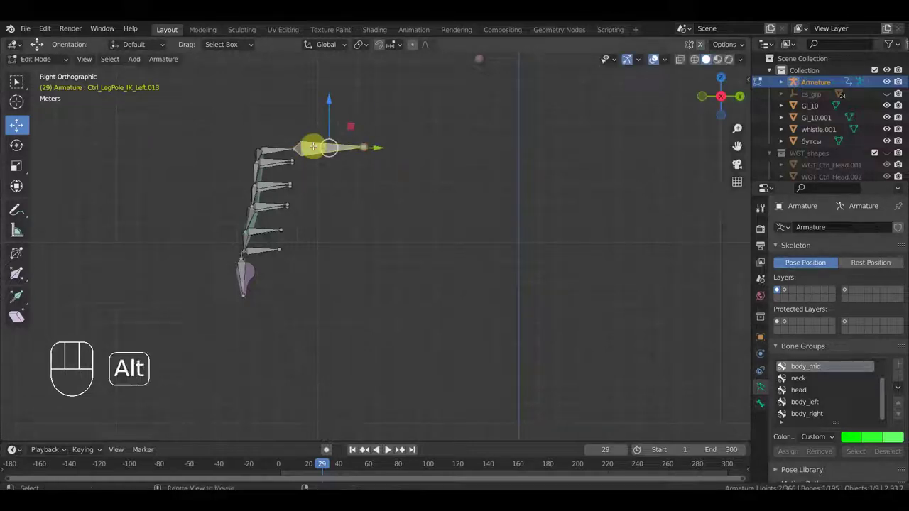
key(alt+p)
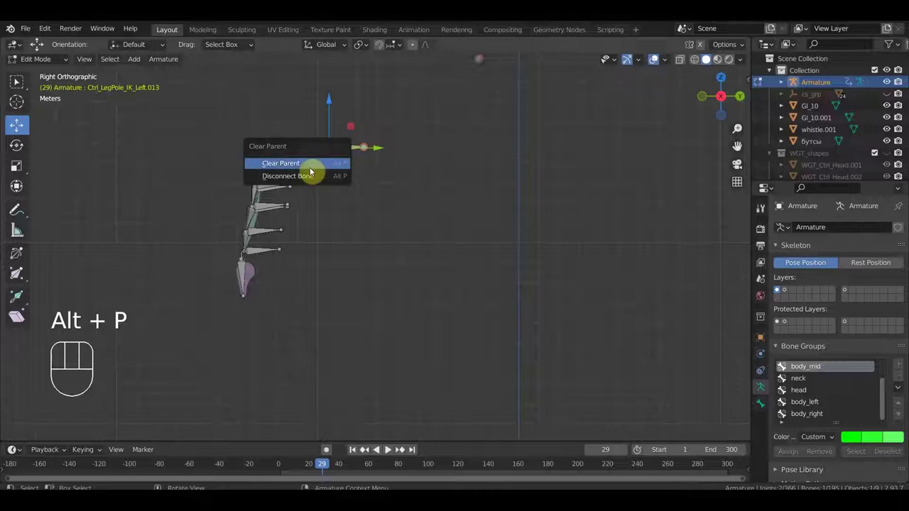
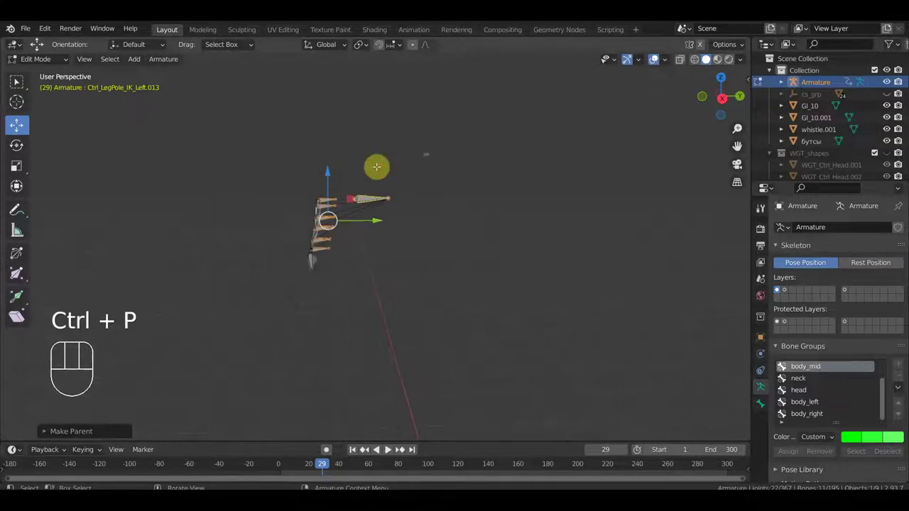
Unhide the character's bones and parent the chain bones to Ctrl_Spine2 with Keep Offset.
key(alt+h)
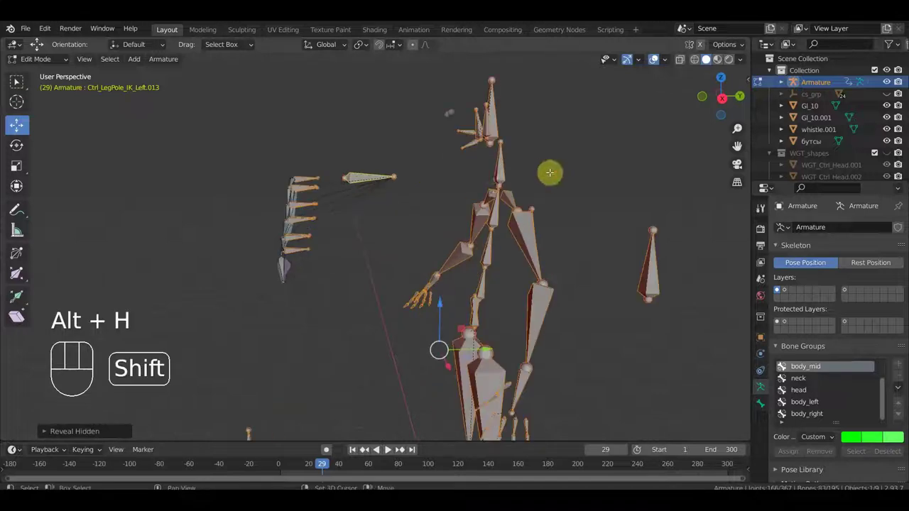
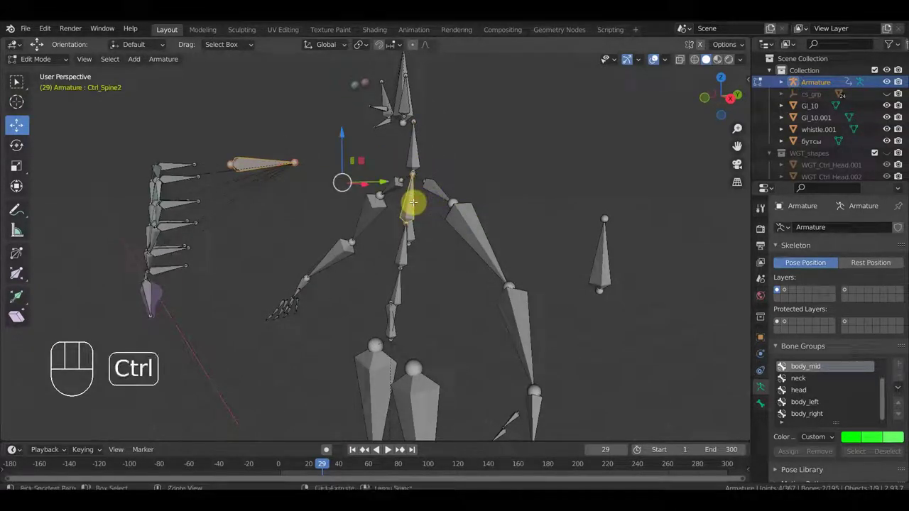
key(ctrl+p)
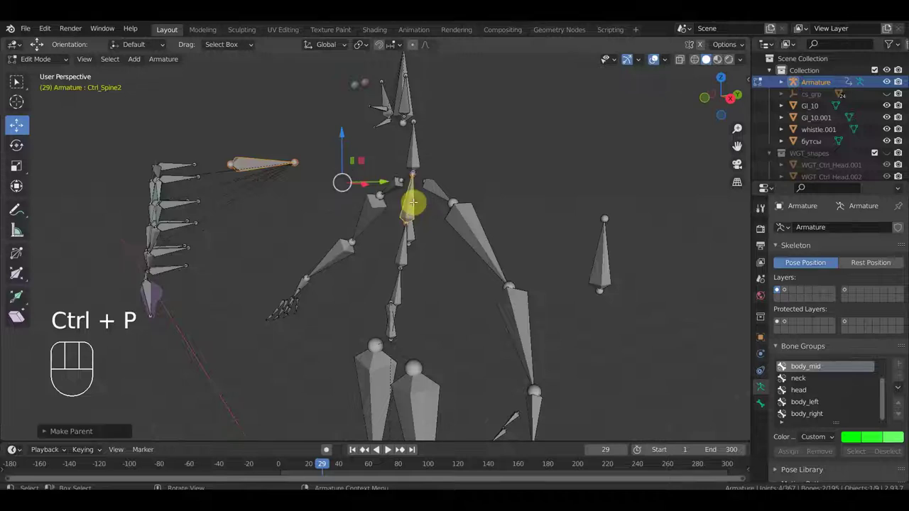
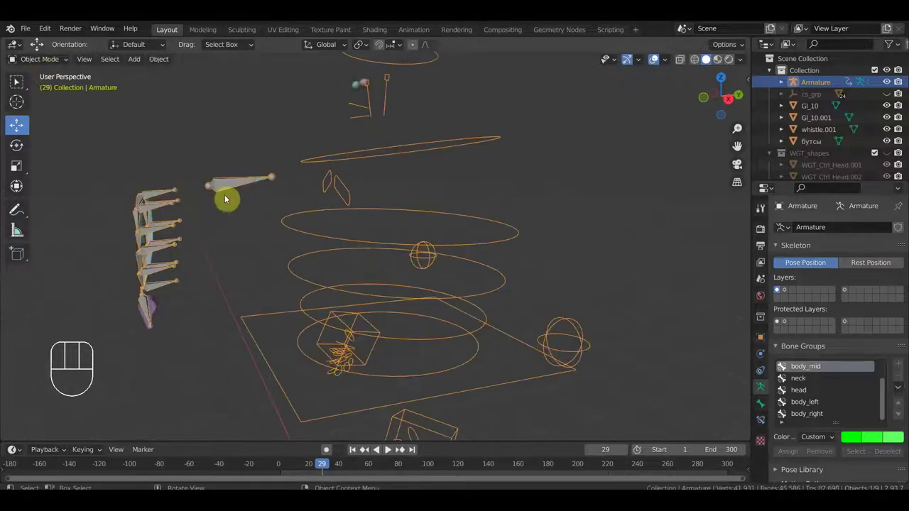
Unhide the body mesh and select the whistle object at the bottom of the chain.
key(alt+h)
drag(375, 214, 376, 190)
drag(425, 213, 470, 253)
drag(386, 221, 342, 224)
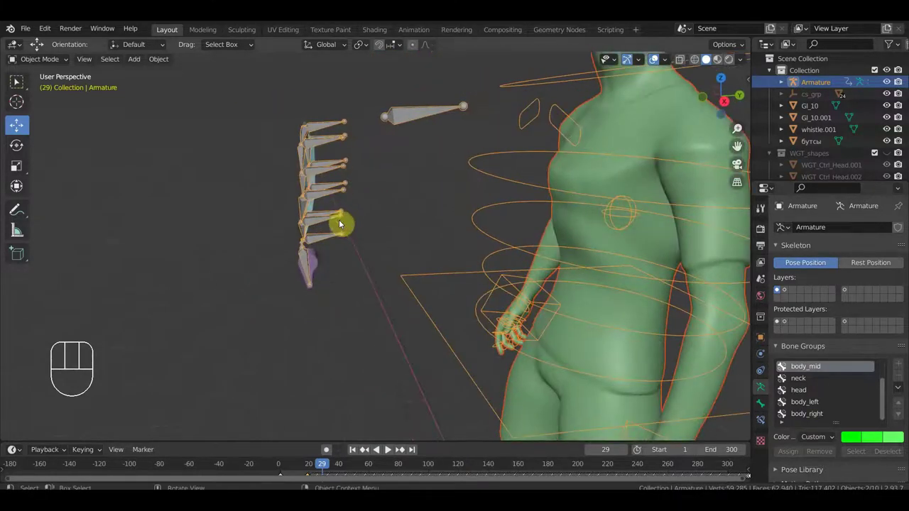
drag(351, 215, 339, 216)
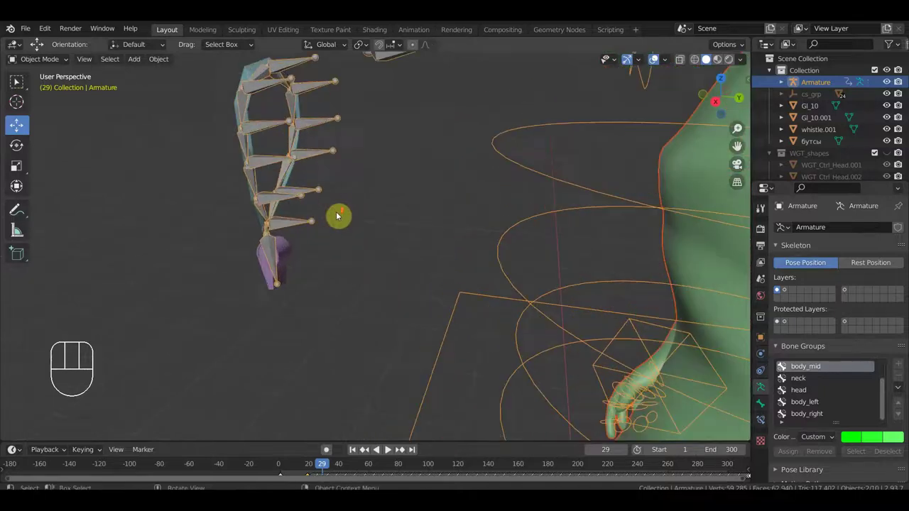
click(288, 251)
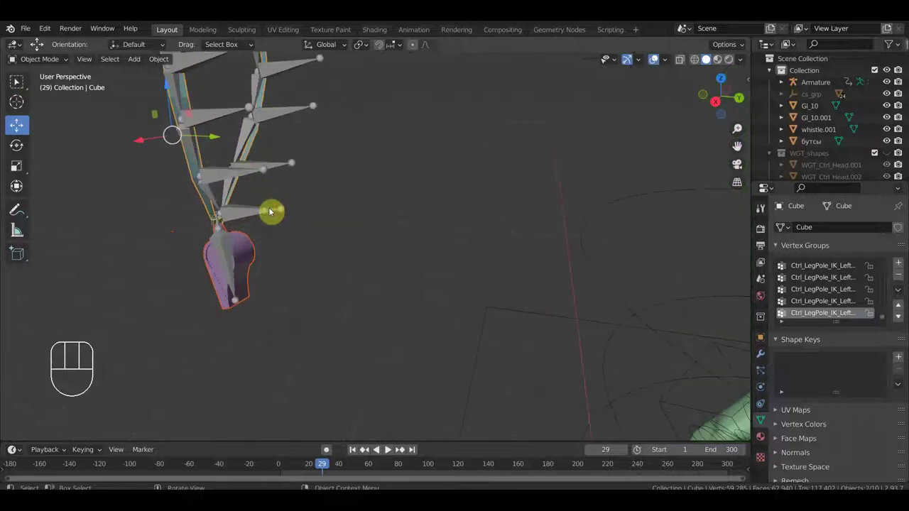
drag(249, 220, 306, 219)
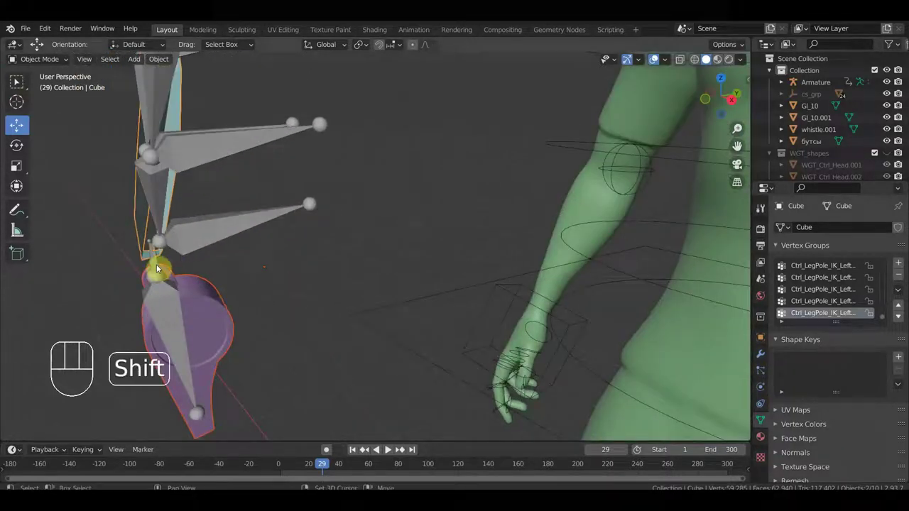
drag(156, 263, 111, 263)
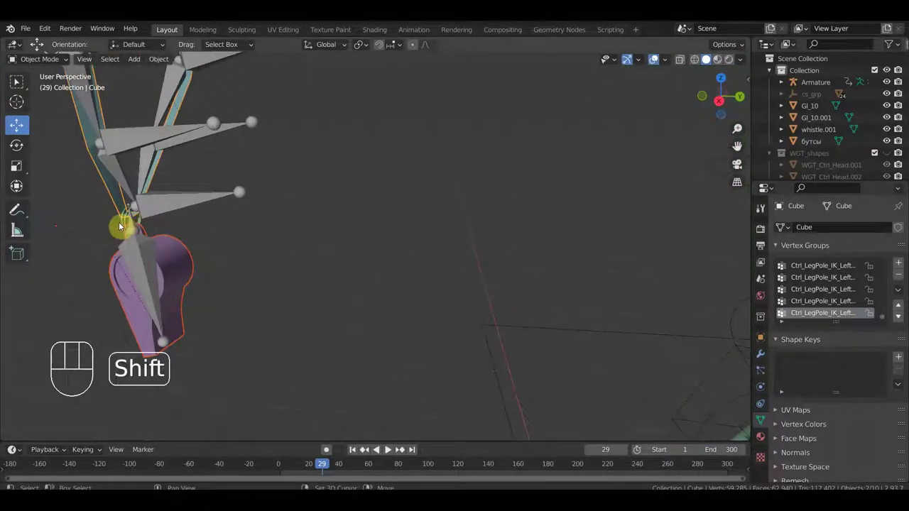
click(126, 226)
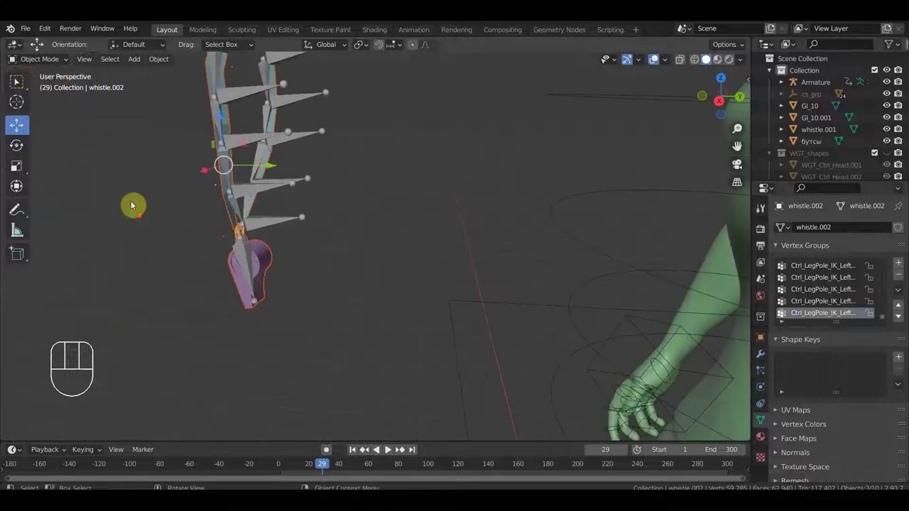
Add the armature to the selection and parent the whistle to it so it follows the chain.
drag(265, 186, 276, 195)
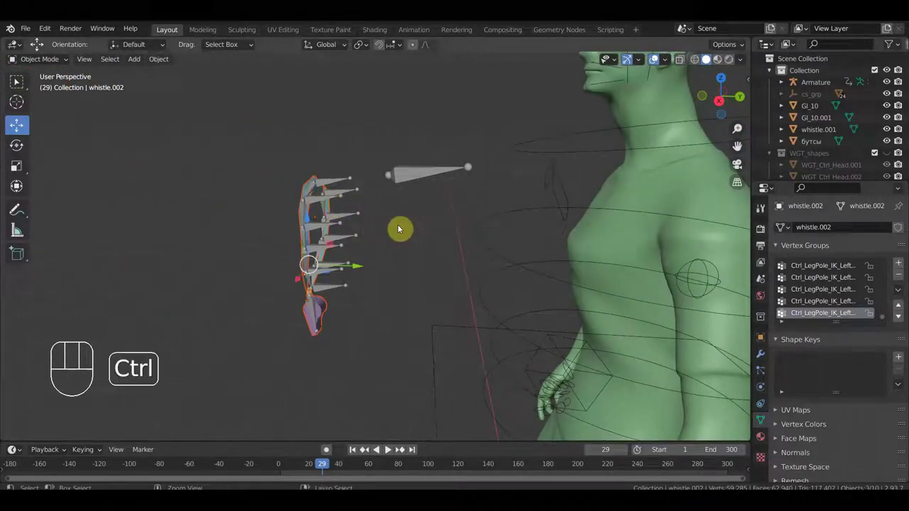
key(ctrl+p)
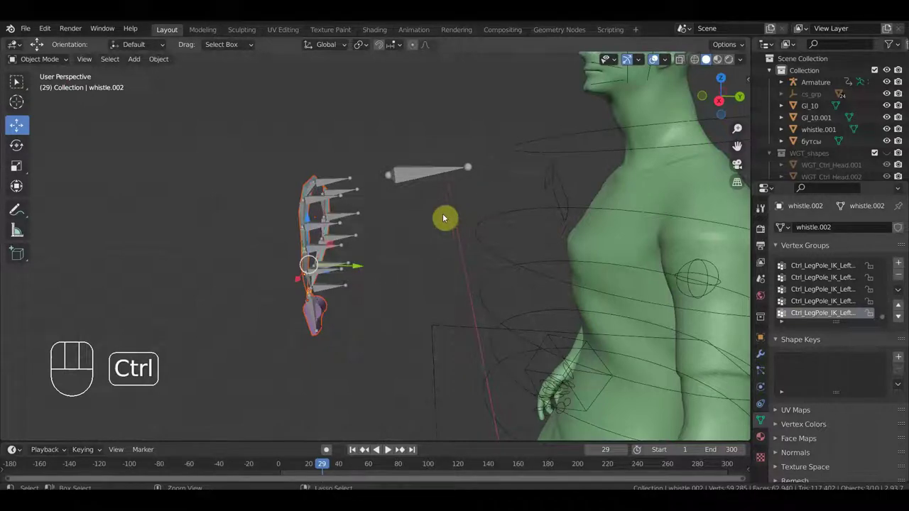
click(419, 177)
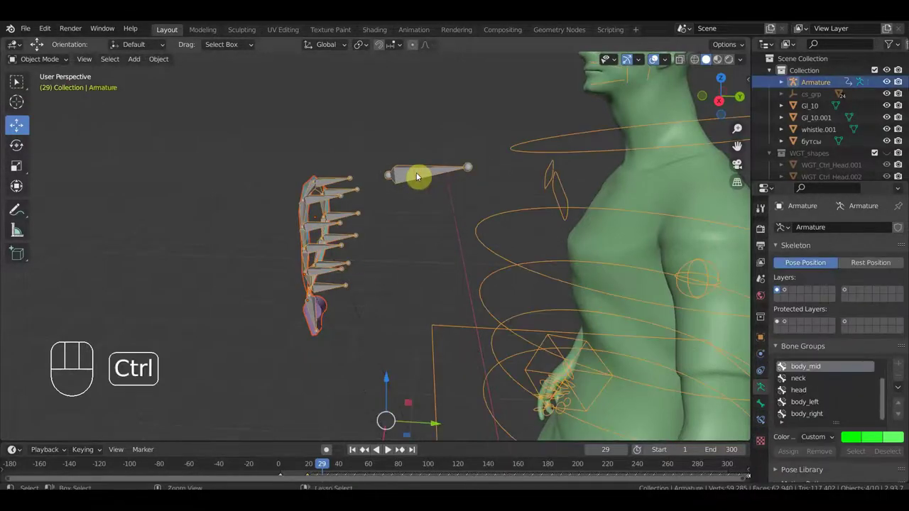
key(ctrl+p)
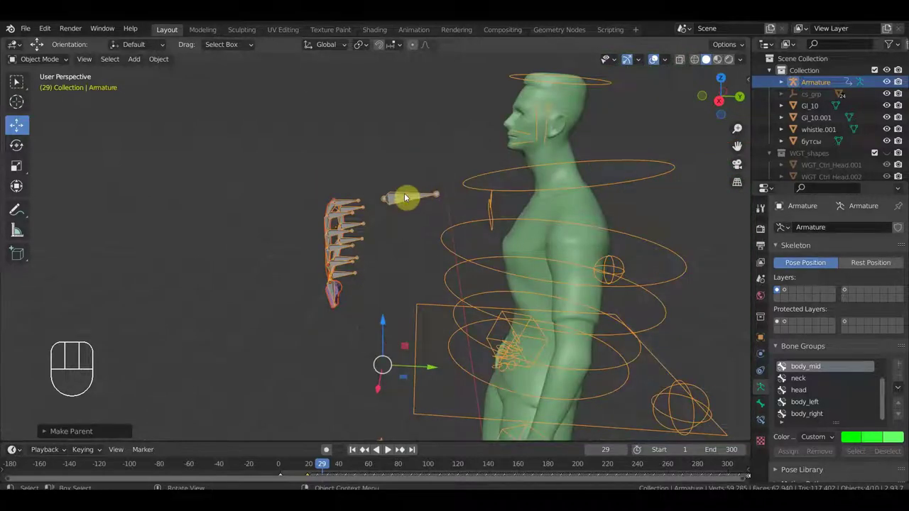
click(409, 203)
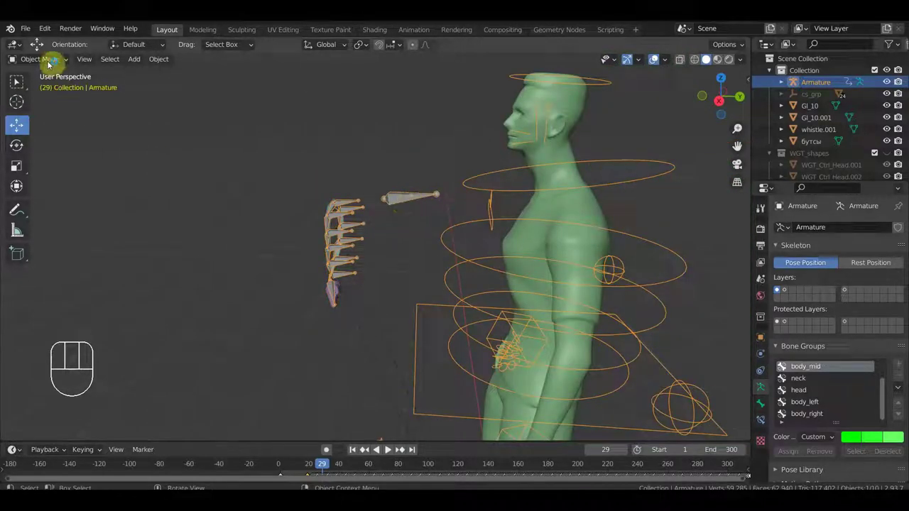
In Pose Mode, grab the lanyard's top control and move the chain around the neck from the side.
drag(50, 64, 16, 81)
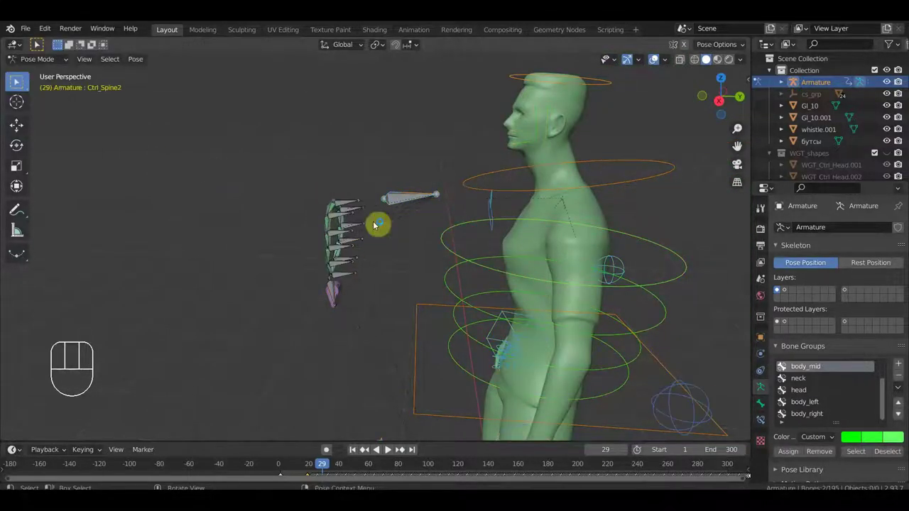
click(404, 200)
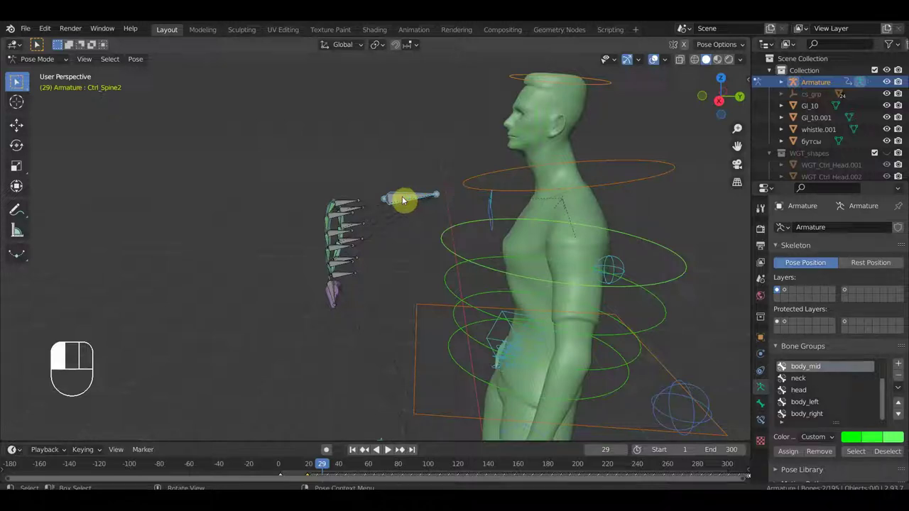
key(KP_3)
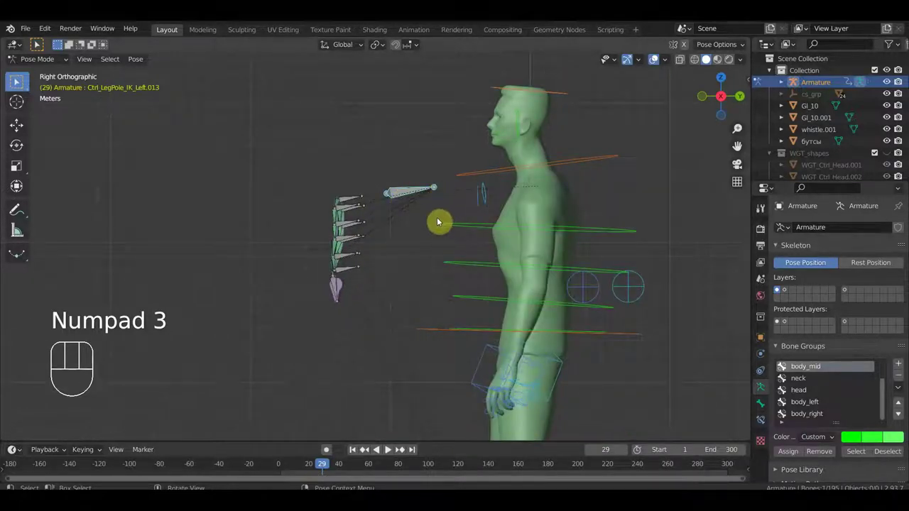
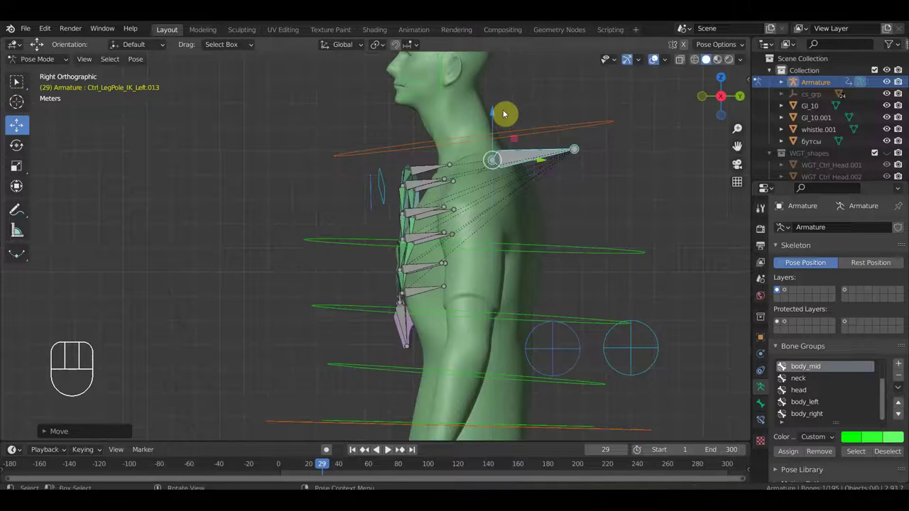
drag(543, 167, 503, 193)
drag(458, 172, 484, 168)
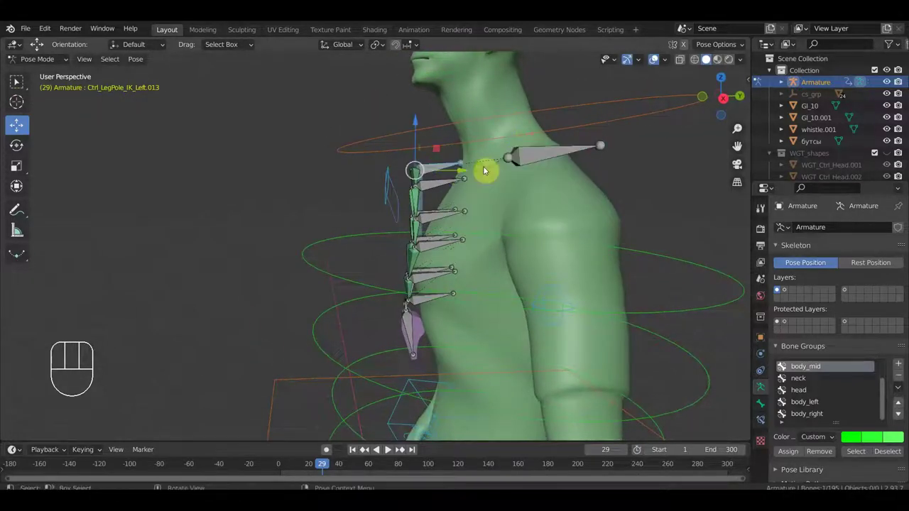
drag(480, 170, 472, 172)
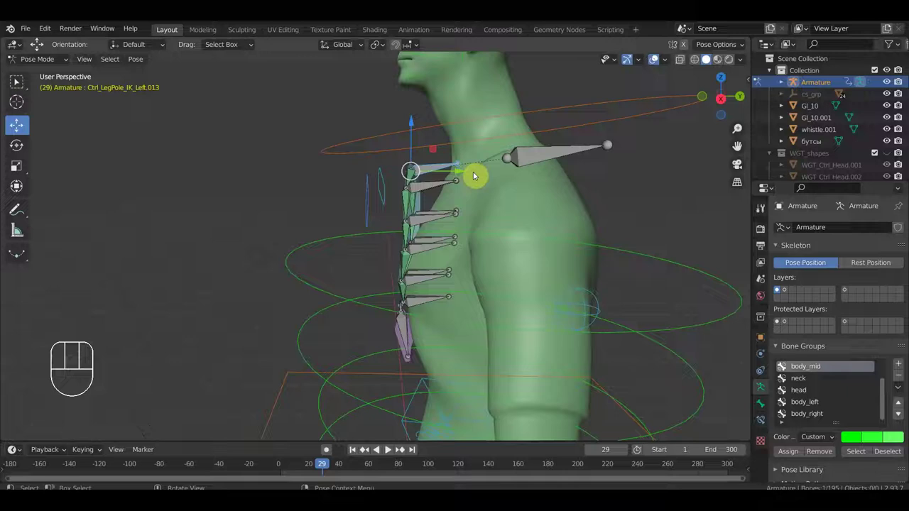
key(g)
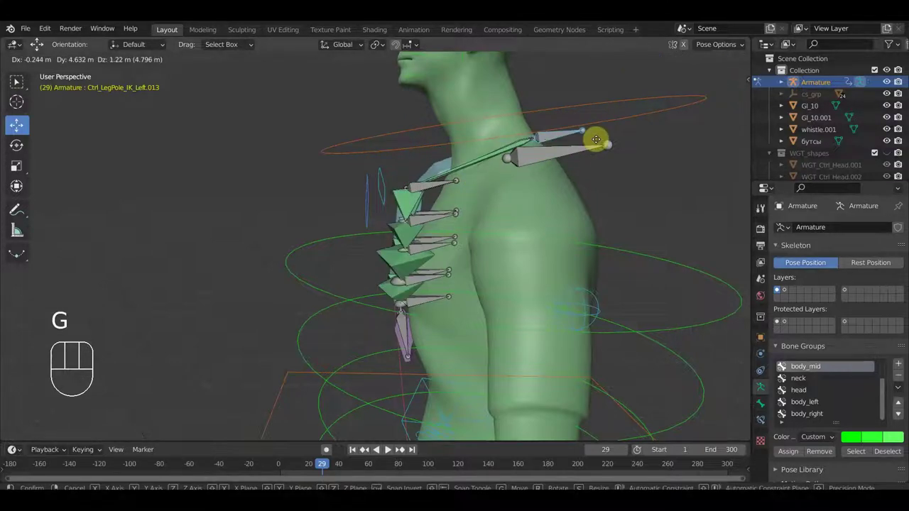
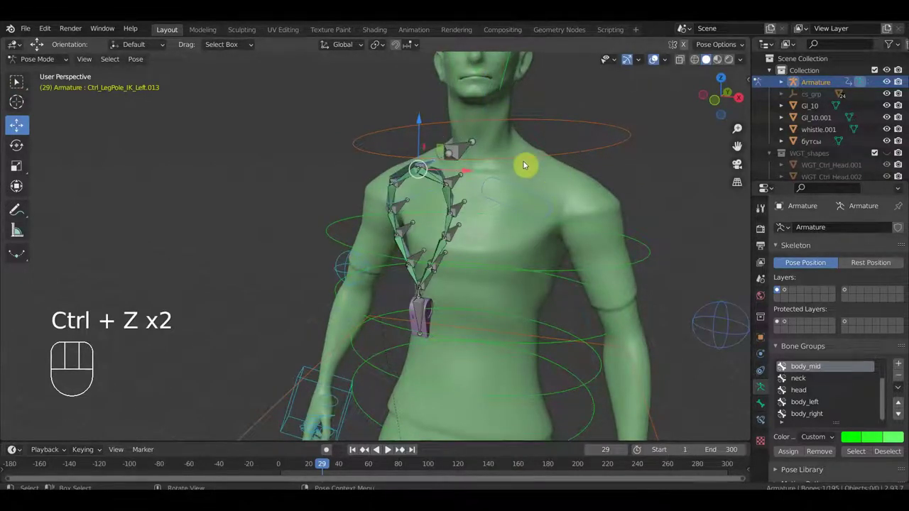
From the front view, adjust the chain's top control at the neck, then check it from the side.
key(KP_1)
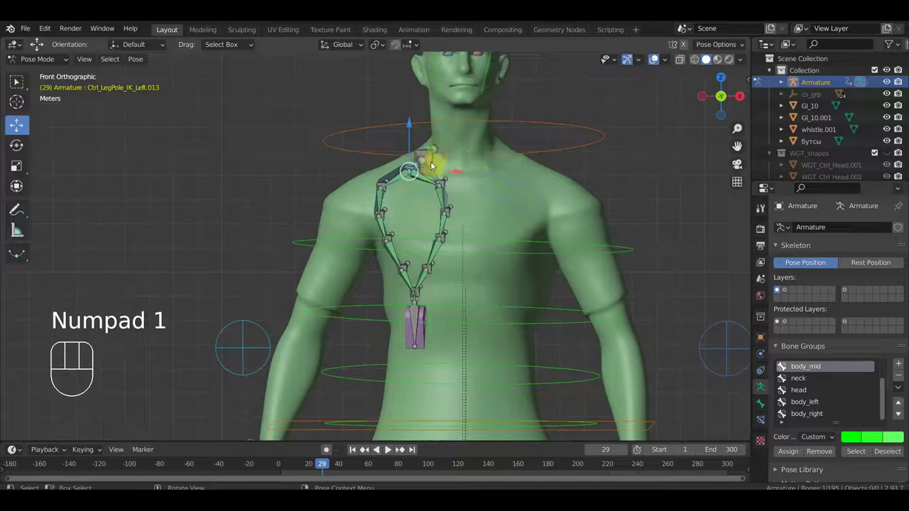
drag(433, 163, 460, 176)
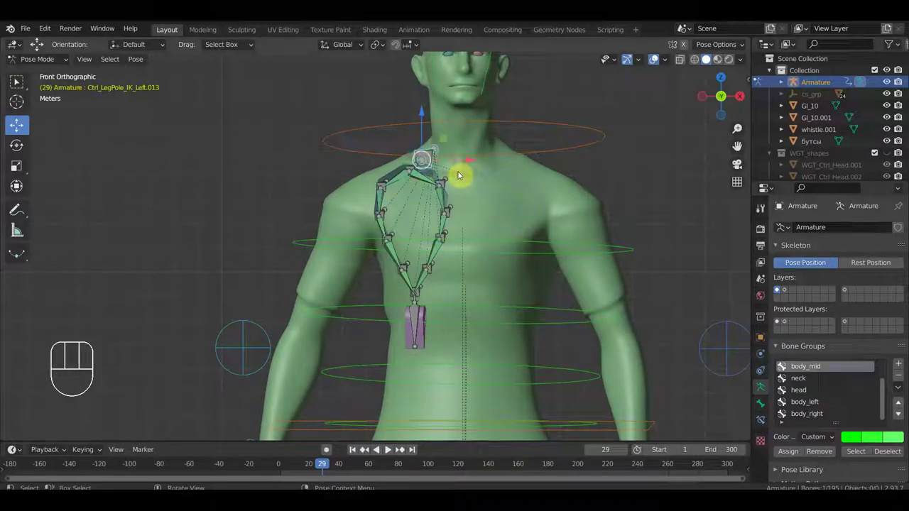
drag(460, 175, 484, 184)
drag(433, 160, 443, 167)
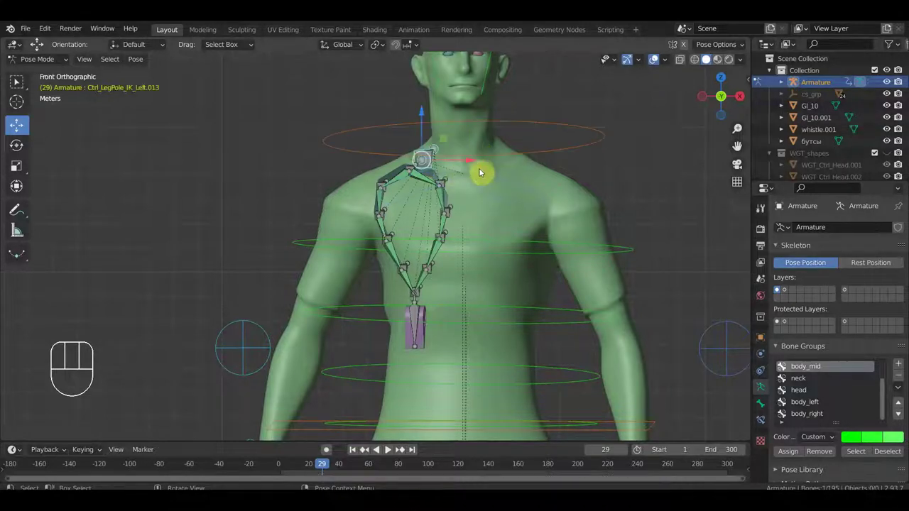
drag(470, 163, 568, 189)
drag(522, 193, 434, 196)
key(KP_3)
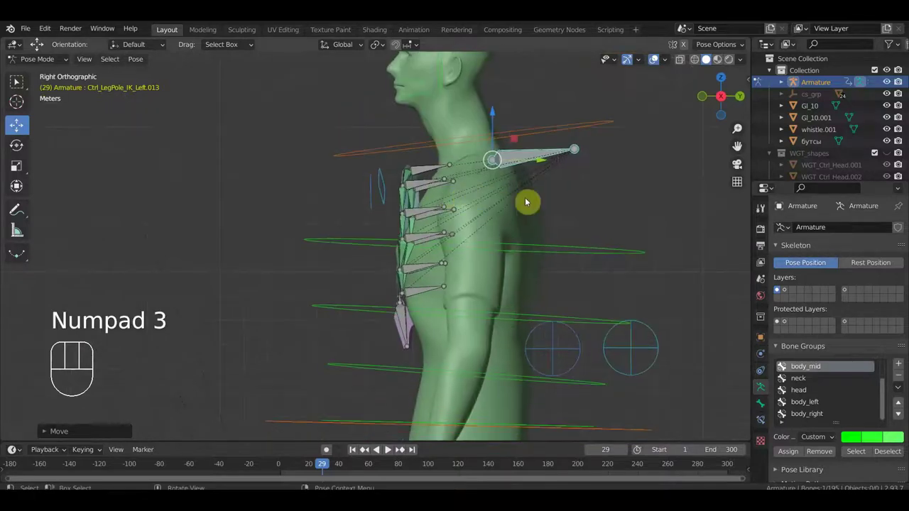
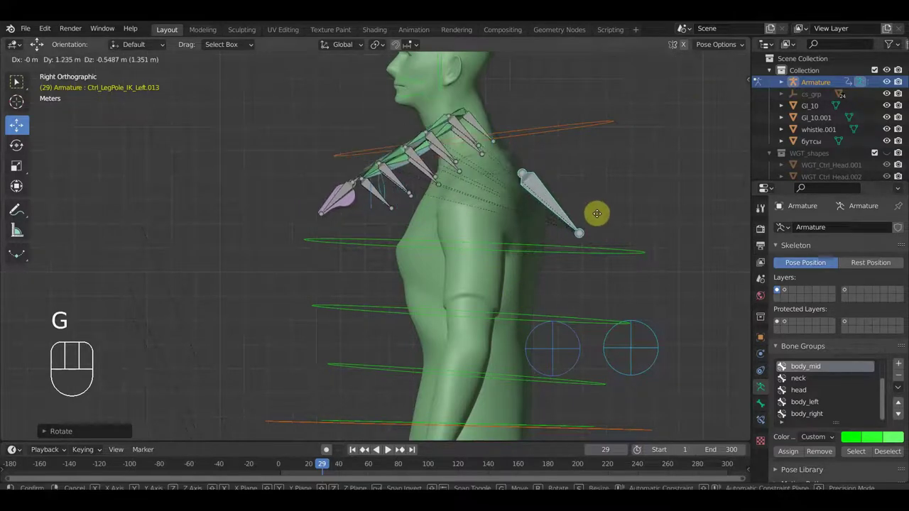
Move the top control bone so the whole chain and whistle swing up toward the neck.
key(g)
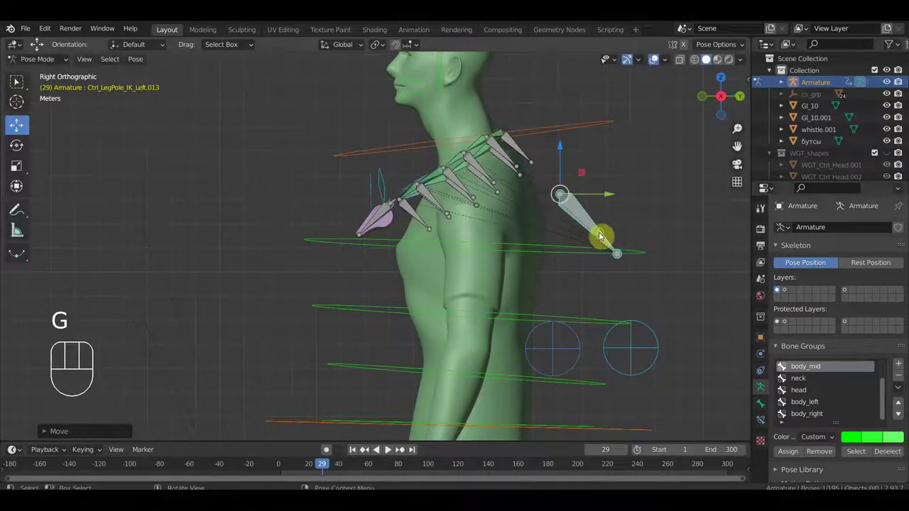
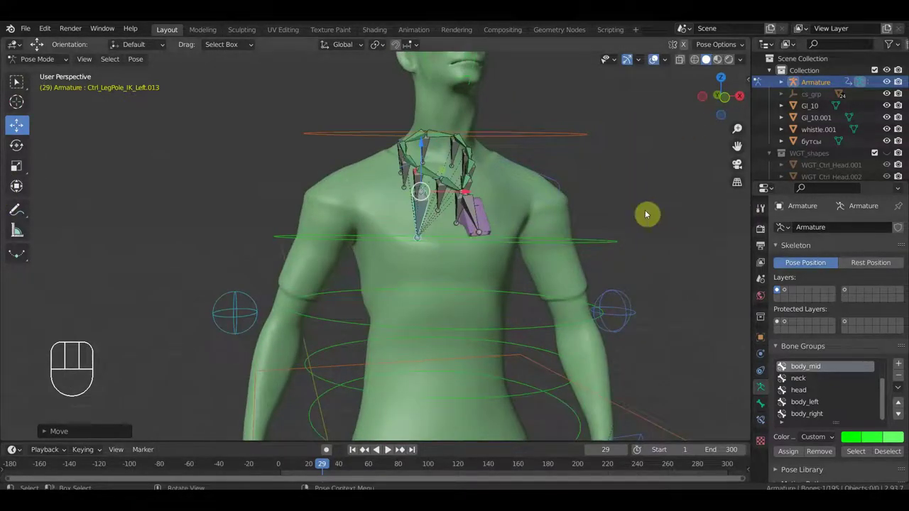
Orbit around the neck chain and move individual shoulder control bones one at a time.
drag(643, 217, 619, 249)
drag(616, 250, 570, 284)
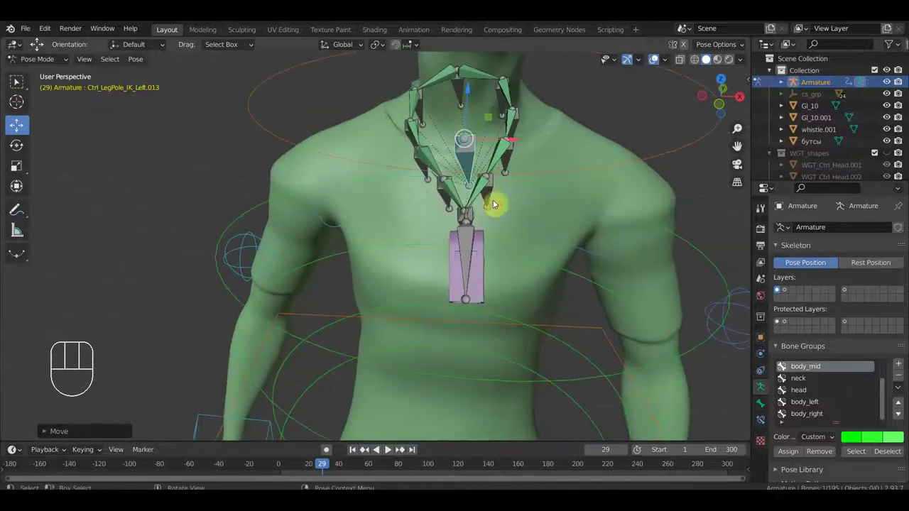
drag(472, 181, 516, 159)
click(265, 171)
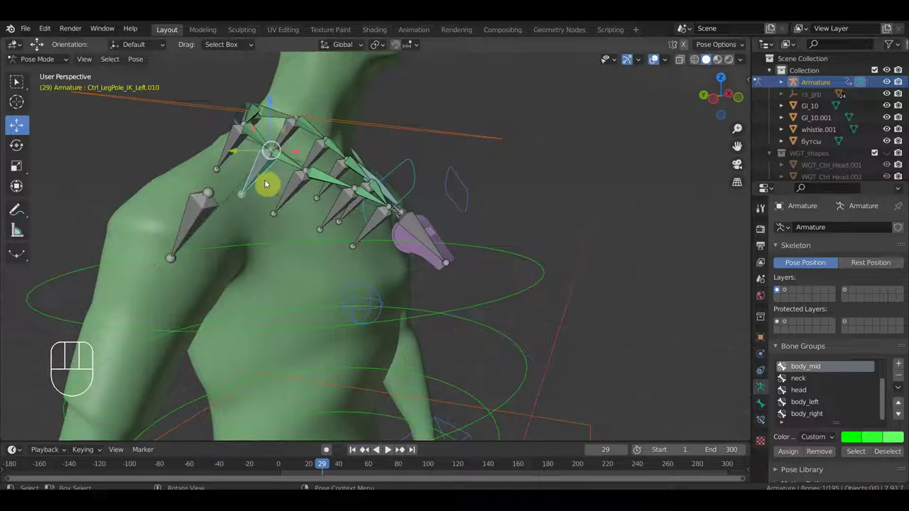
key(g)
click(245, 185)
drag(233, 152, 292, 164)
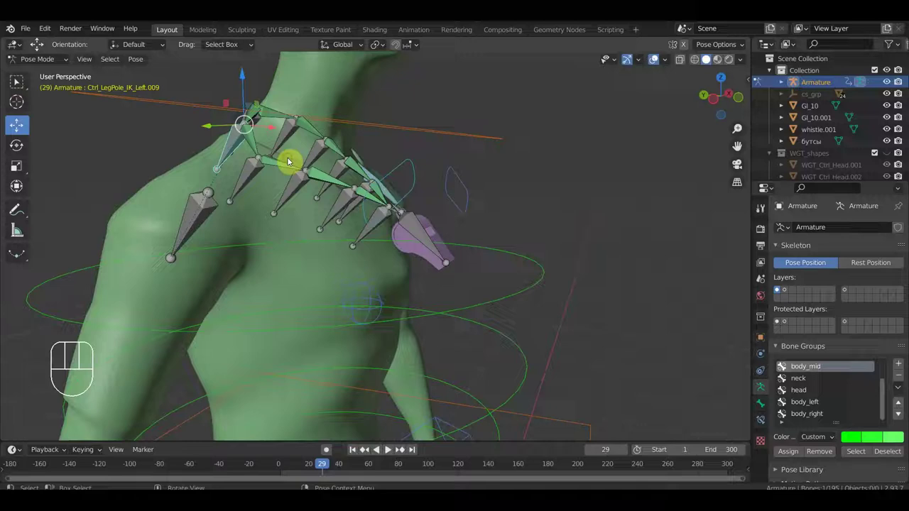
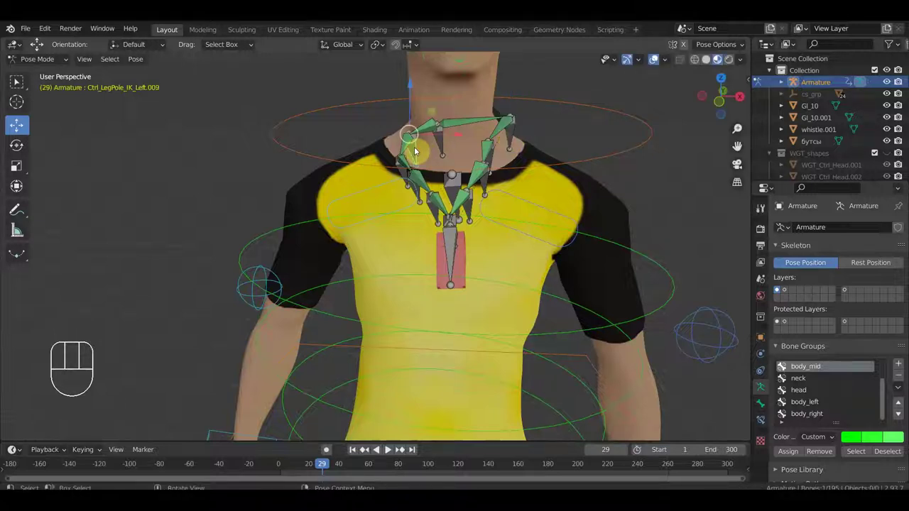
Move the left and right neck controls onto the collar, rotate one, and shift the control near the whistle.
key(g)
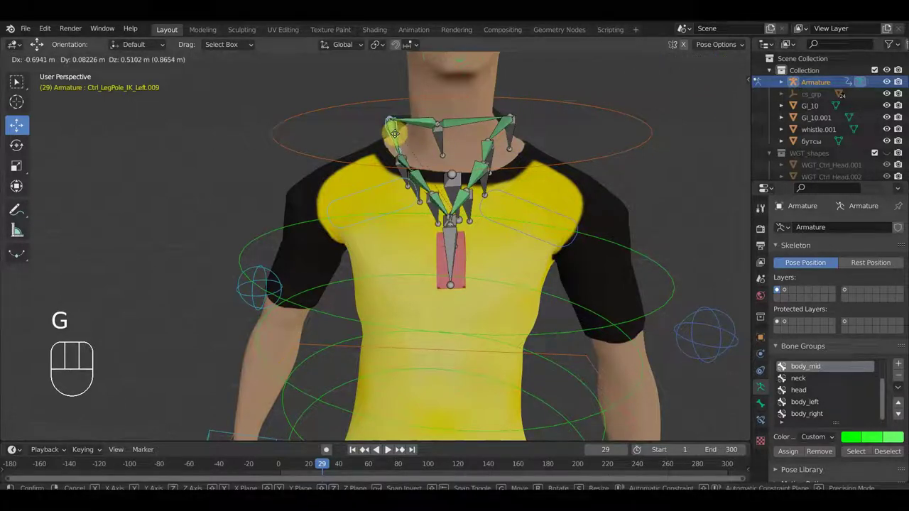
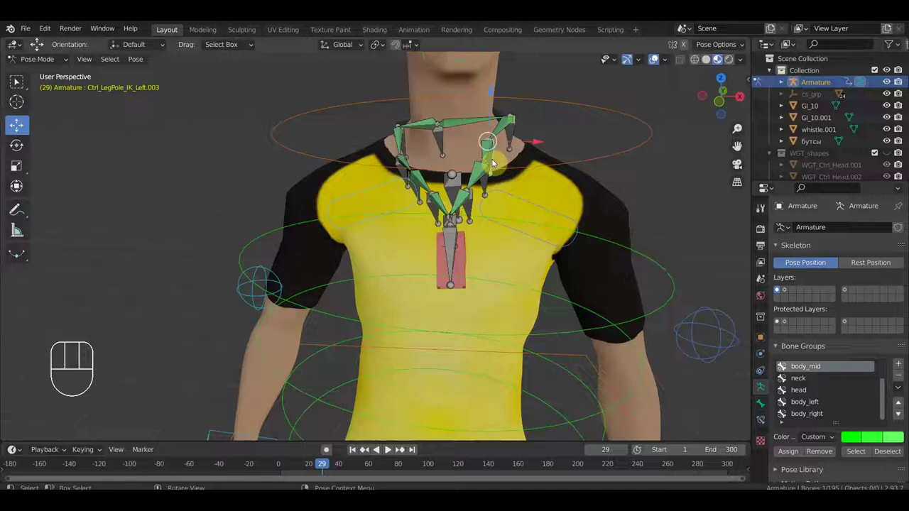
key(g)
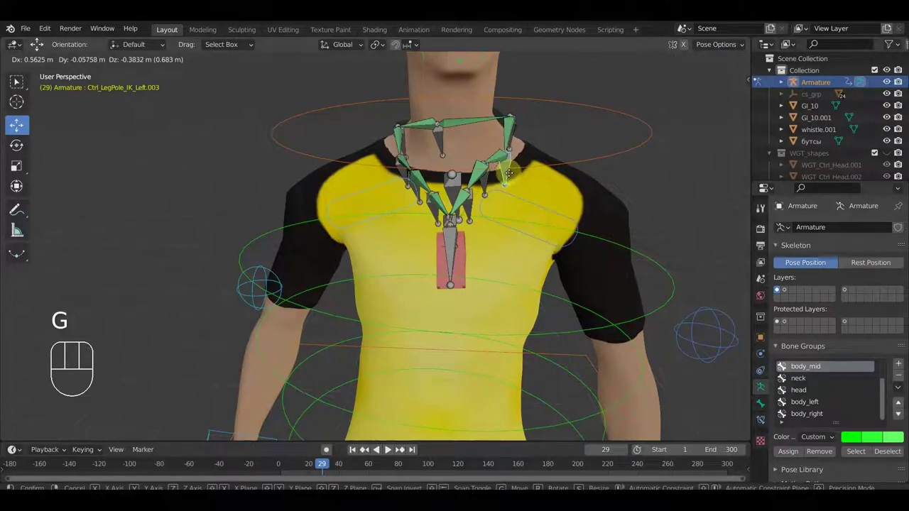
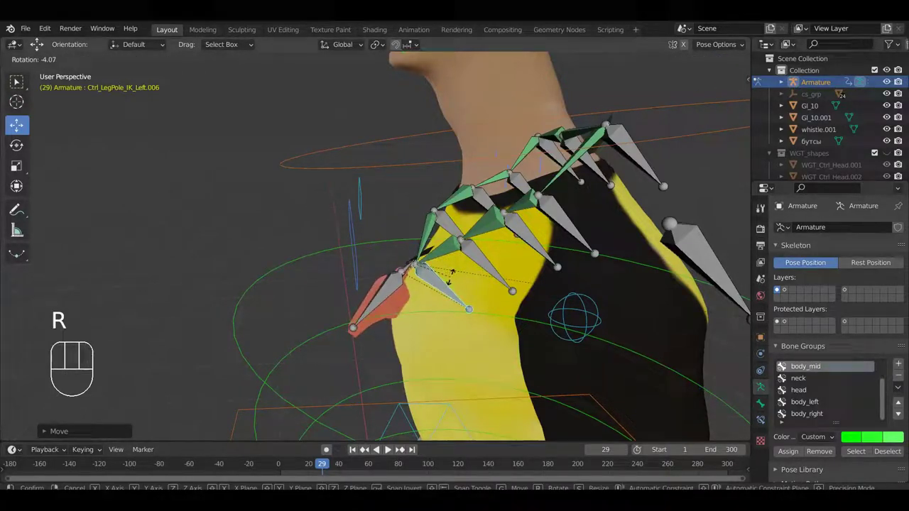
click(454, 279)
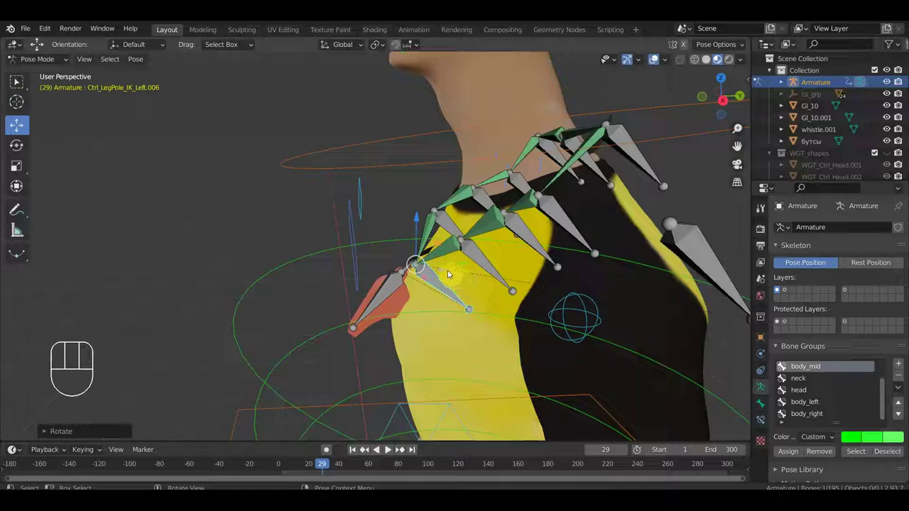
key(g)
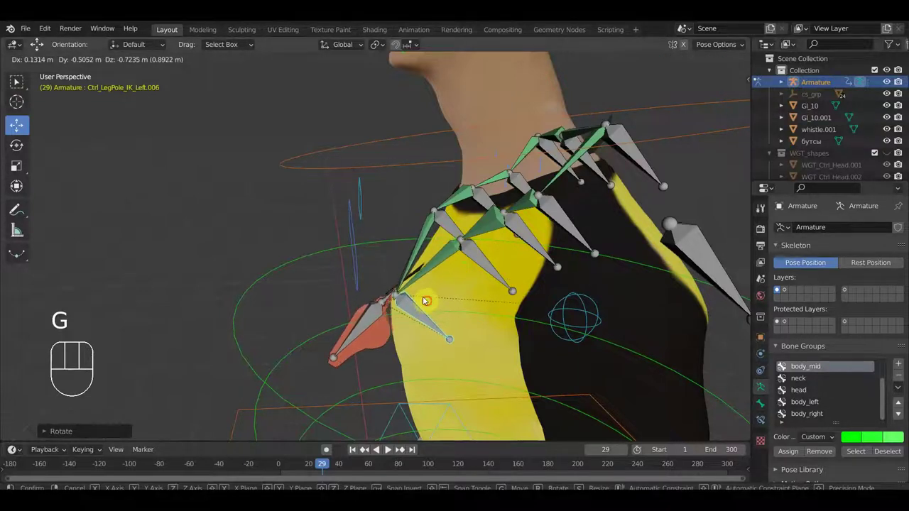
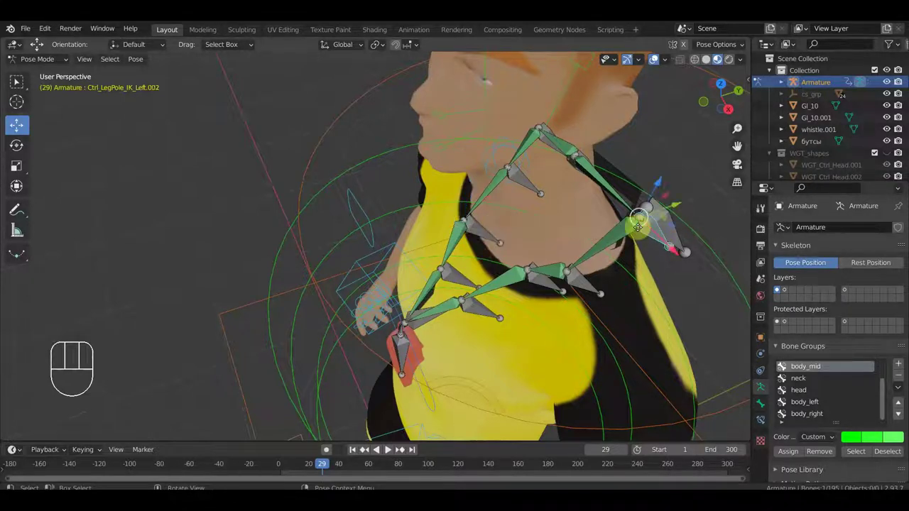
Place the back and side controls against the neck and shoulder so the cord wraps the collar.
key(g)
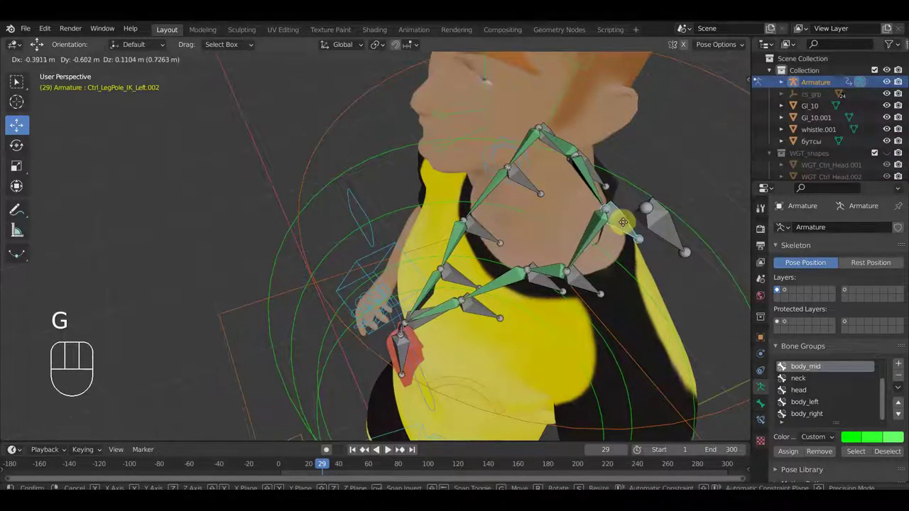
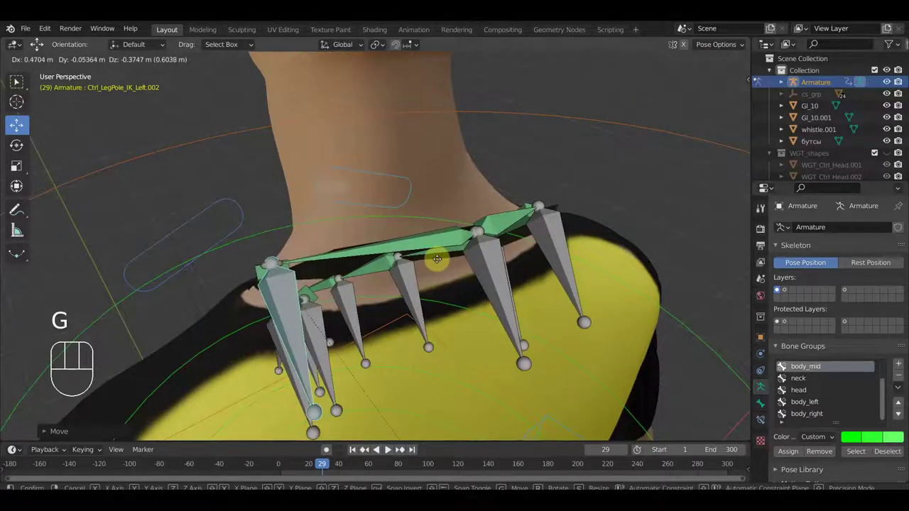
click(411, 264)
drag(506, 272, 491, 276)
click(363, 321)
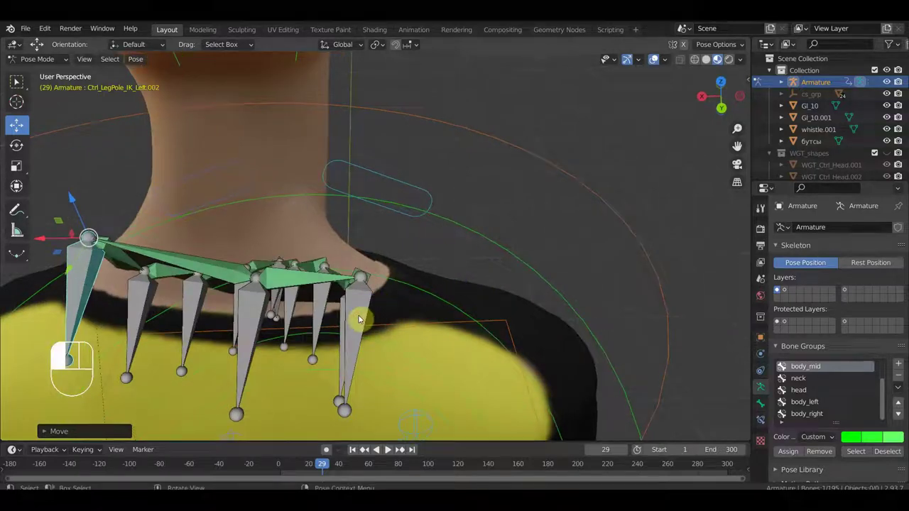
key(g)
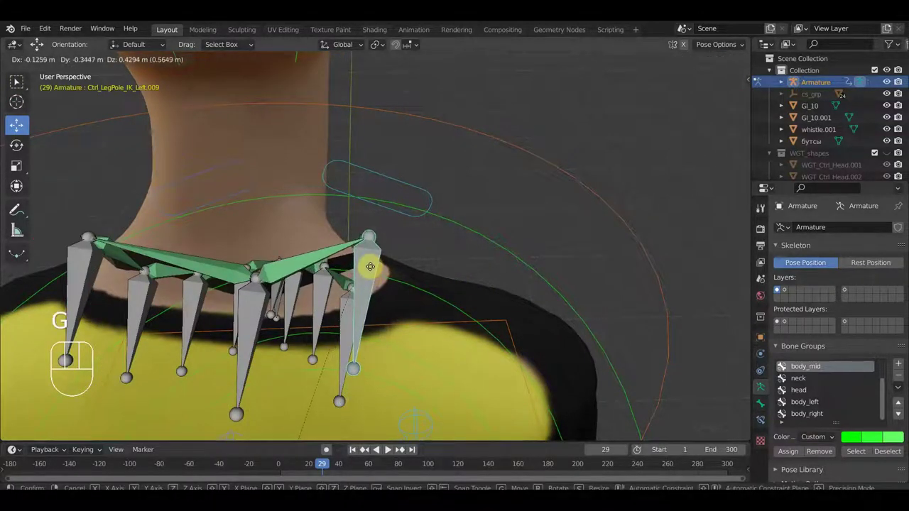
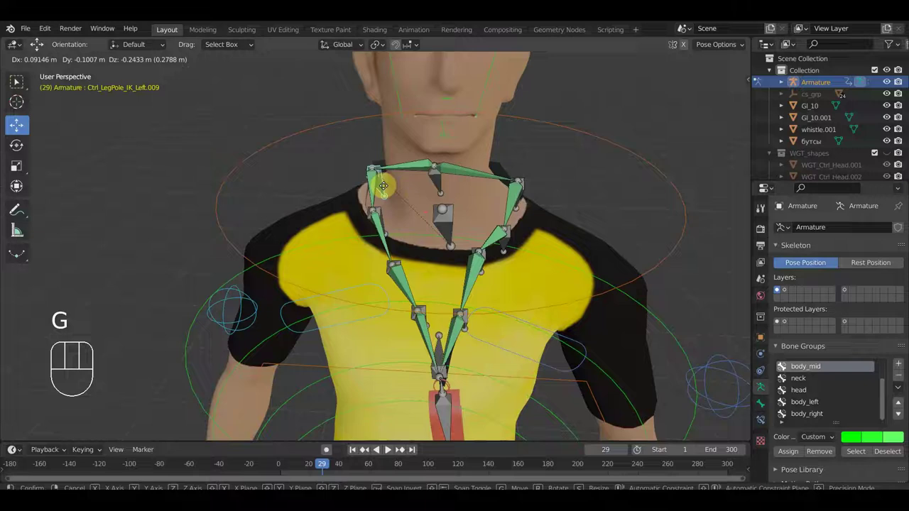
click(388, 190)
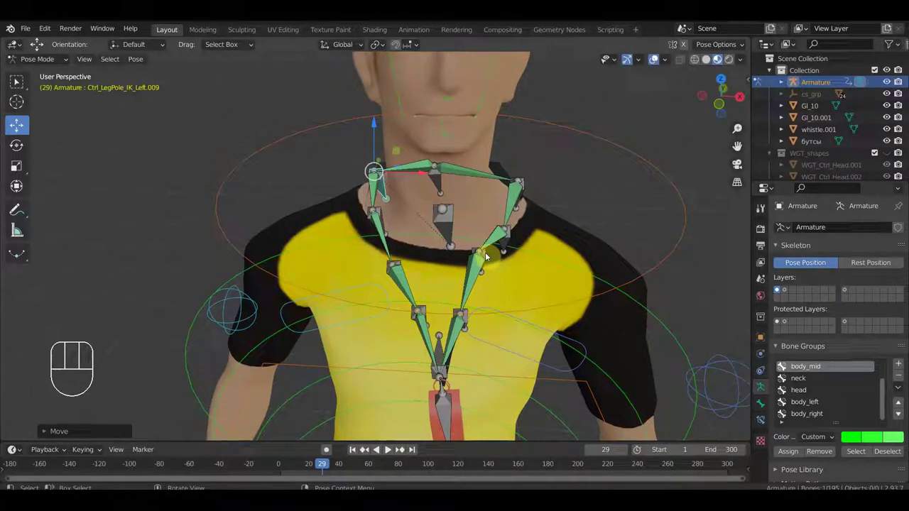
key(g)
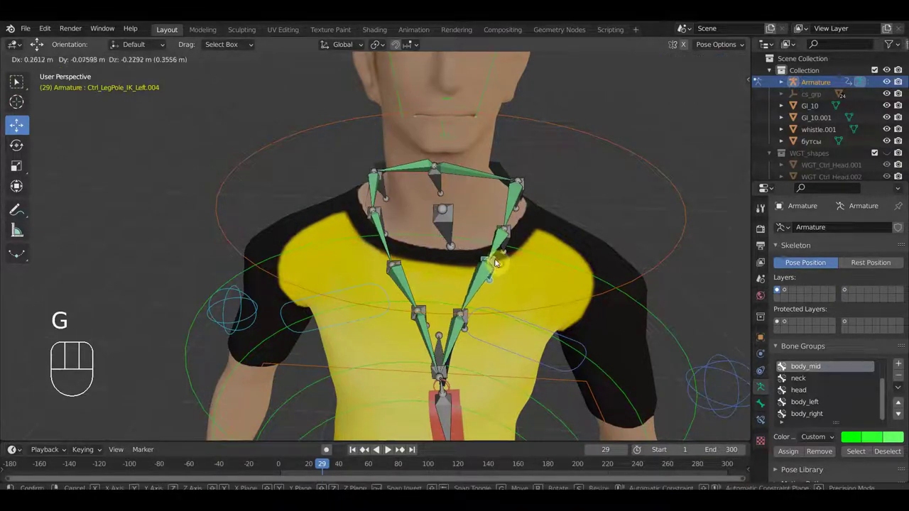
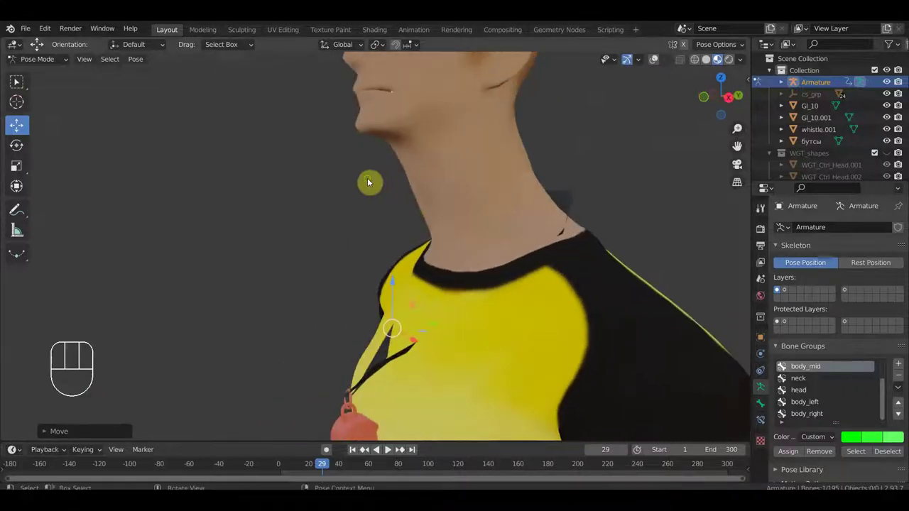
Turn overlays back on, zoom to the chain and select the first chain bones on the chest.
click(658, 64)
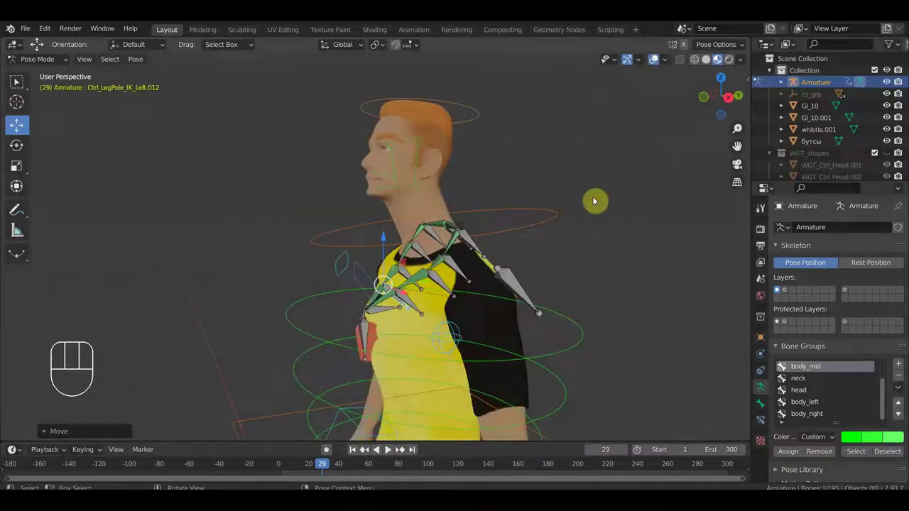
drag(553, 216, 537, 216)
drag(484, 229, 513, 222)
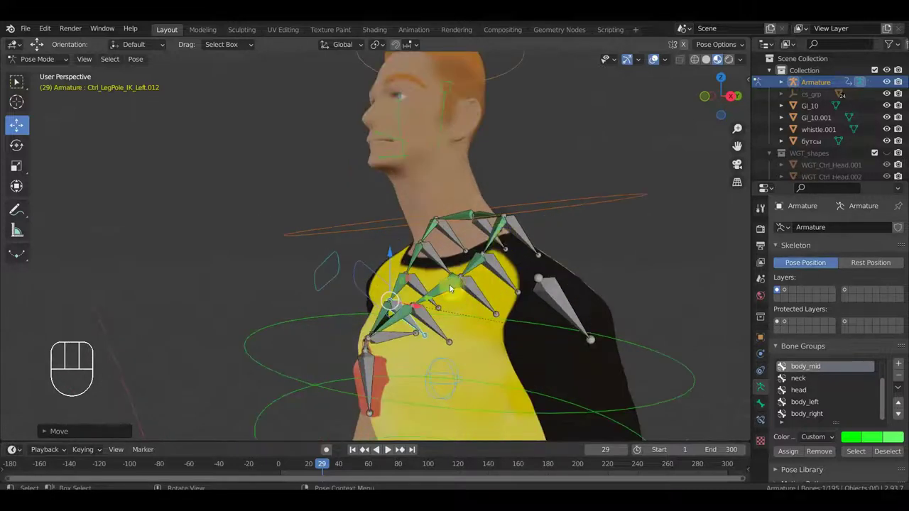
drag(453, 287, 402, 318)
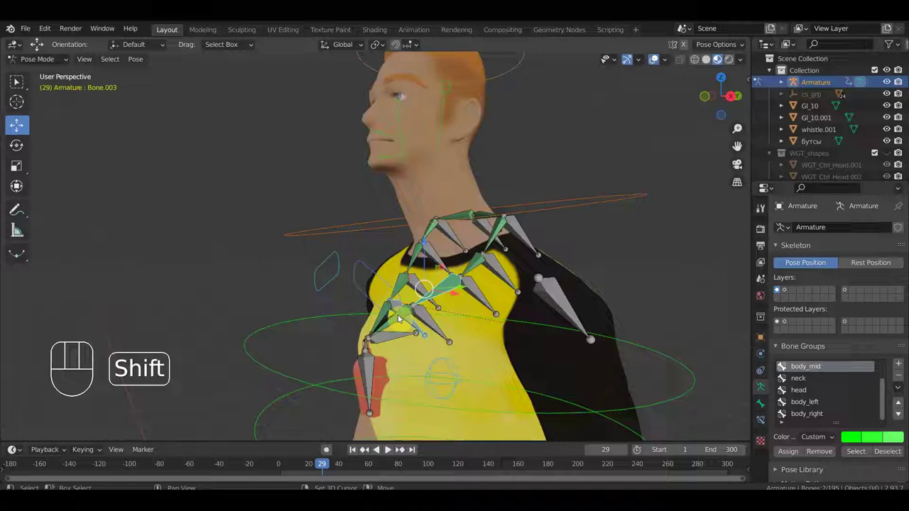
drag(475, 265, 421, 279)
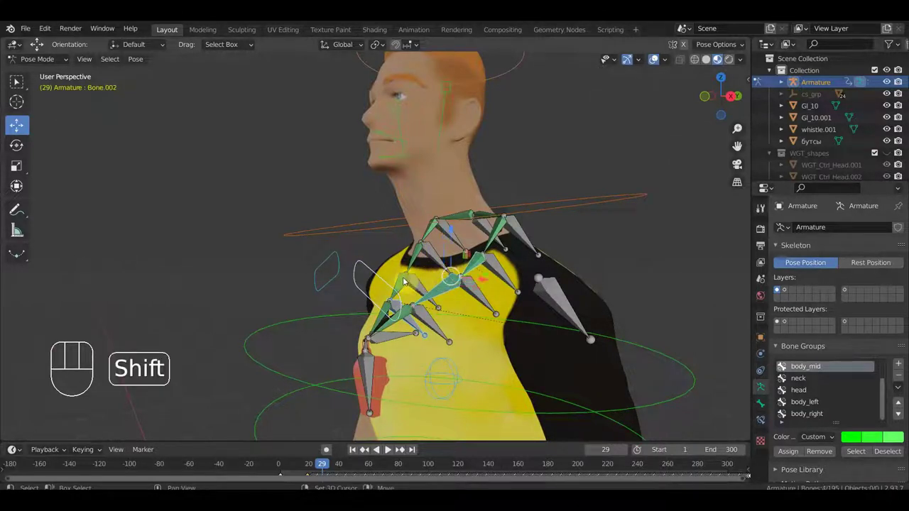
drag(399, 281, 417, 258)
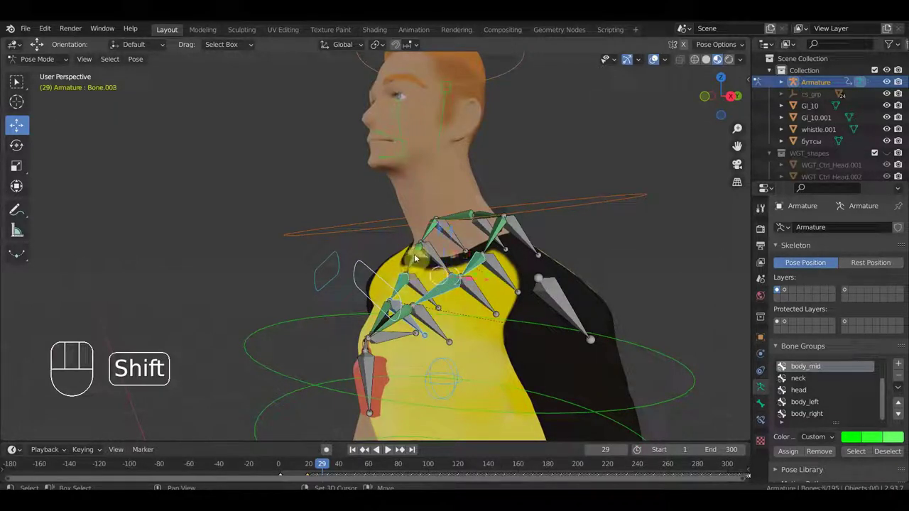
Add the remaining chest and neck chain bones to the selection.
drag(417, 258, 431, 233)
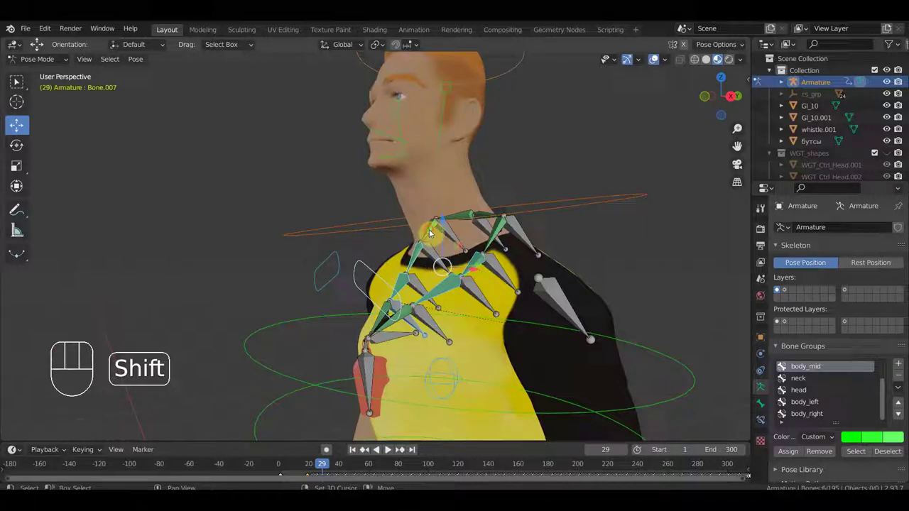
drag(431, 235, 387, 316)
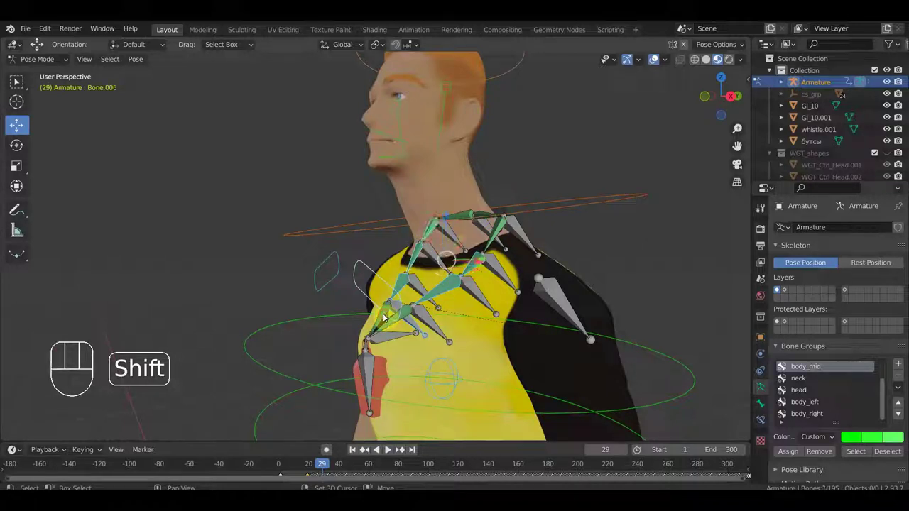
drag(391, 323, 515, 273)
drag(509, 288, 495, 287)
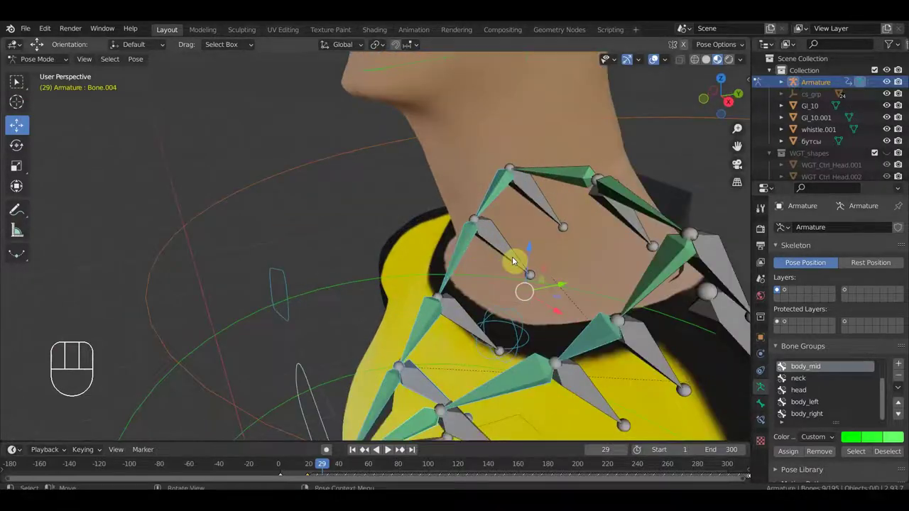
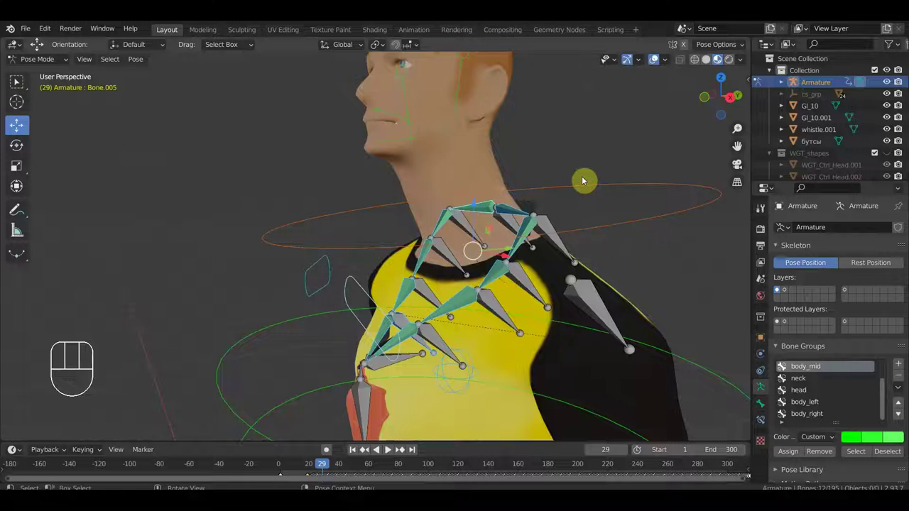
Assign finger-style control widgets to the selected chain bones via the N-panel Bone Widget tools.
key(n)
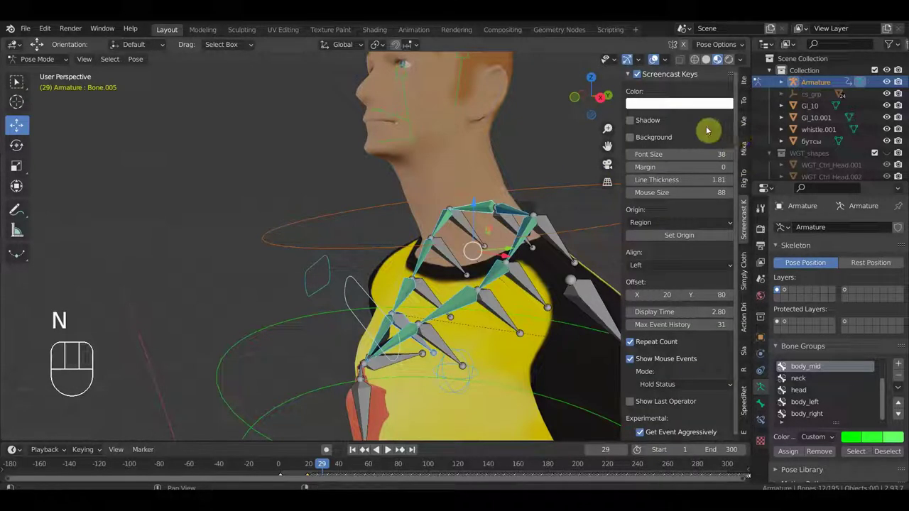
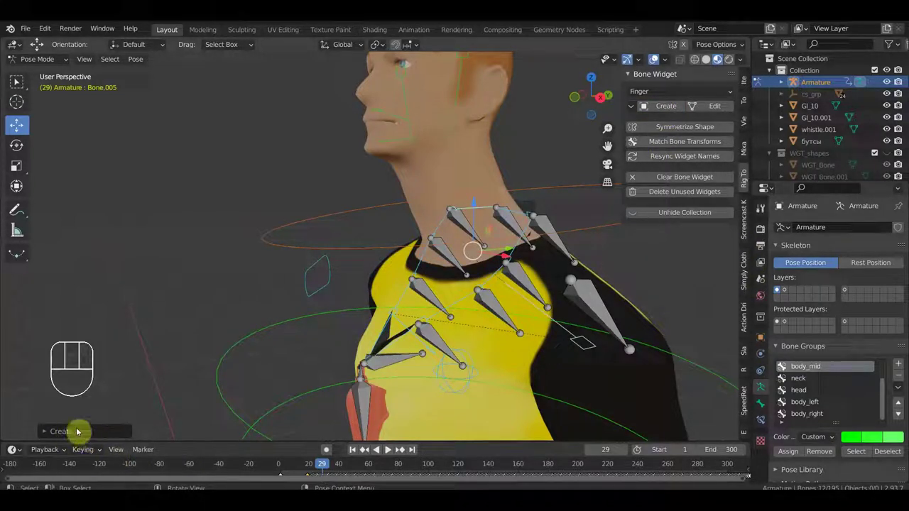
drag(497, 280, 556, 278)
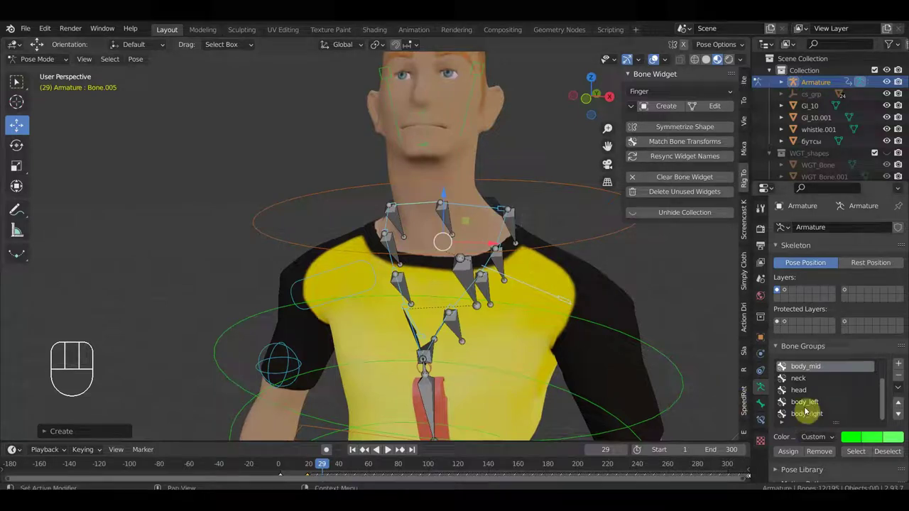
Set body_right's Color Set from Custom to the blue 04 theme after briefly trying red.
click(807, 393)
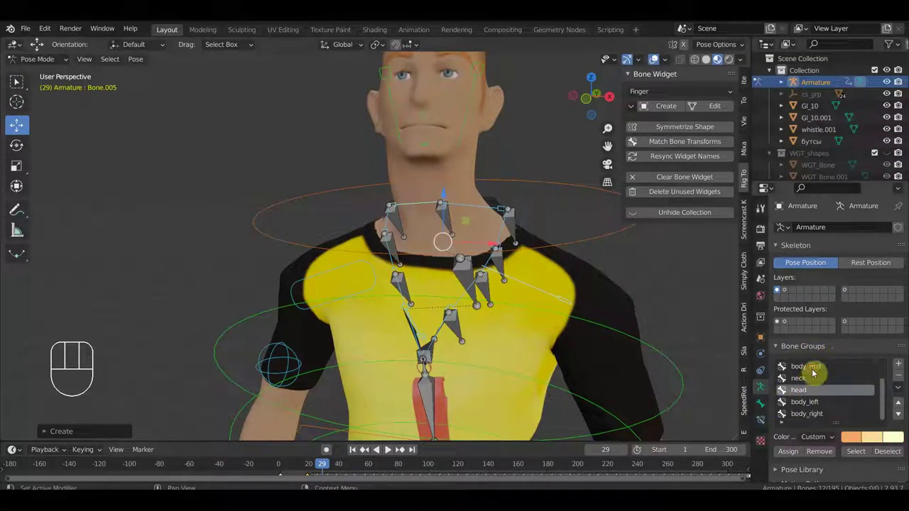
click(816, 374)
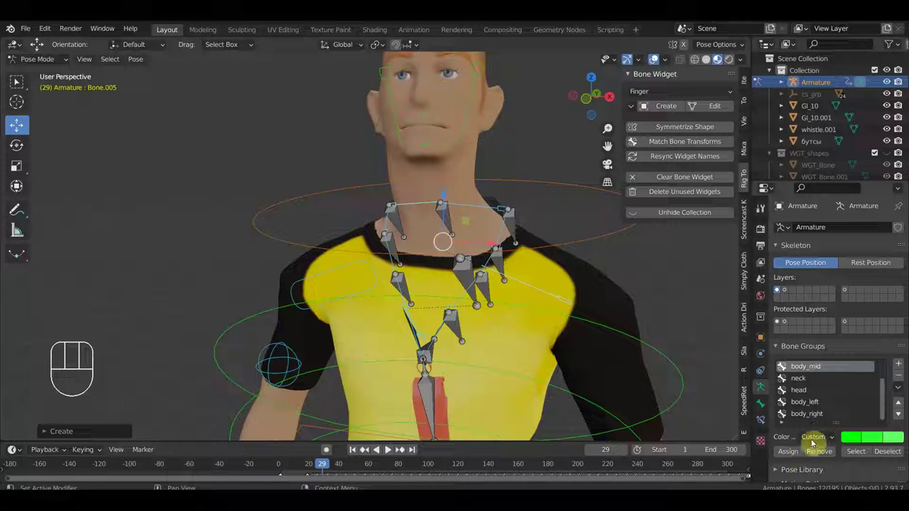
click(809, 420)
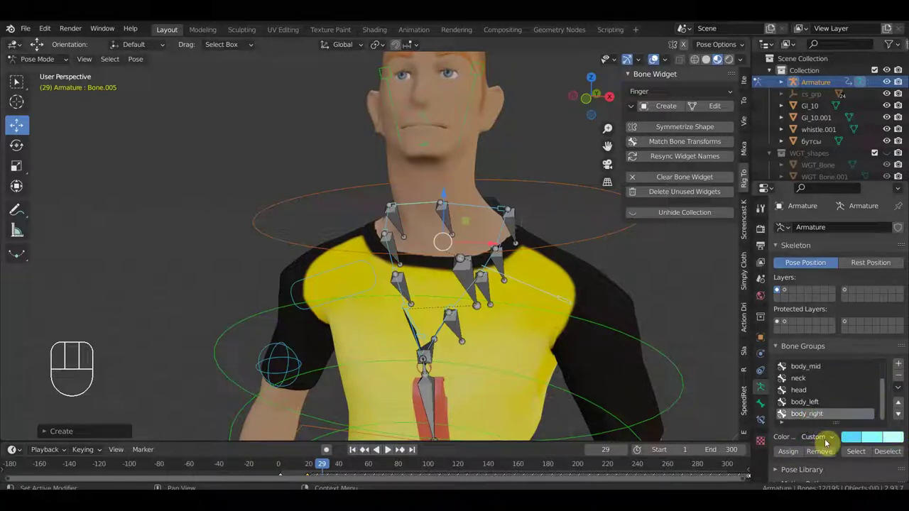
drag(833, 441, 675, 418)
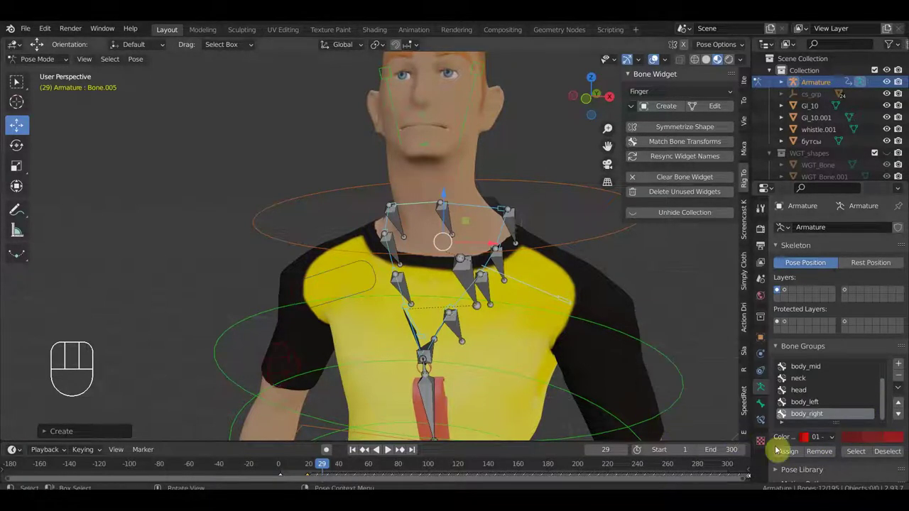
click(788, 453)
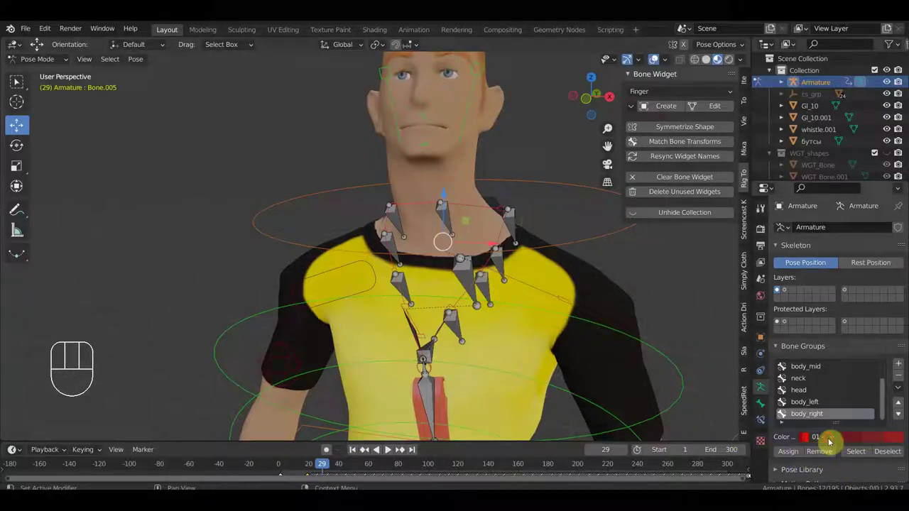
drag(830, 441, 686, 383)
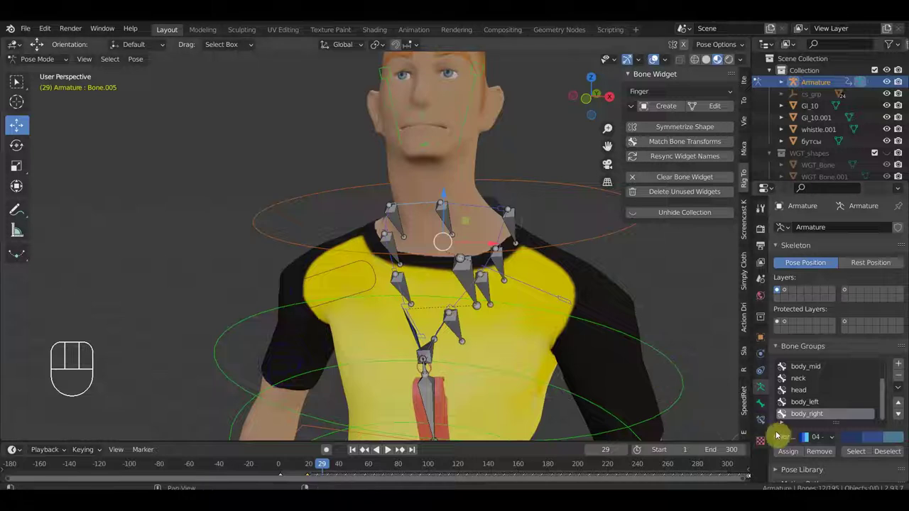
click(795, 456)
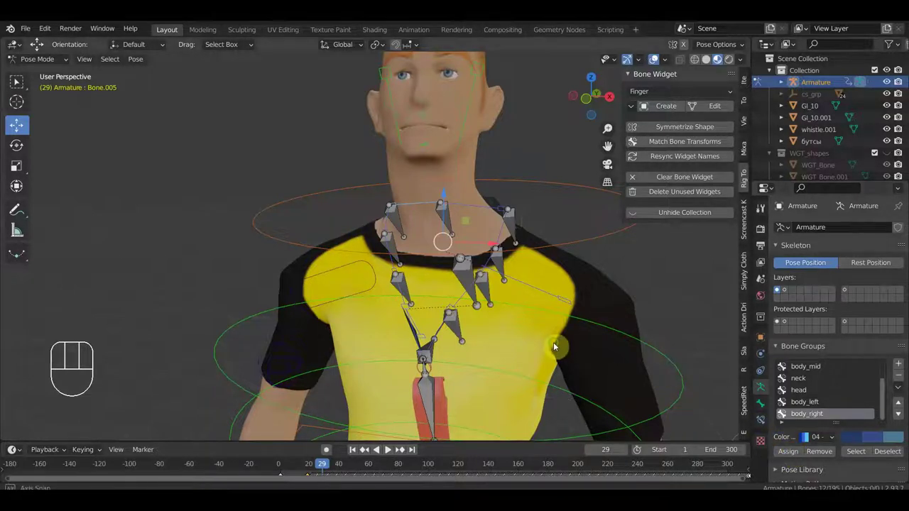
Rotate a collar lanyard bone in Pose Mode to test how the chain deforms.
drag(581, 359, 470, 355)
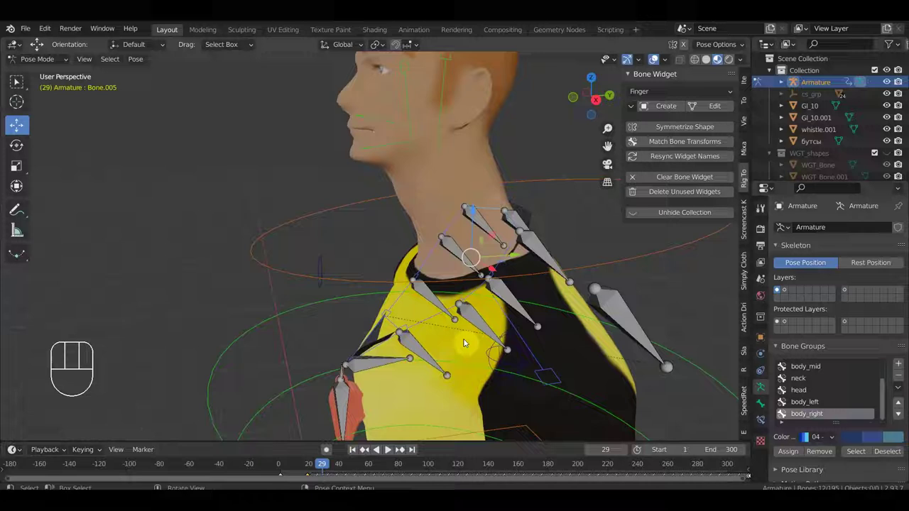
click(433, 303)
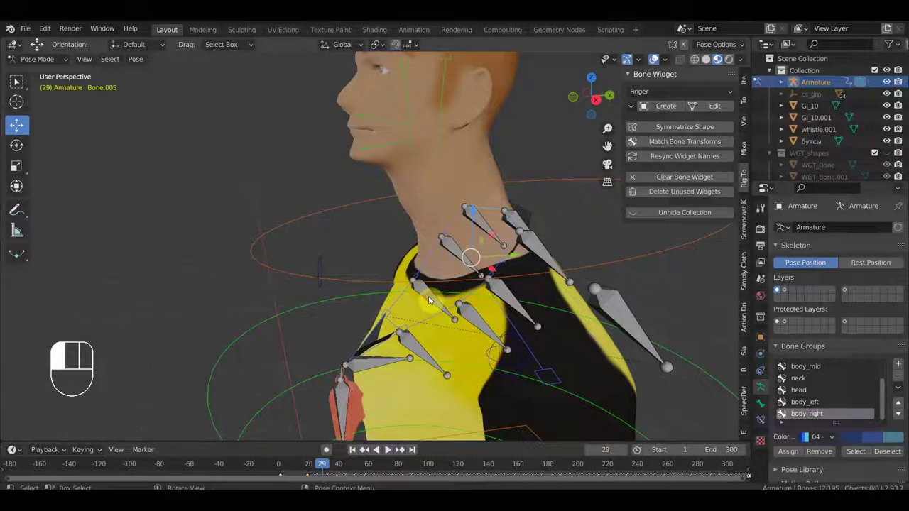
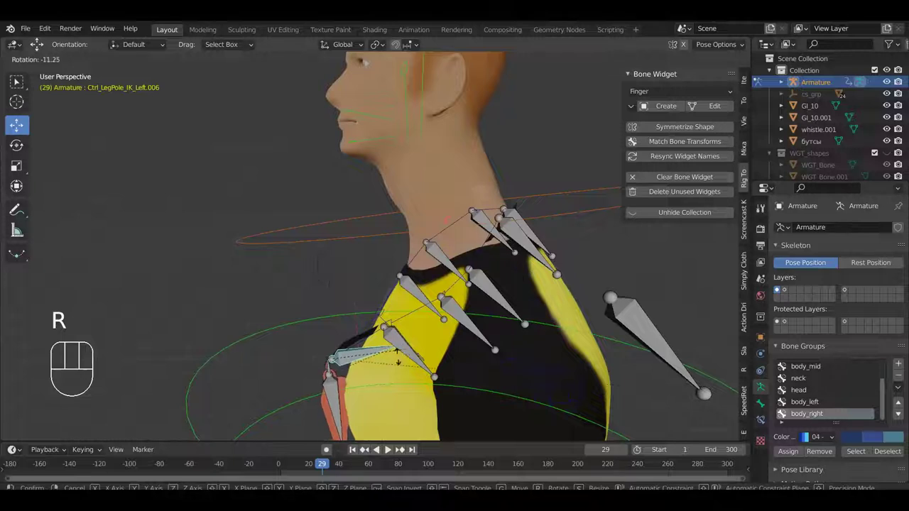
click(397, 359)
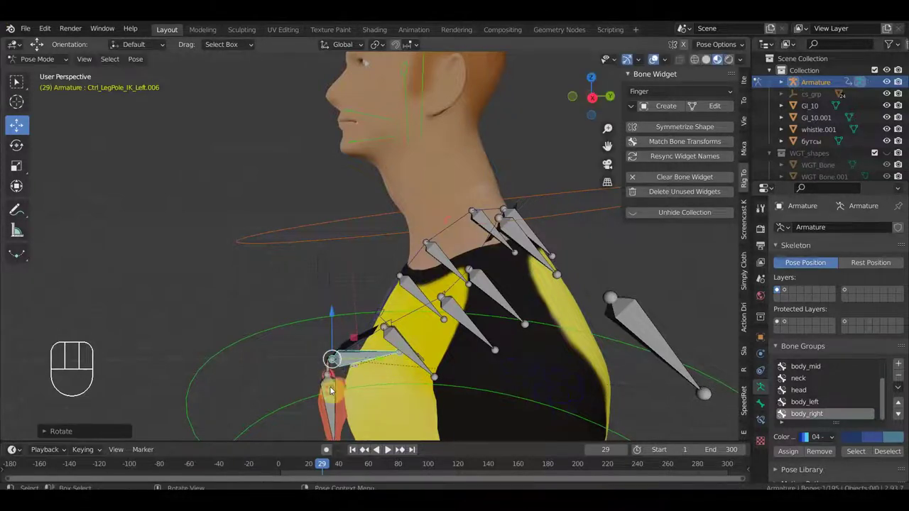
key(r)
click(306, 416)
drag(355, 364, 414, 360)
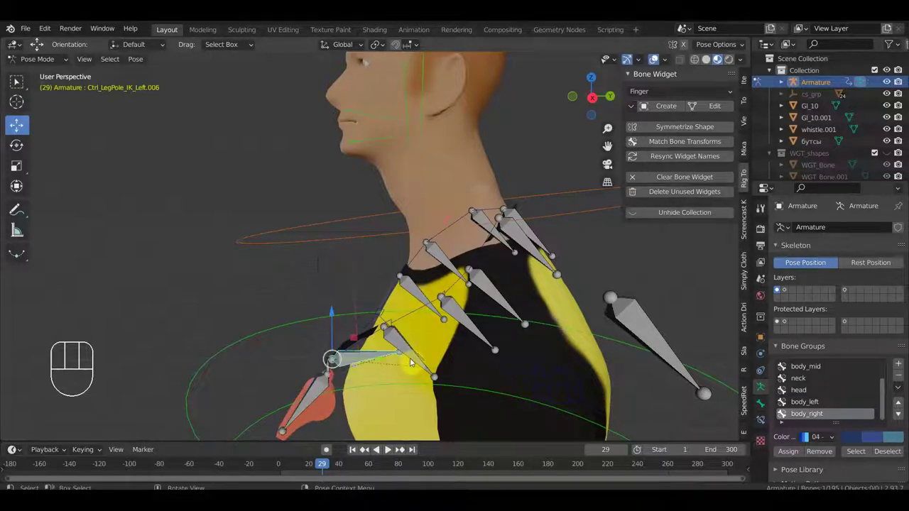
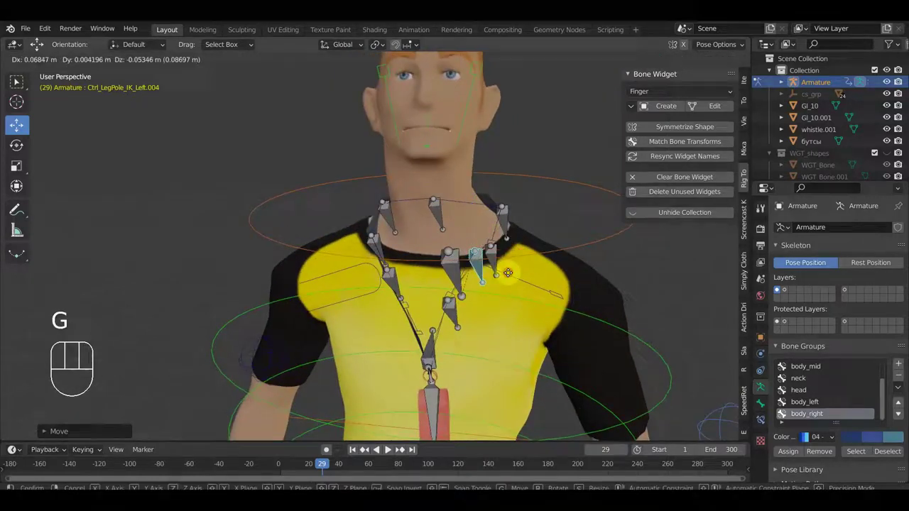
Grab a neck chain bone to tighten the strap against the shirt's neckline.
drag(454, 268, 462, 276)
key(g)
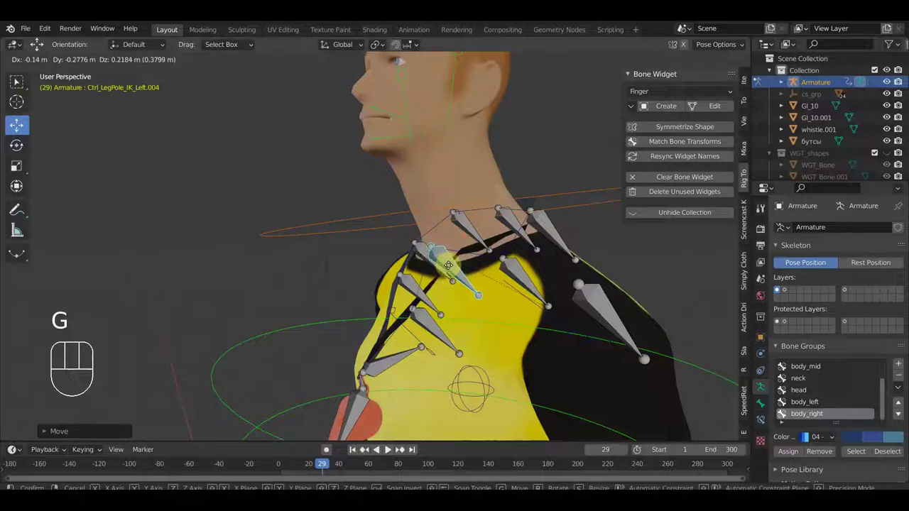
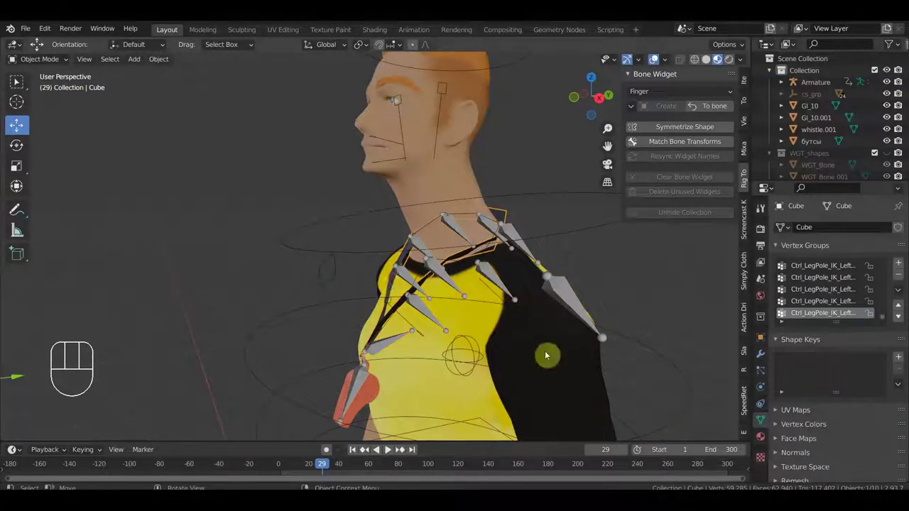
Confirm the Cube mesh's Armature modifier, then hide the sidebar to clear the view.
click(761, 361)
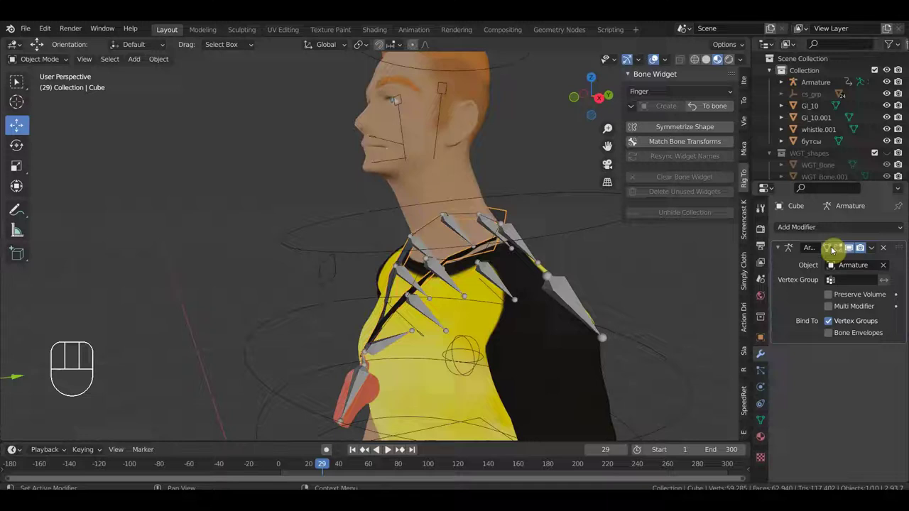
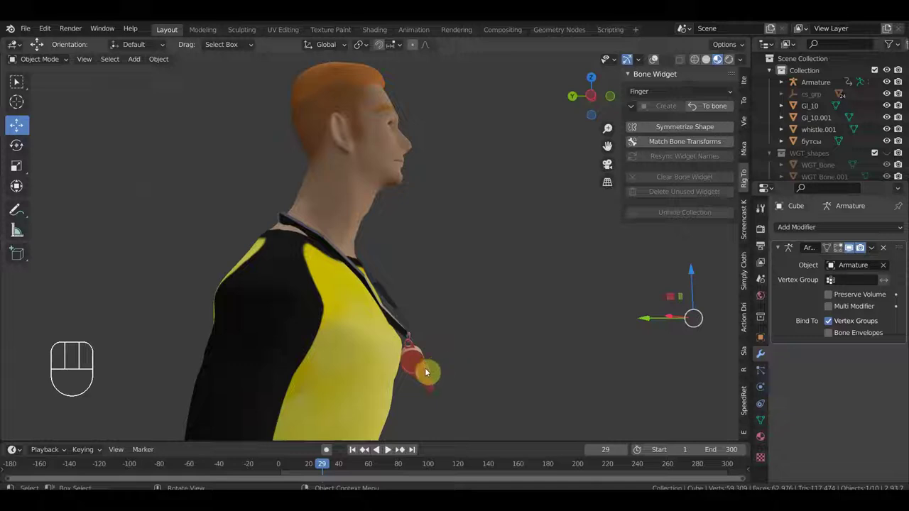
key(n)
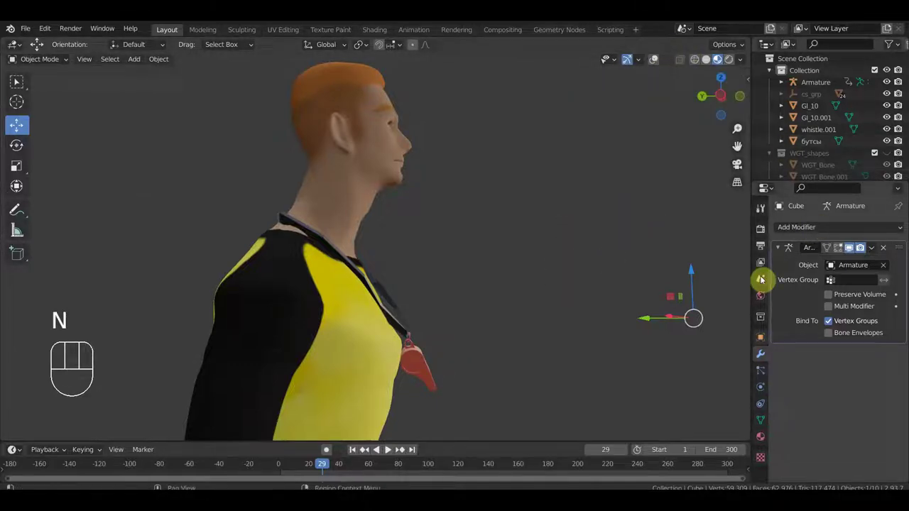
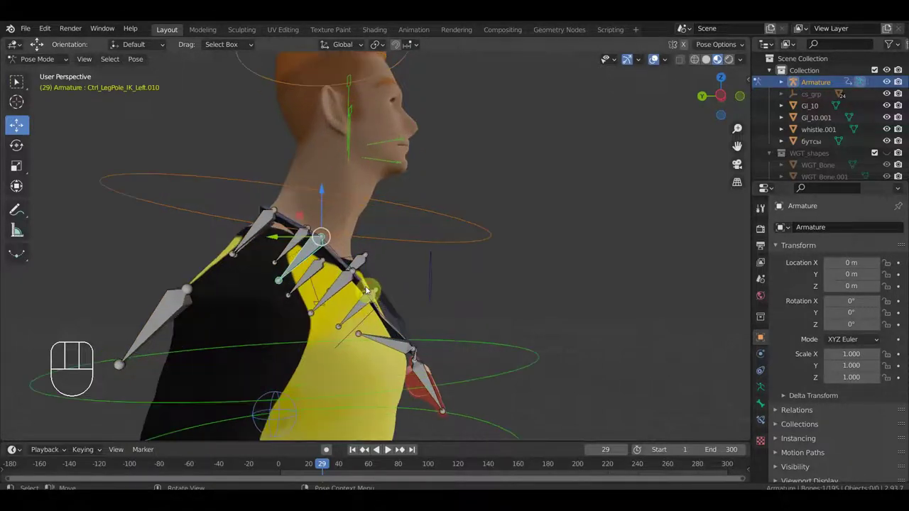
Select the bone holding the whistle and grab it to swing the whistle.
drag(366, 303, 352, 306)
drag(347, 333, 407, 356)
drag(455, 357, 431, 377)
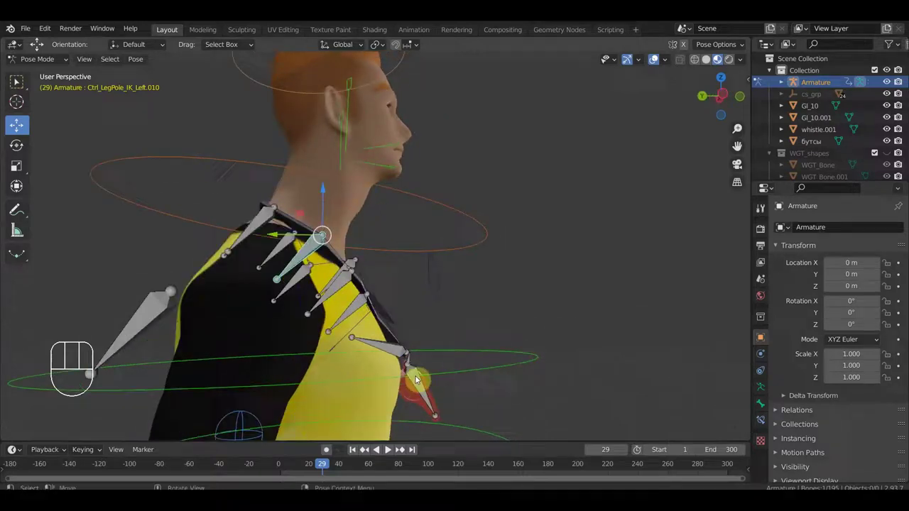
drag(418, 373, 465, 389)
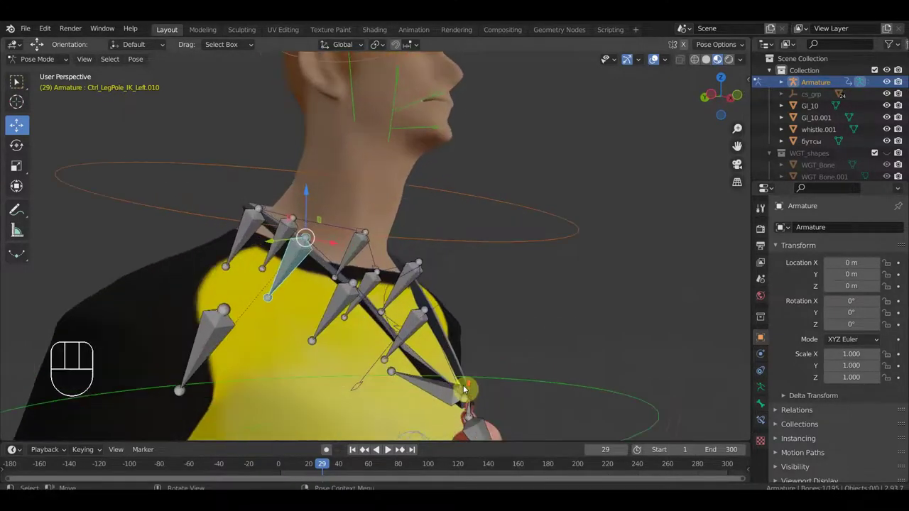
drag(413, 221, 410, 213)
drag(380, 254, 405, 251)
click(408, 249)
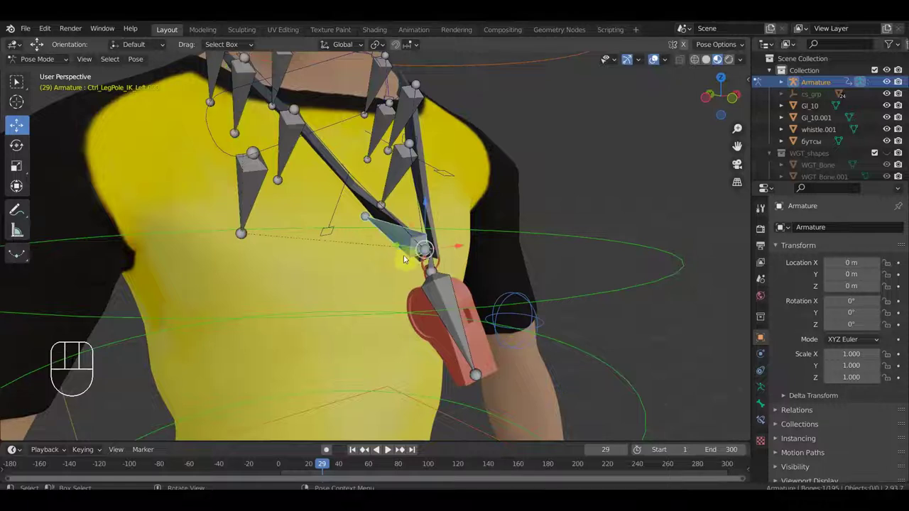
drag(484, 270, 505, 263)
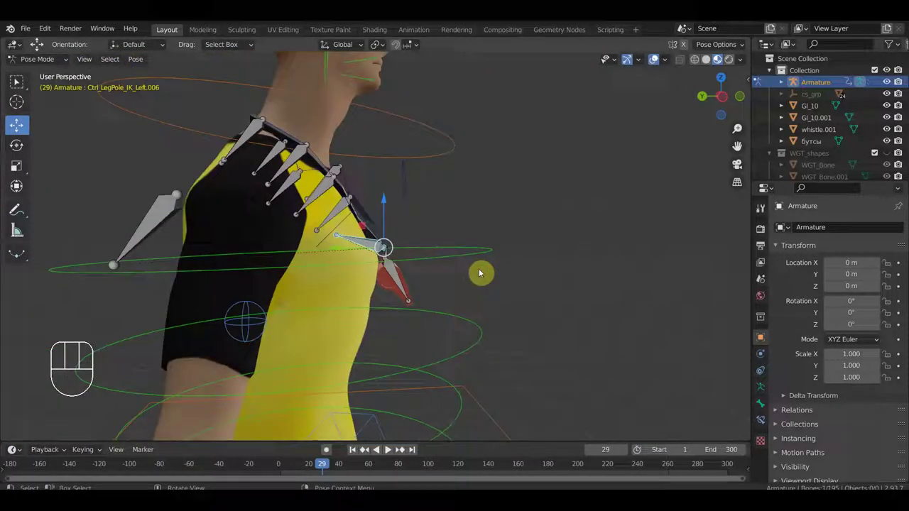
key(g)
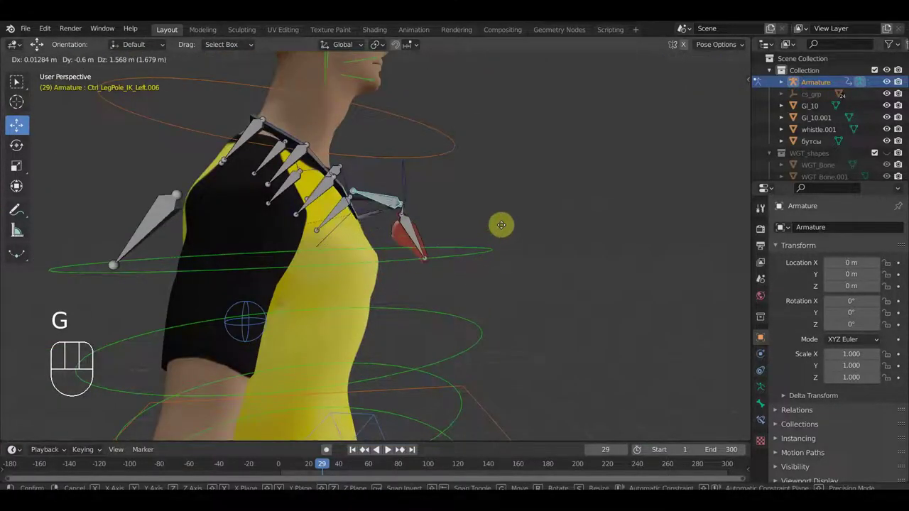
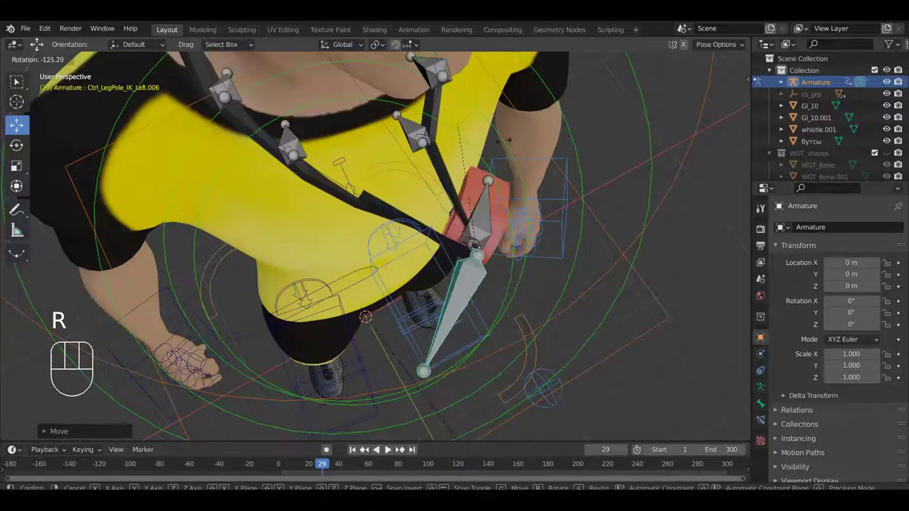
Rotate the whistle bone up toward the mouth, then reset its location and rotation with Alt+G/Alt+R.
drag(363, 267, 400, 276)
drag(498, 217, 476, 189)
key(r)
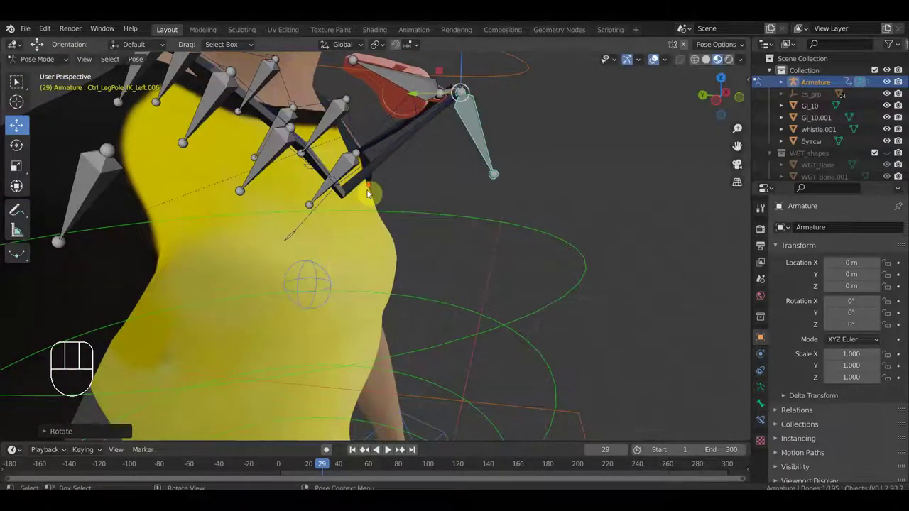
key(r)
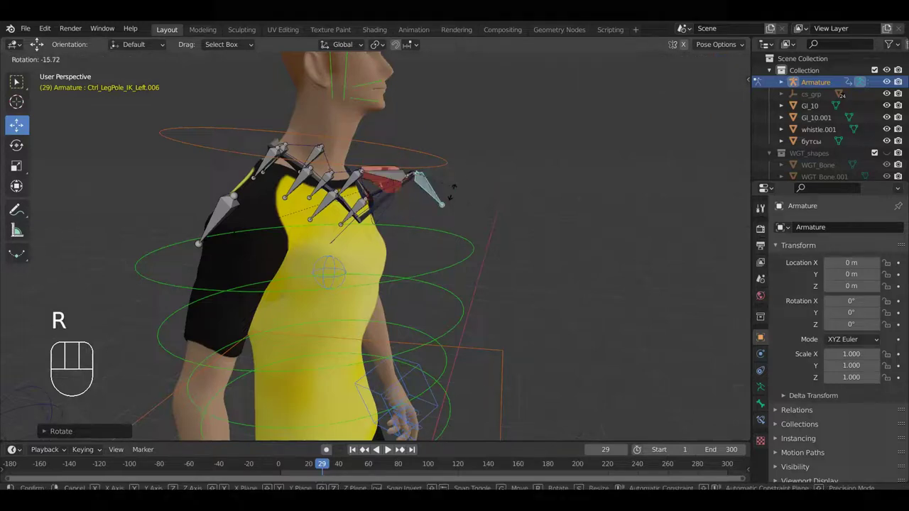
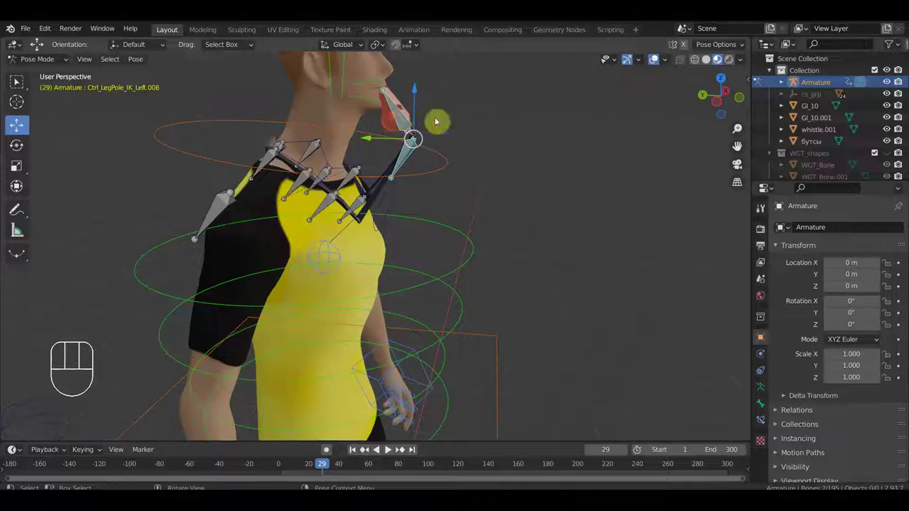
key(alt+g)
key(alt+r)
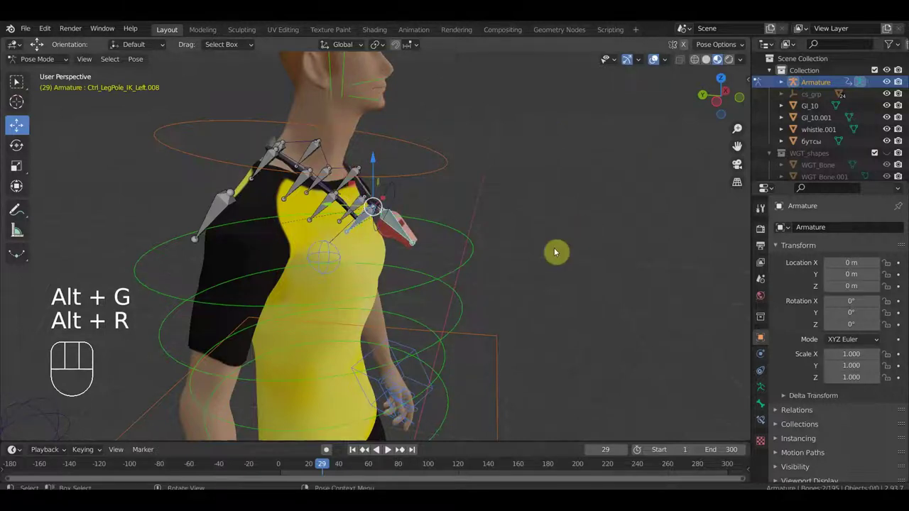
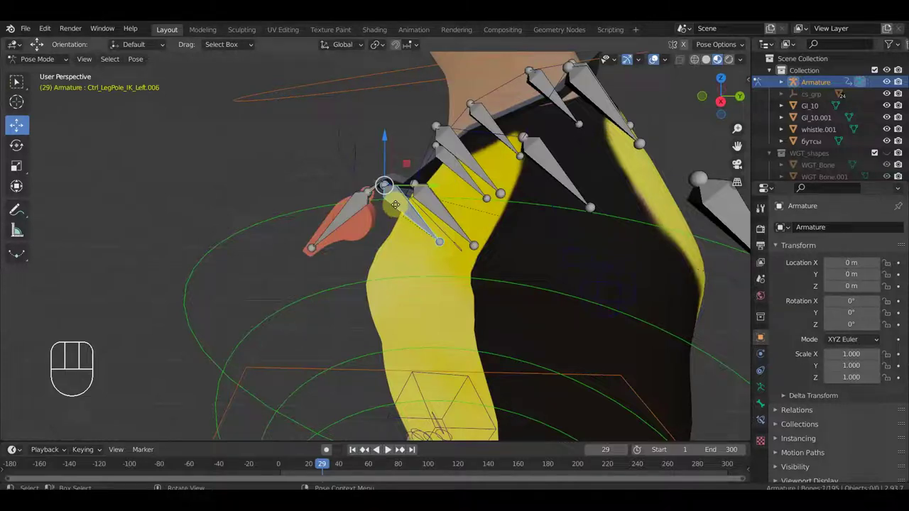
Move Ctrl_LegPole_IK_Left.006 on the chest and confirm the whistle hangs centred, adjusting again from the front.
key(g)
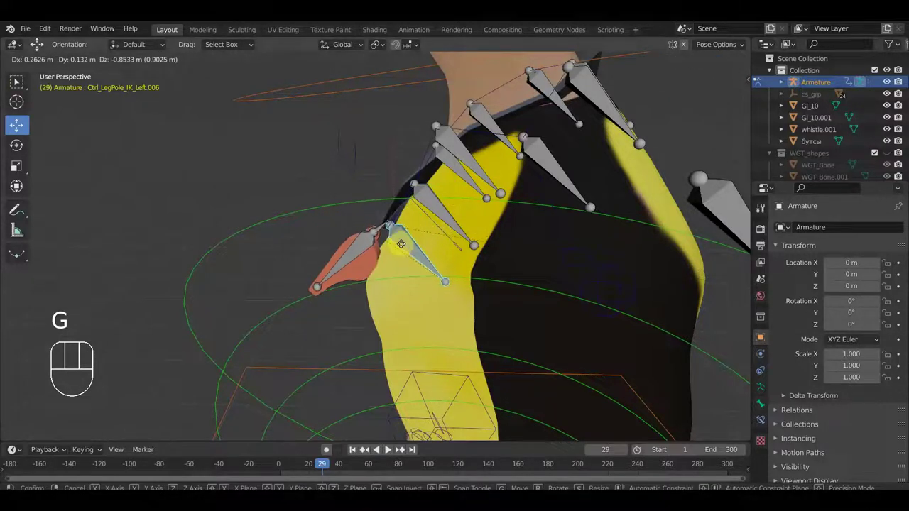
click(422, 248)
drag(454, 250, 421, 218)
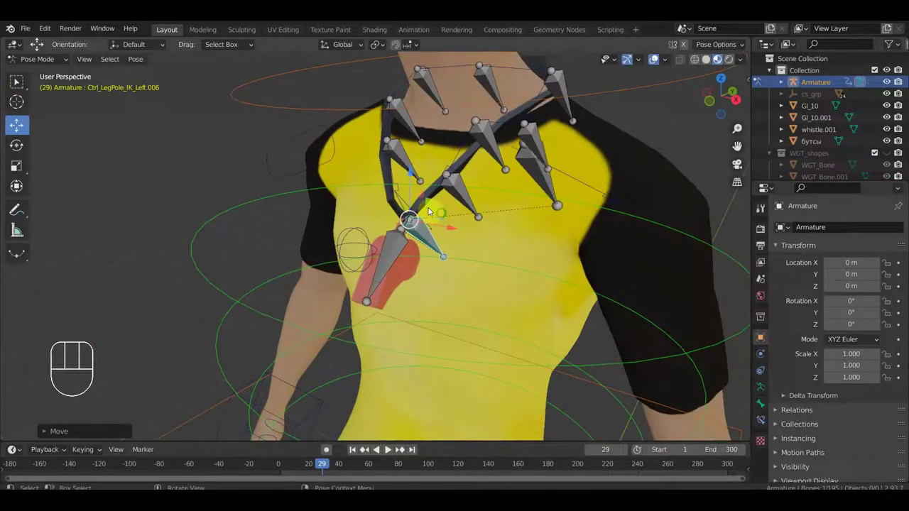
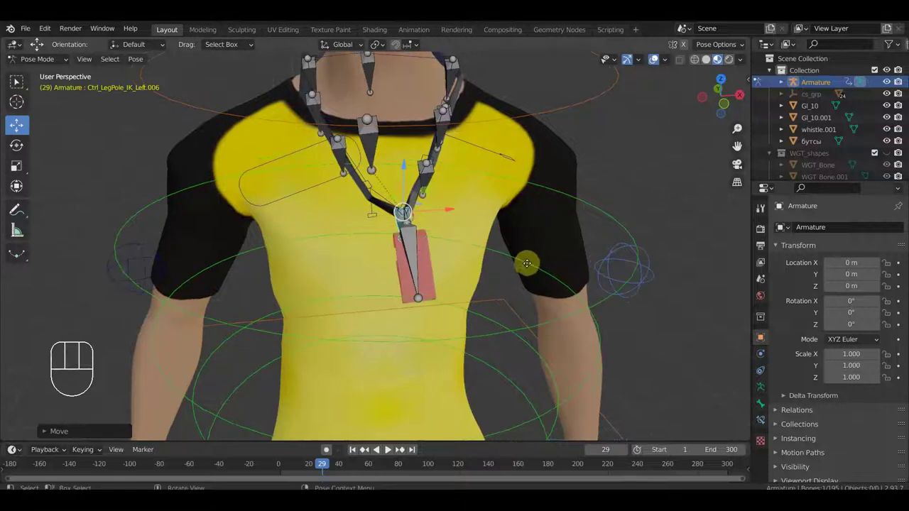
key(g)
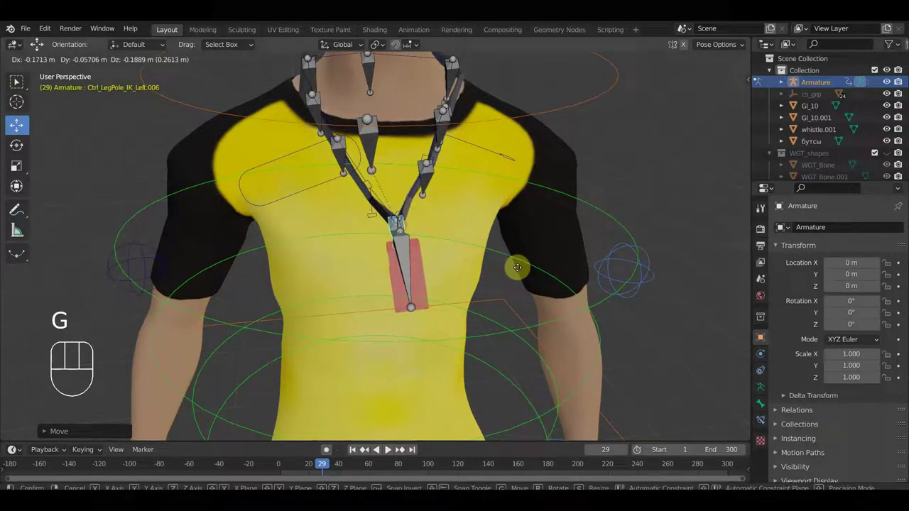
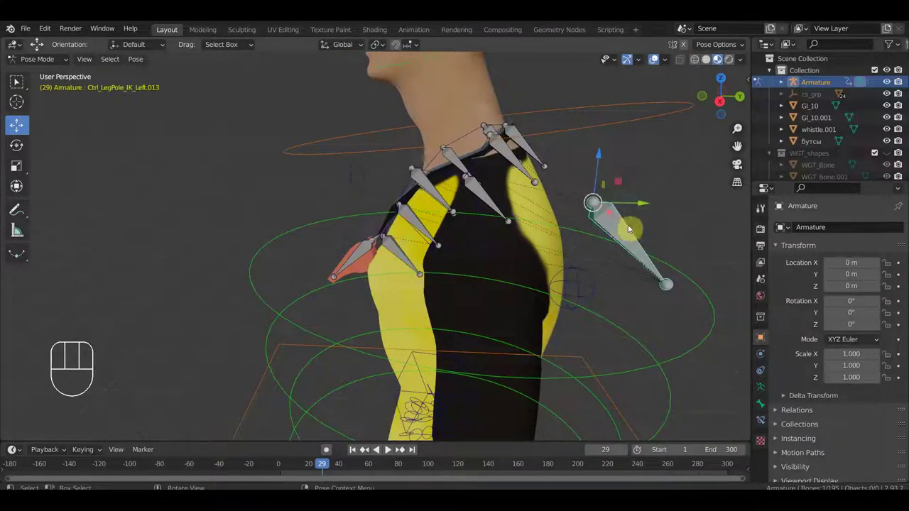
Move loose bone .013 outward, then in front orthographic view grab chain bones .004 and .003 near the neck.
key(g)
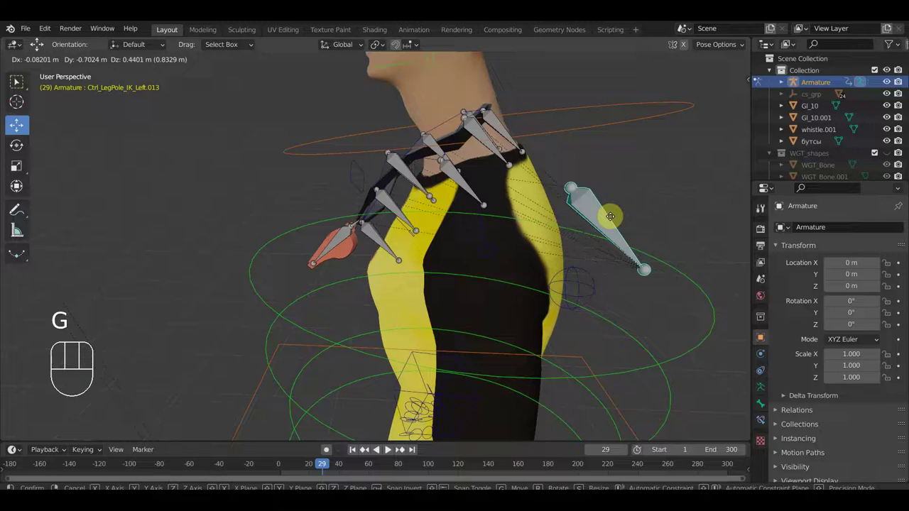
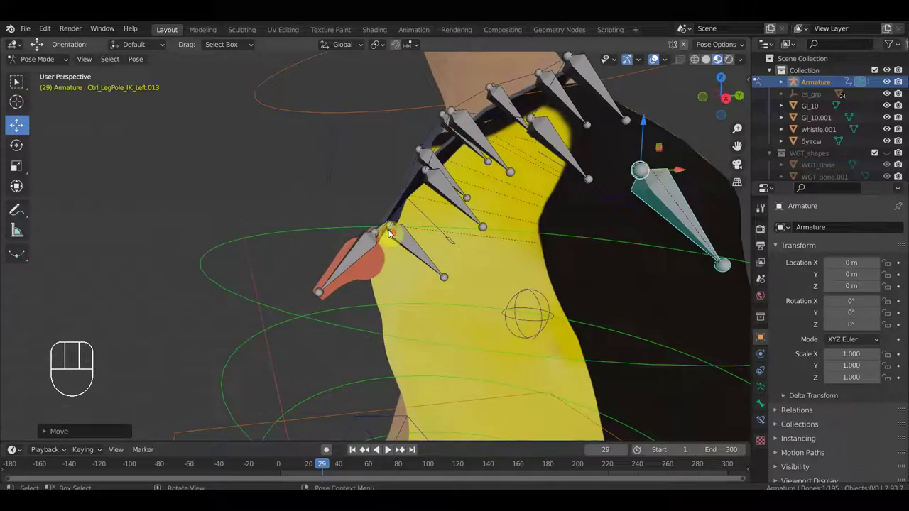
key(KP_1)
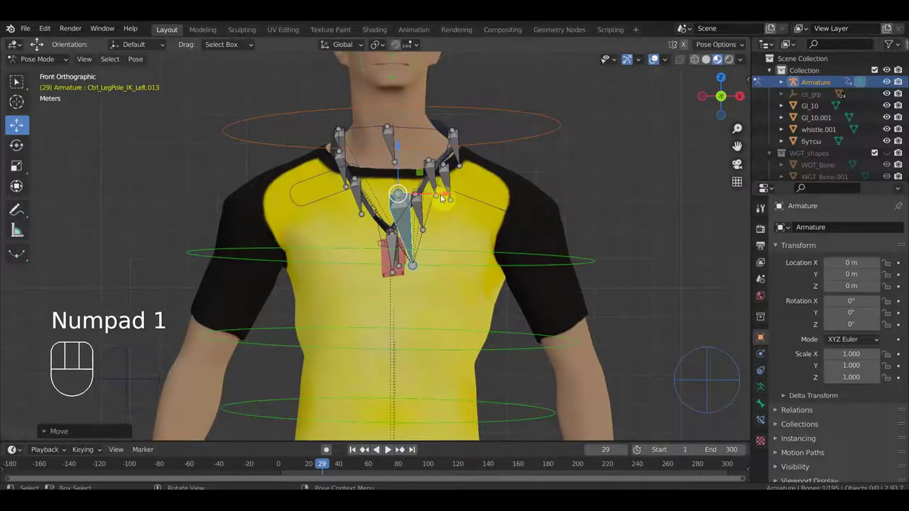
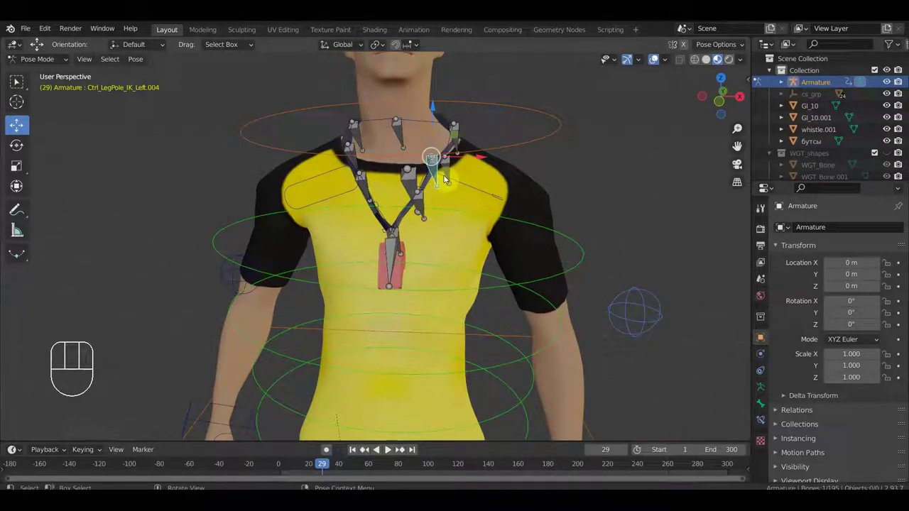
key(g)
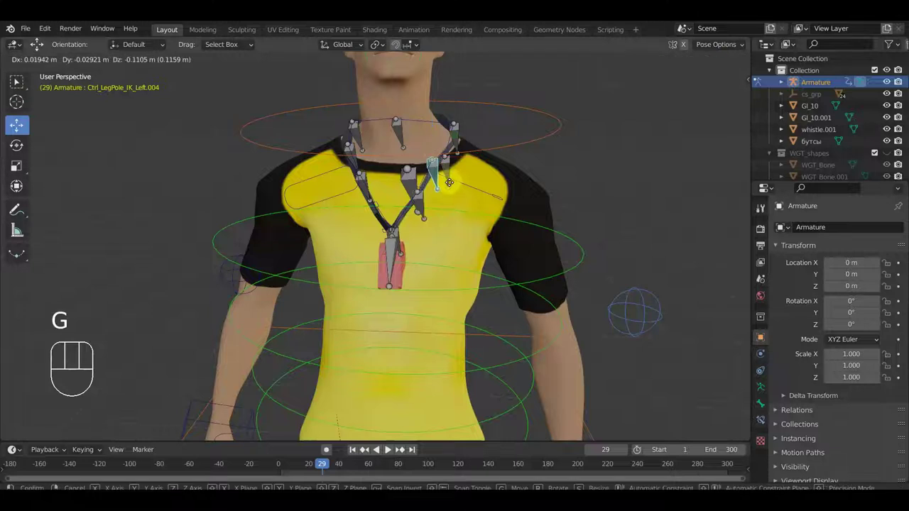
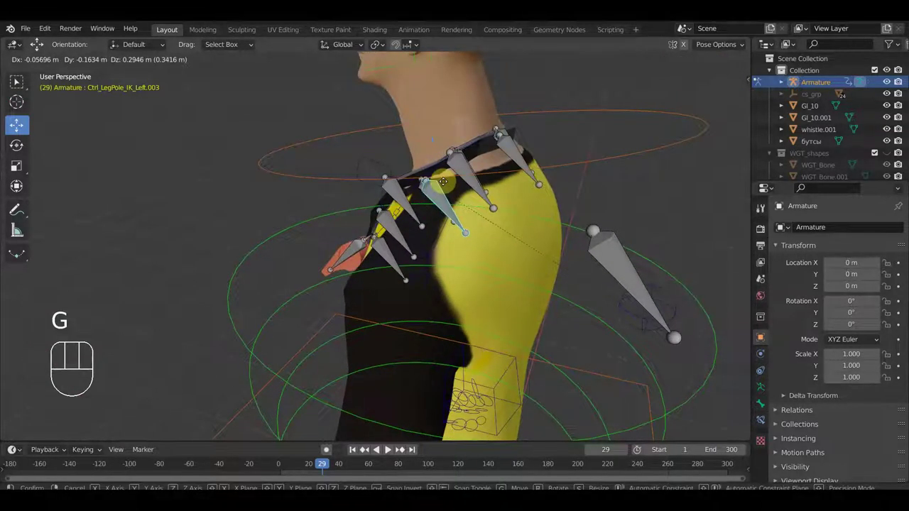
Confirm and move the side collar chain bones into place.
click(397, 198)
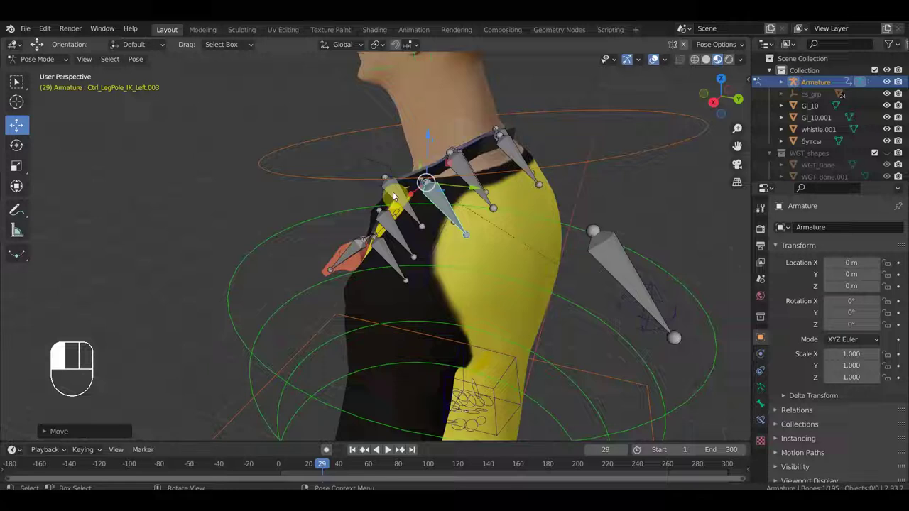
key(g)
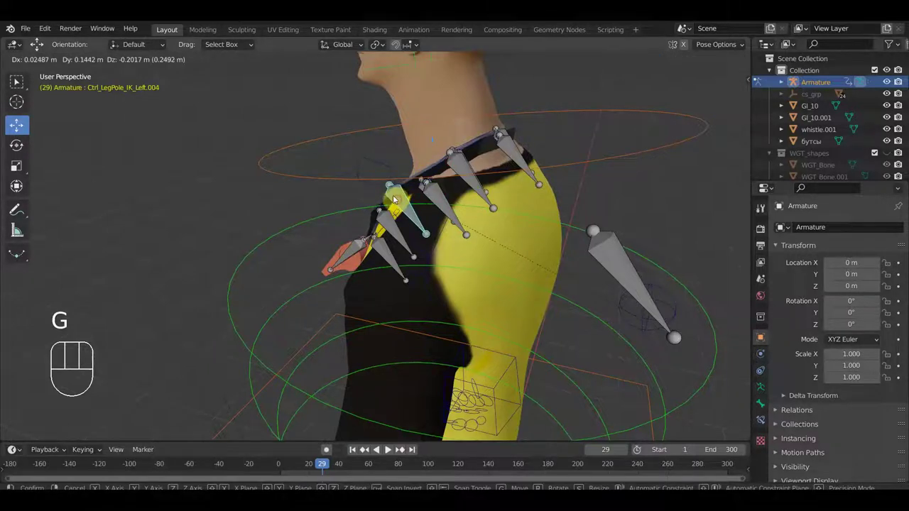
click(400, 204)
drag(447, 206, 444, 177)
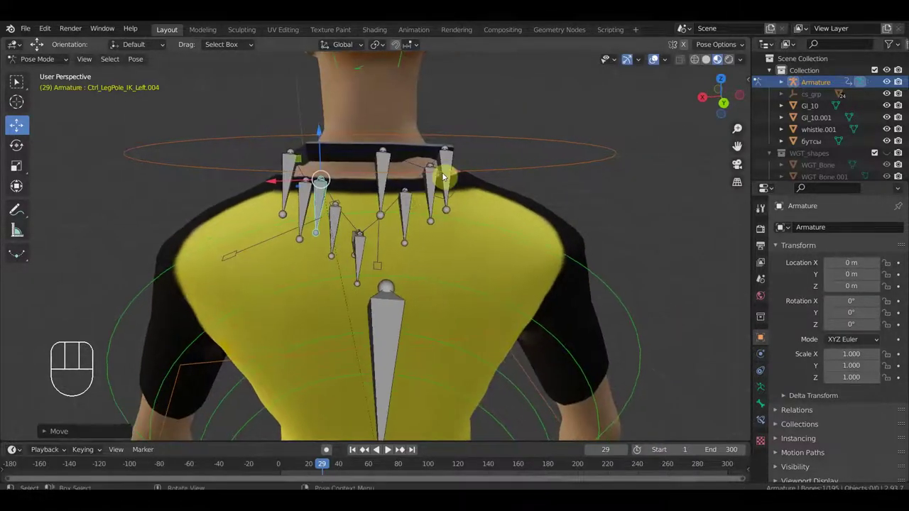
Move and rotate back-of-neck bone .009 to test the chain.
click(442, 167)
drag(446, 164, 465, 169)
key(g)
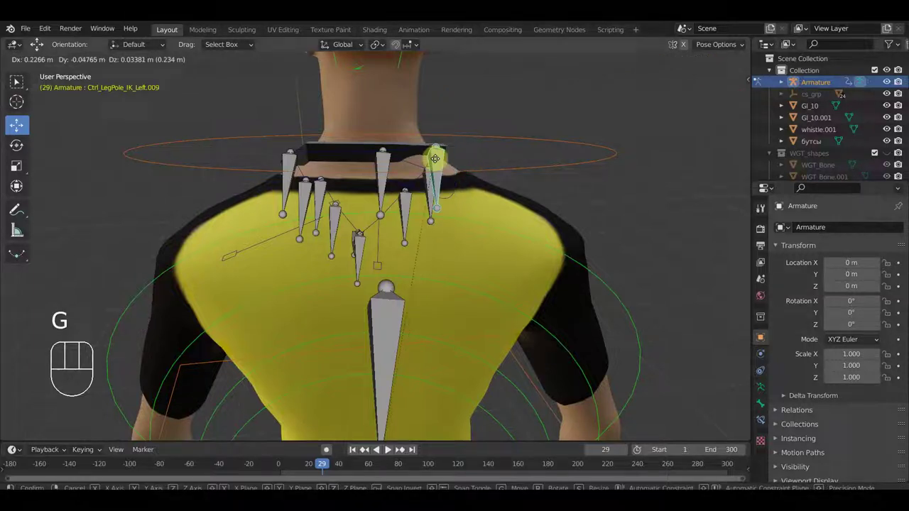
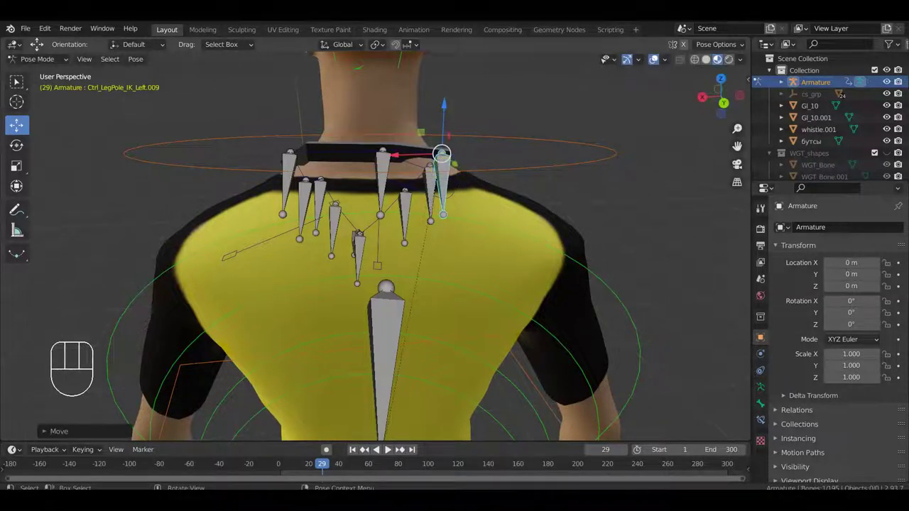
key(r)
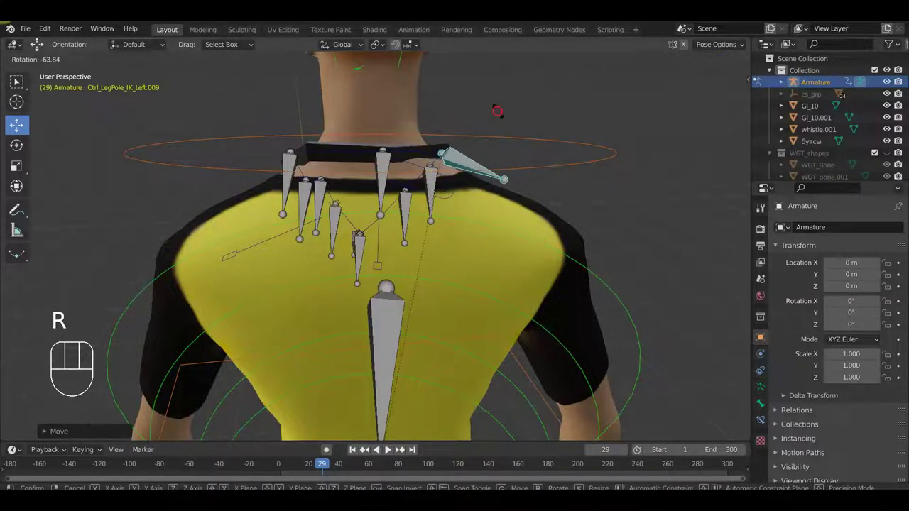
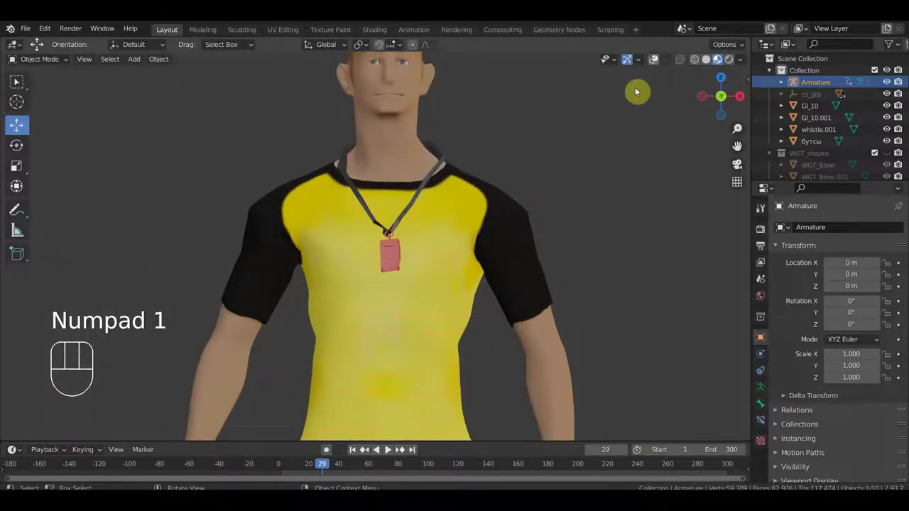
Orbit and zoom around the character in Object Mode to inspect the lanyard and whistle from front and side.
drag(483, 195, 376, 214)
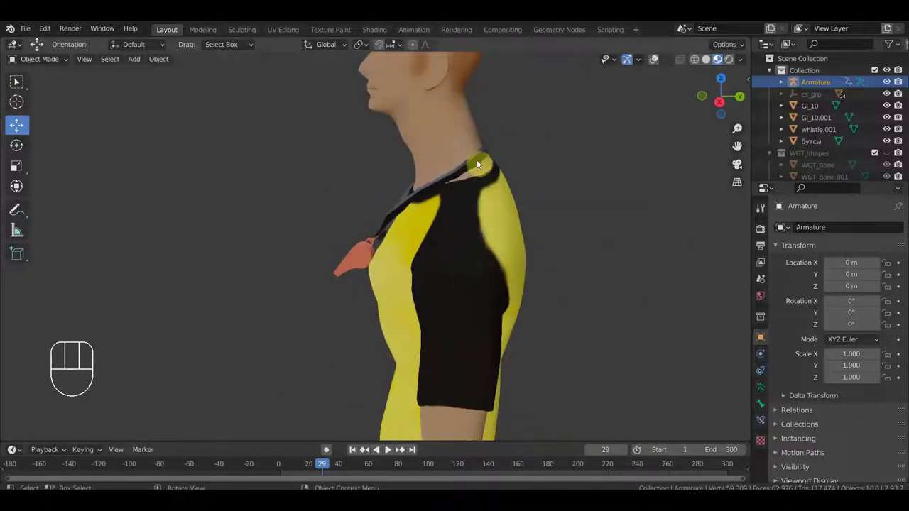
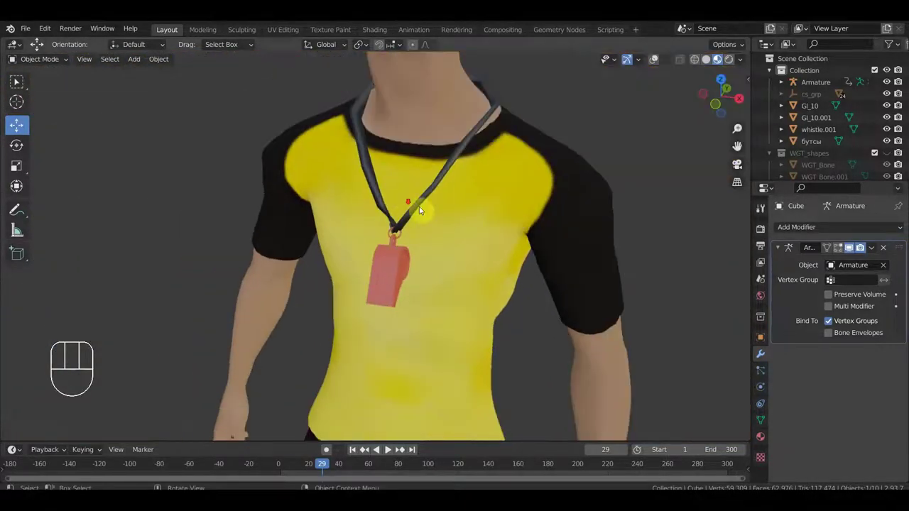
drag(412, 268, 326, 244)
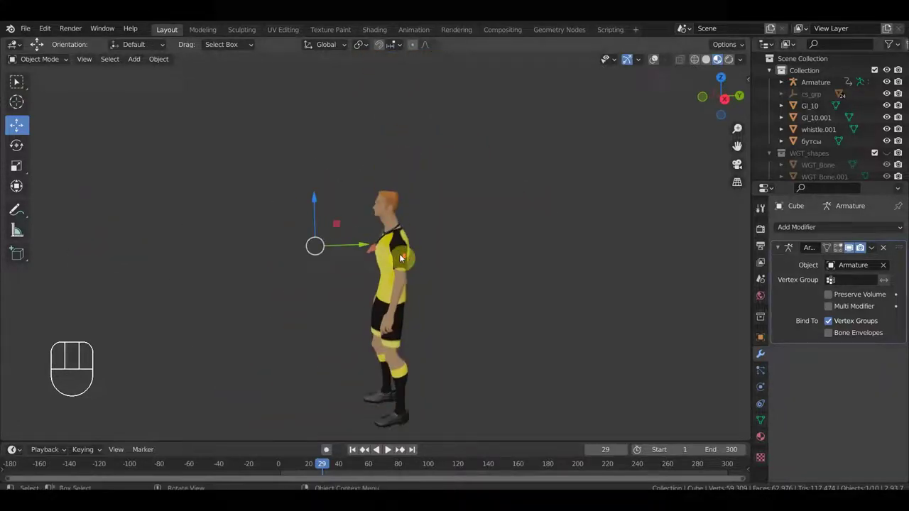
middle_click(503, 253)
key(KP_1)
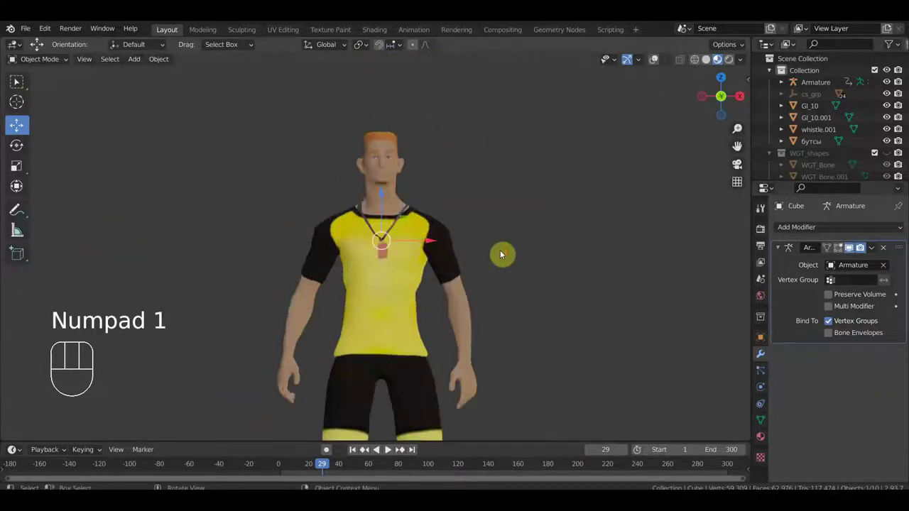
drag(509, 250, 516, 279)
drag(589, 247, 584, 259)
drag(593, 258, 711, 257)
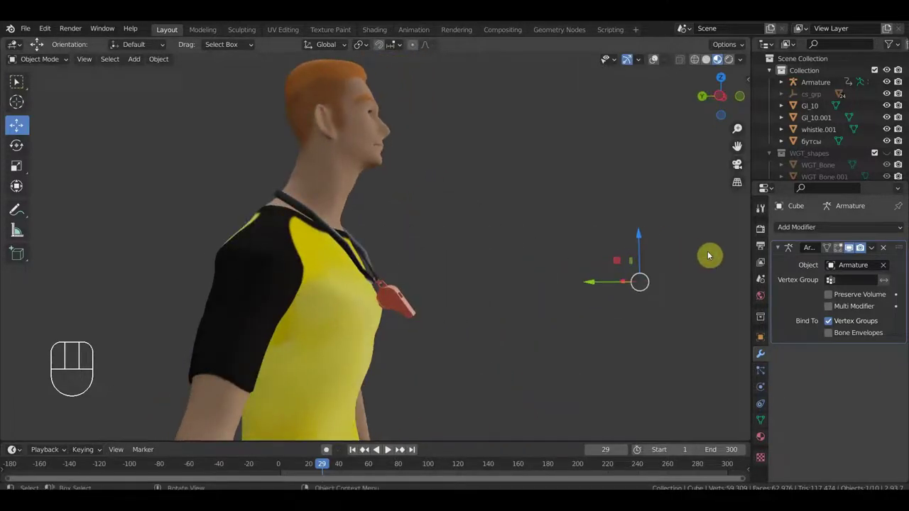
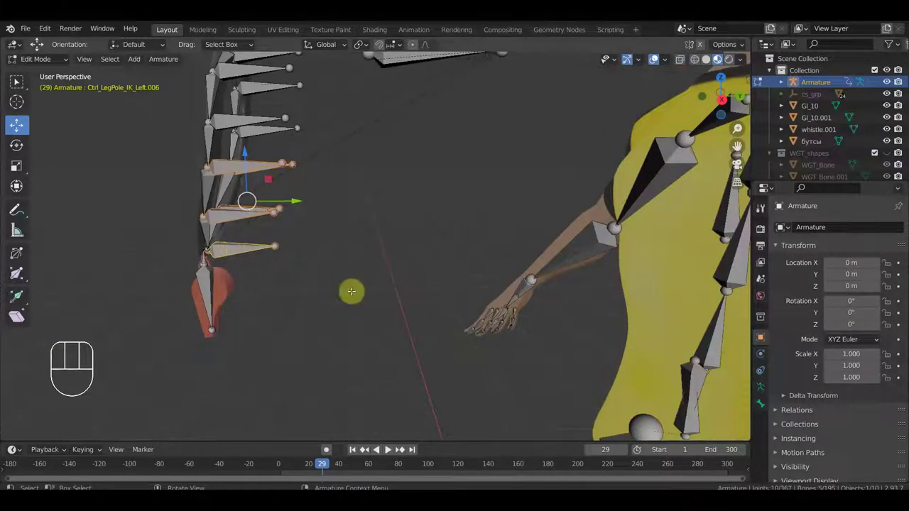
Parent the whistle bones to the chain bone with Ctrl+P > Keep Offset.
key(ctrl+p)
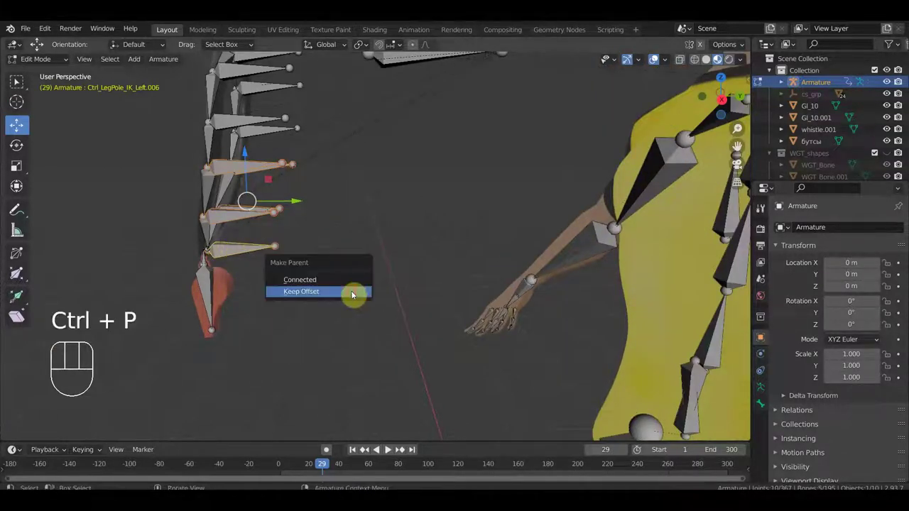
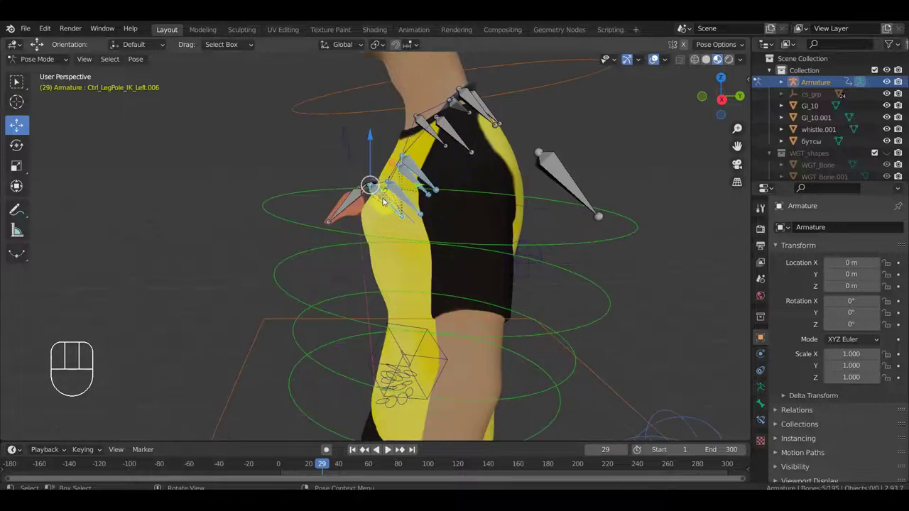
Move and rotate the whistle bone to test that it follows the chain.
key(g)
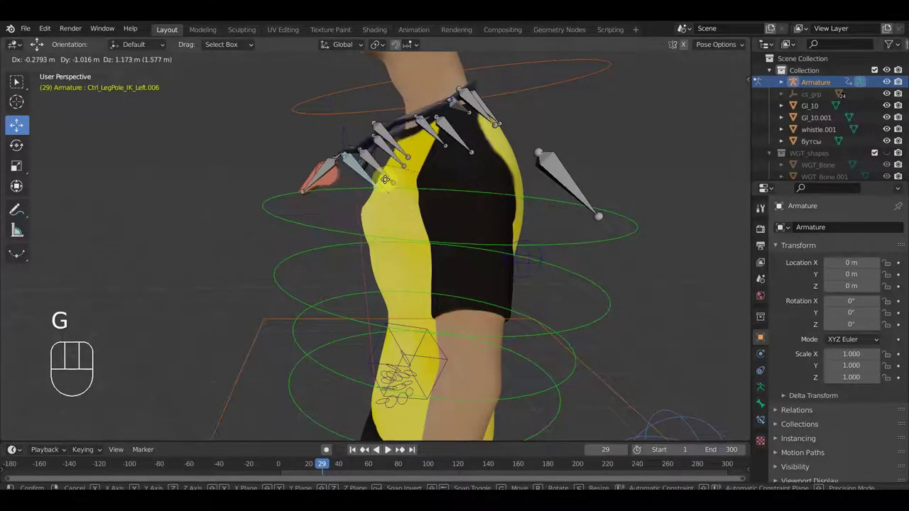
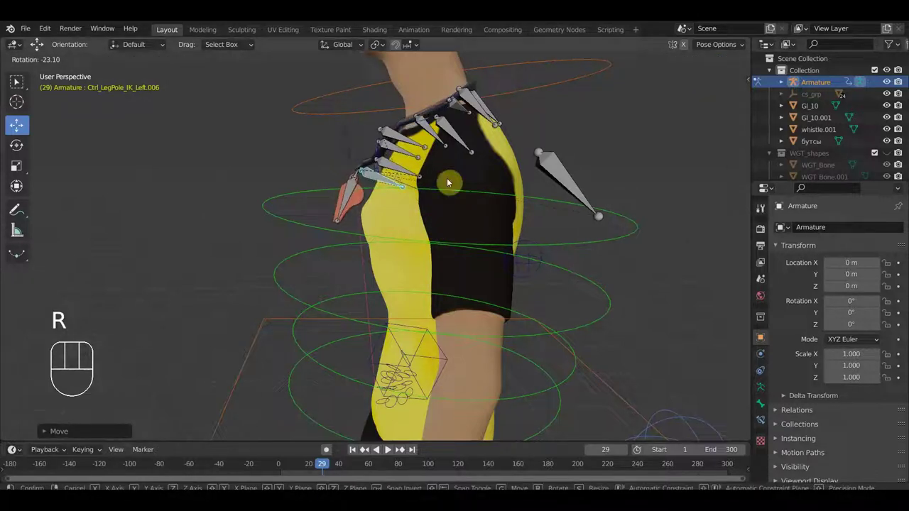
key(g)
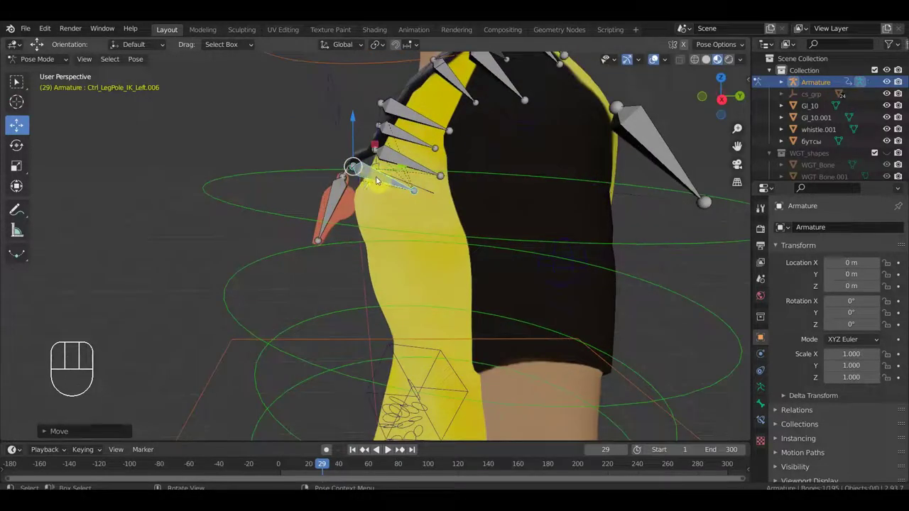
drag(444, 189, 392, 168)
drag(388, 172, 338, 170)
drag(382, 179, 436, 179)
drag(438, 179, 507, 147)
key(r)
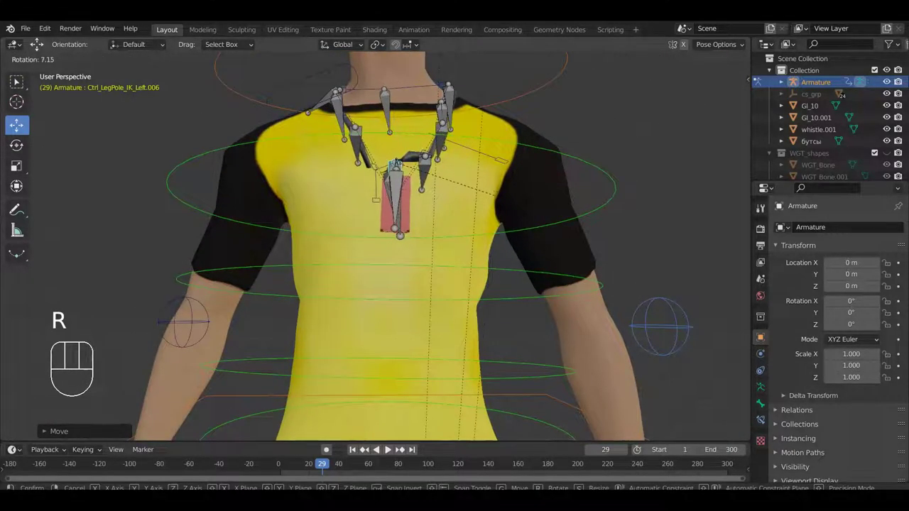
Reposition the chain bone above the whistle and rotate the whistle bone to hang straight down.
drag(524, 201, 505, 190)
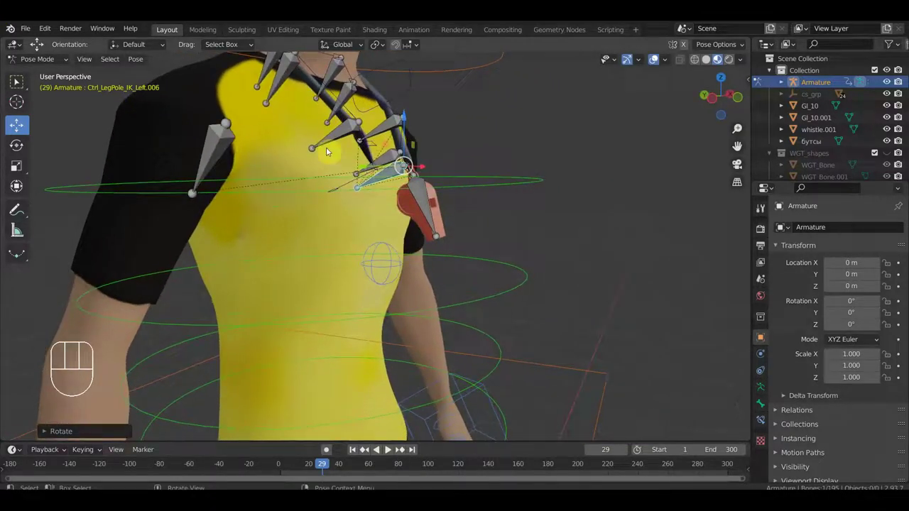
drag(337, 134, 413, 180)
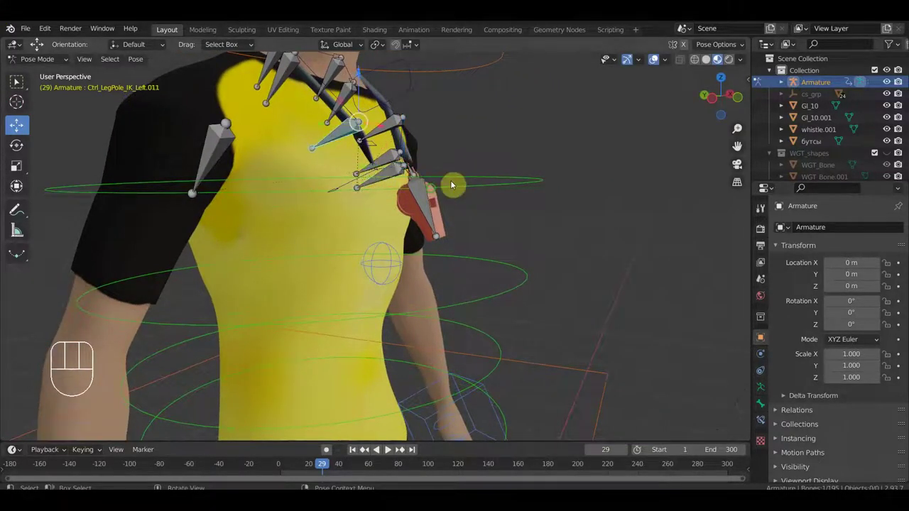
drag(419, 197, 262, 216)
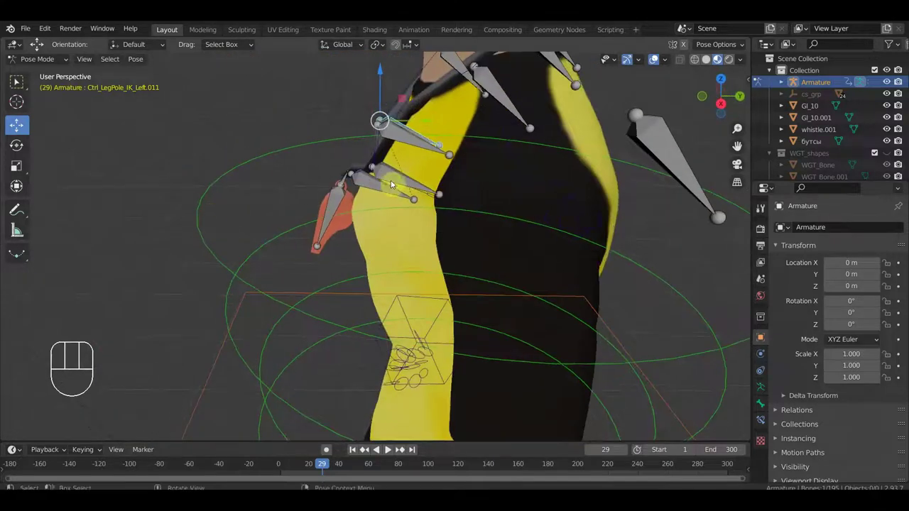
key(g)
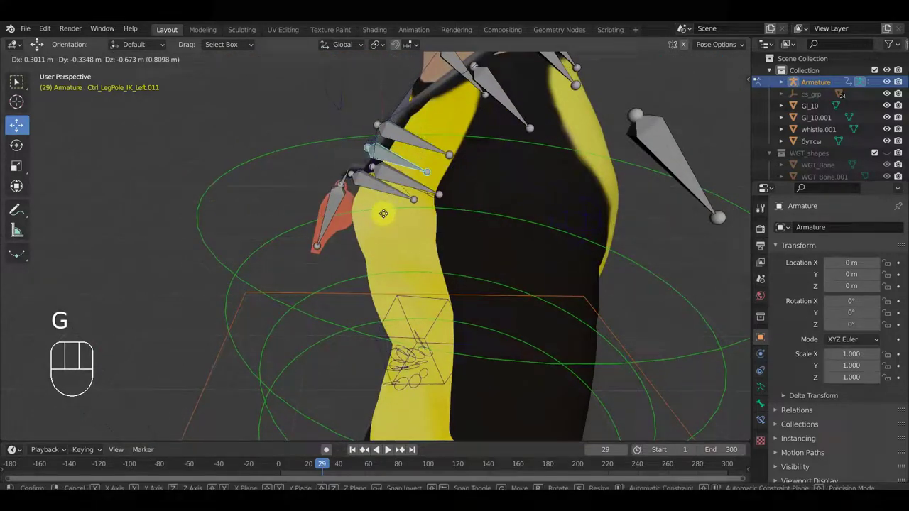
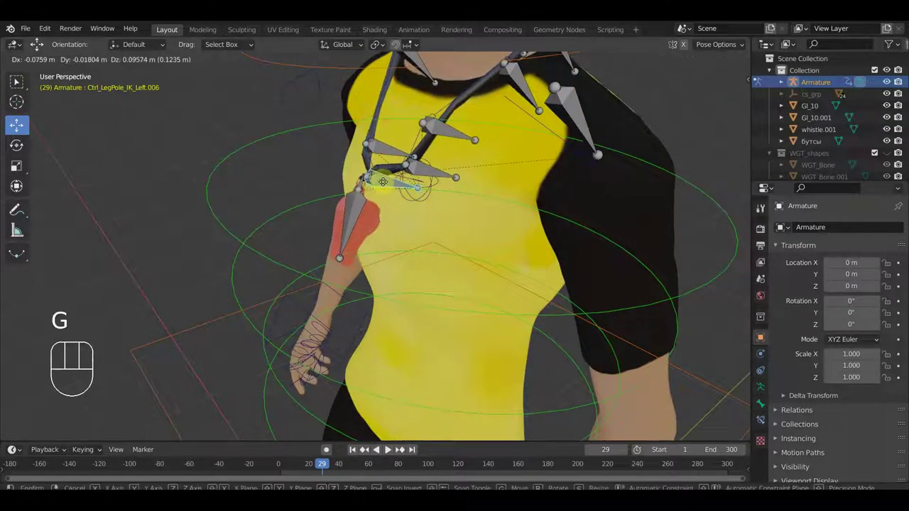
click(392, 186)
drag(371, 188, 346, 185)
drag(342, 192, 390, 211)
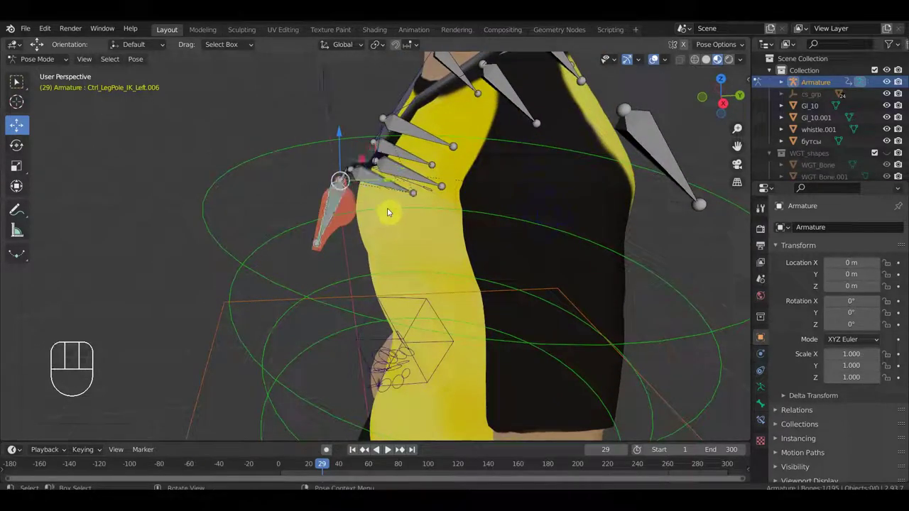
key(r)
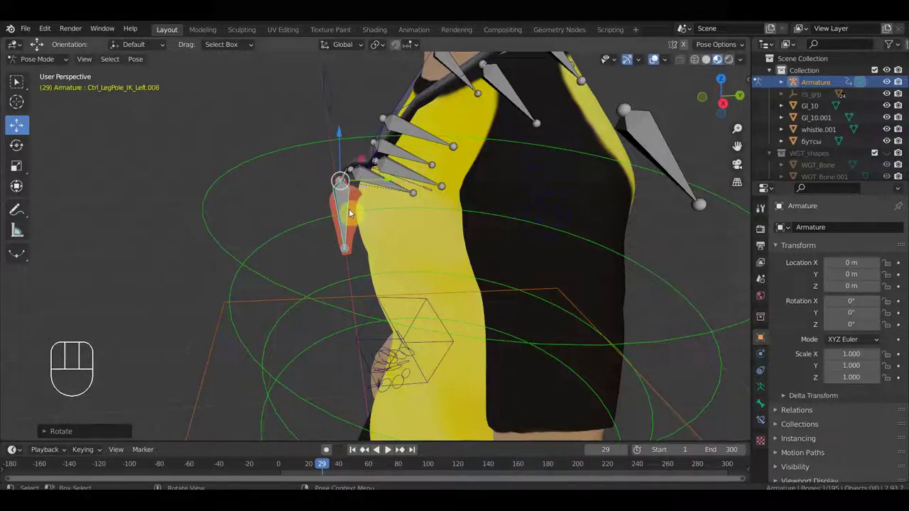
Centre the whistle bone in front view and rotate the chain bone above it.
key(KP_1)
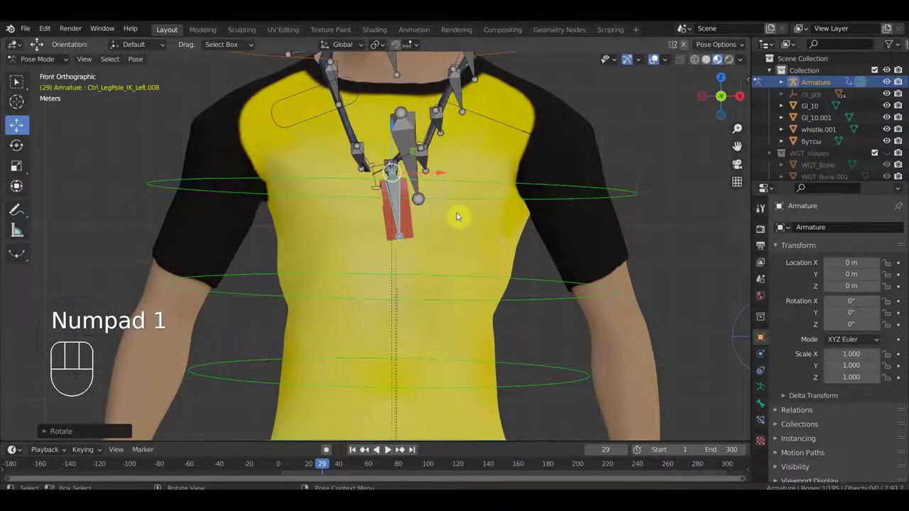
key(g)
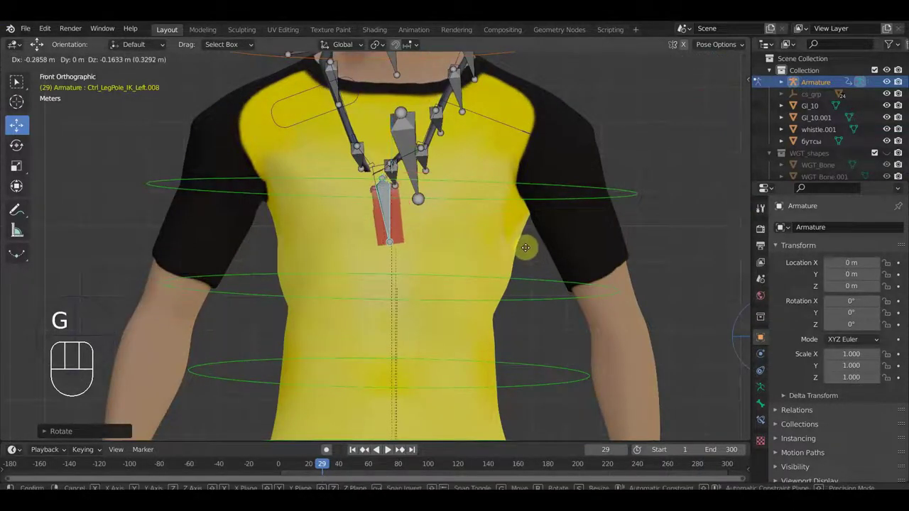
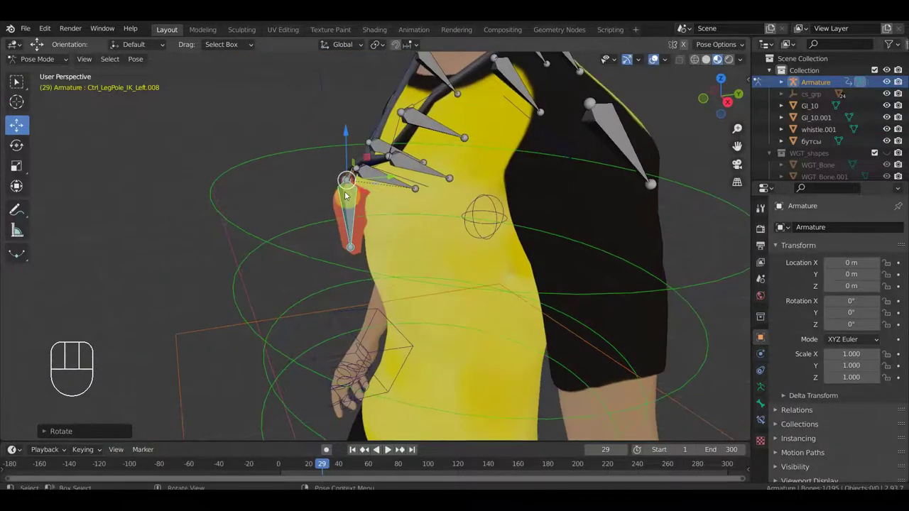
drag(372, 173, 418, 205)
key(r)
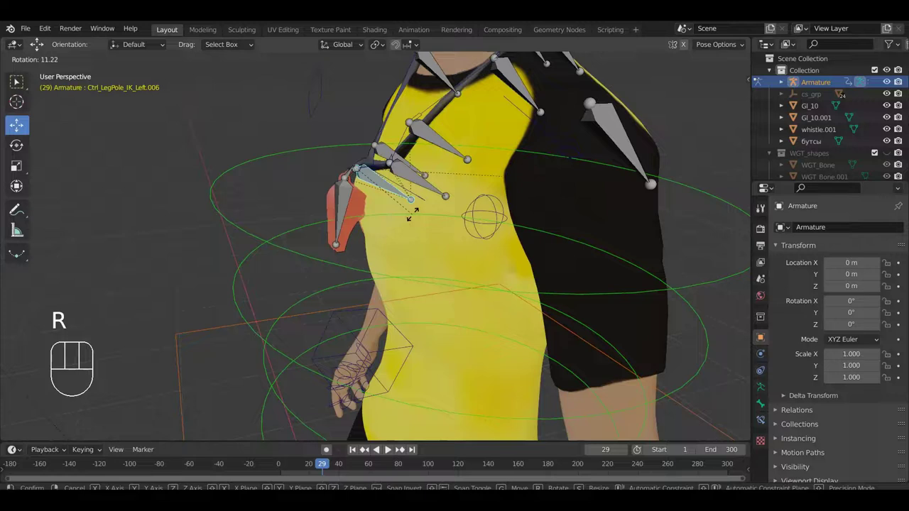
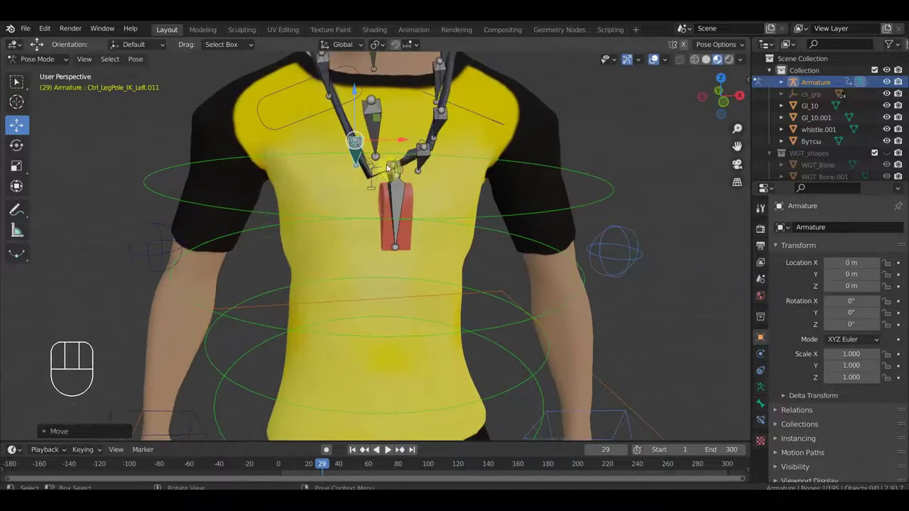
Move the left-side chain bone and nudge the link joining the chain to the whistle.
key(g)
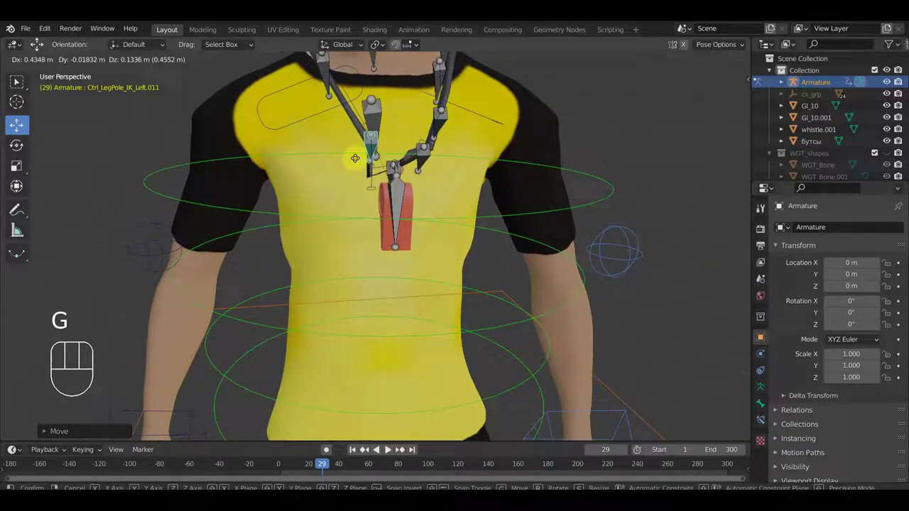
click(374, 167)
drag(402, 167, 404, 174)
click(398, 175)
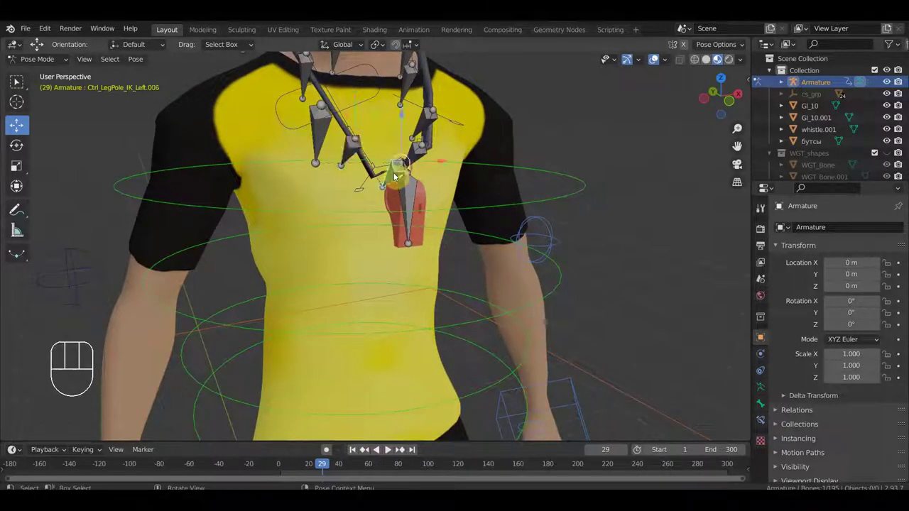
key(g)
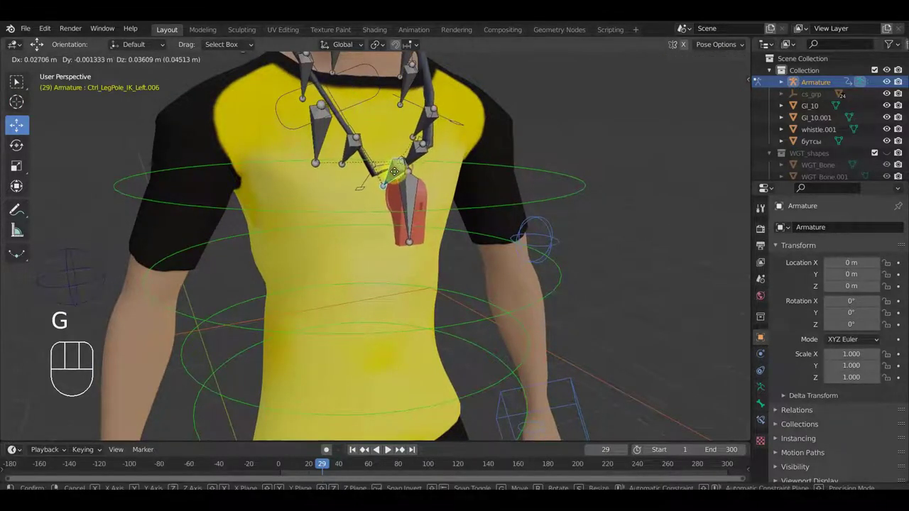
drag(363, 189, 394, 190)
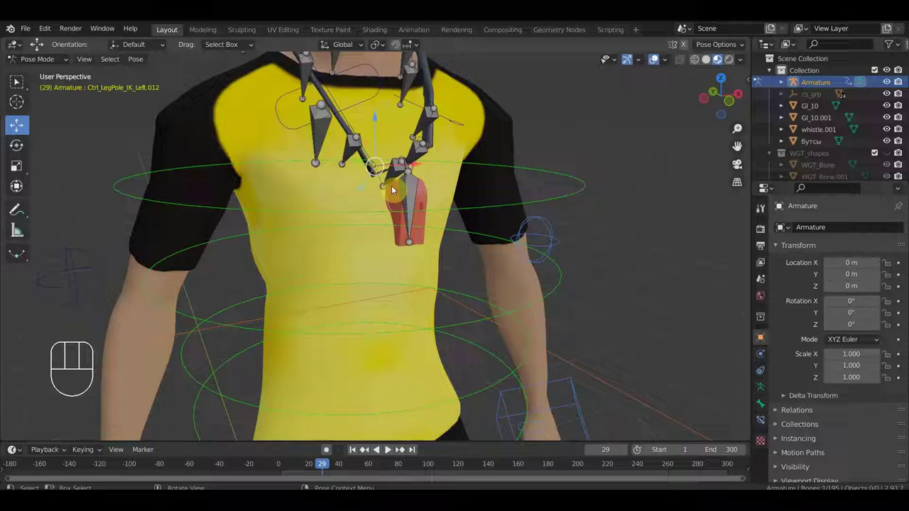
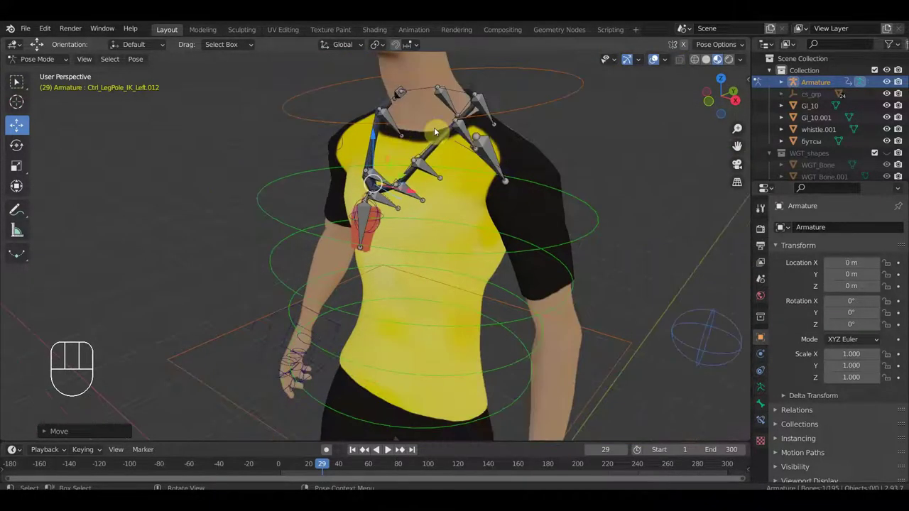
Check the lanyard from an angle, return to front view and hide the bones.
drag(494, 144, 542, 138)
key(KP_1)
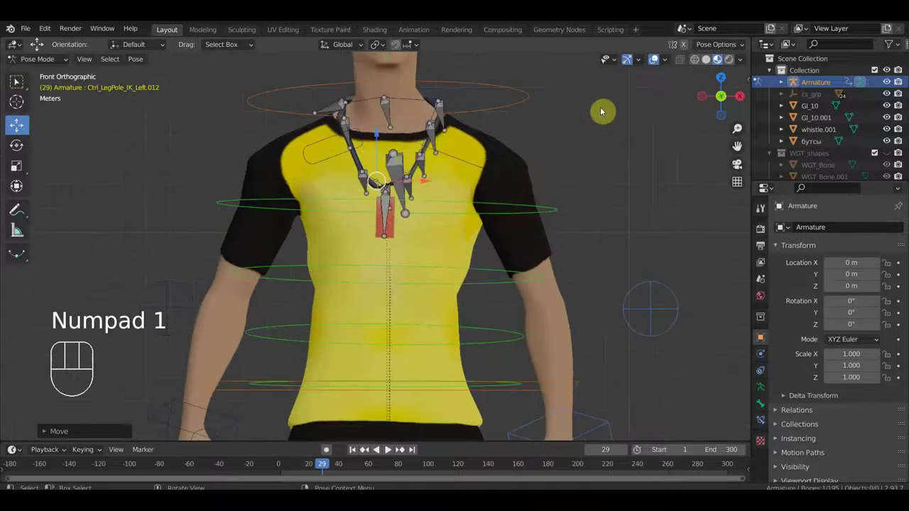
click(657, 58)
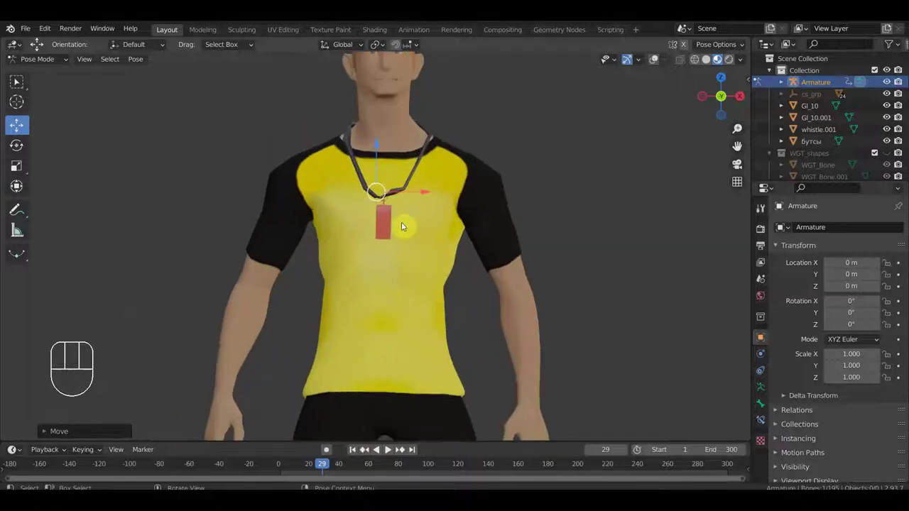
Orbit to view the hanging whistle from the side.
drag(414, 223, 338, 237)
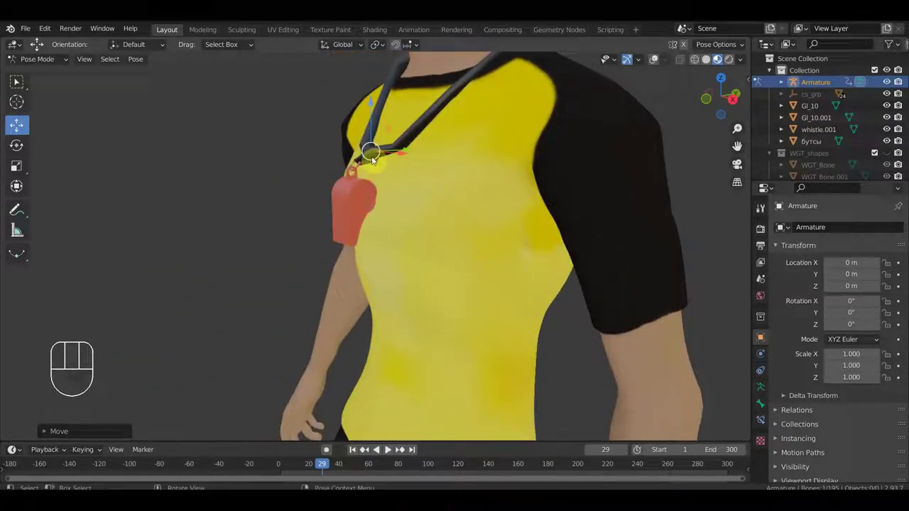
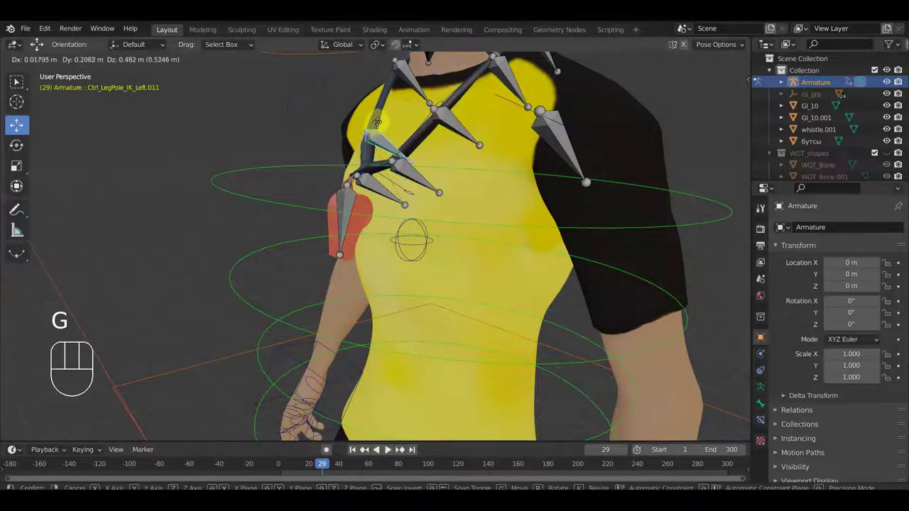
Reposition the upper chain bones so the lanyard forms a tighter V down the chest.
click(397, 155)
drag(462, 174, 483, 181)
click(427, 173)
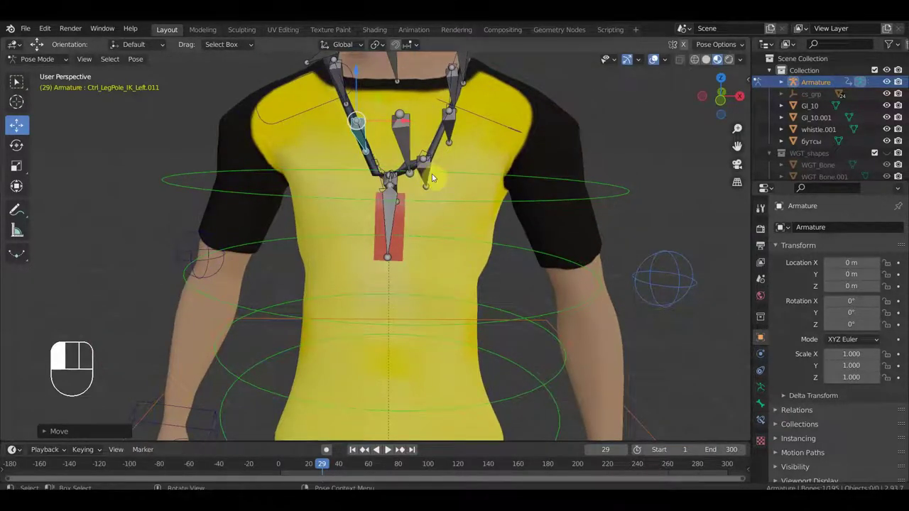
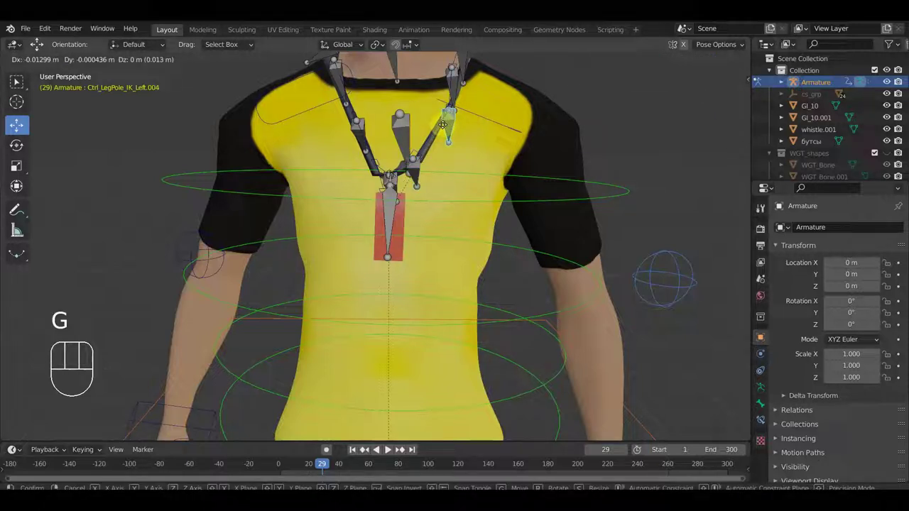
click(441, 126)
drag(419, 175, 419, 165)
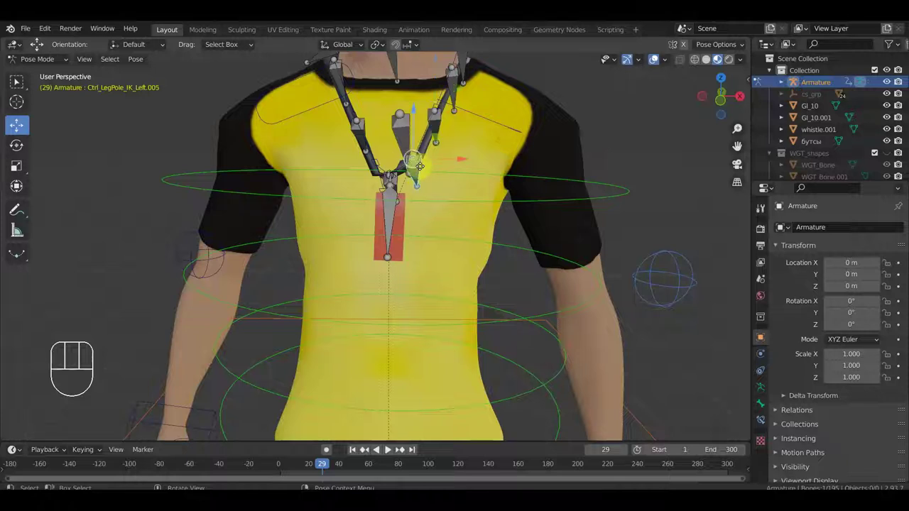
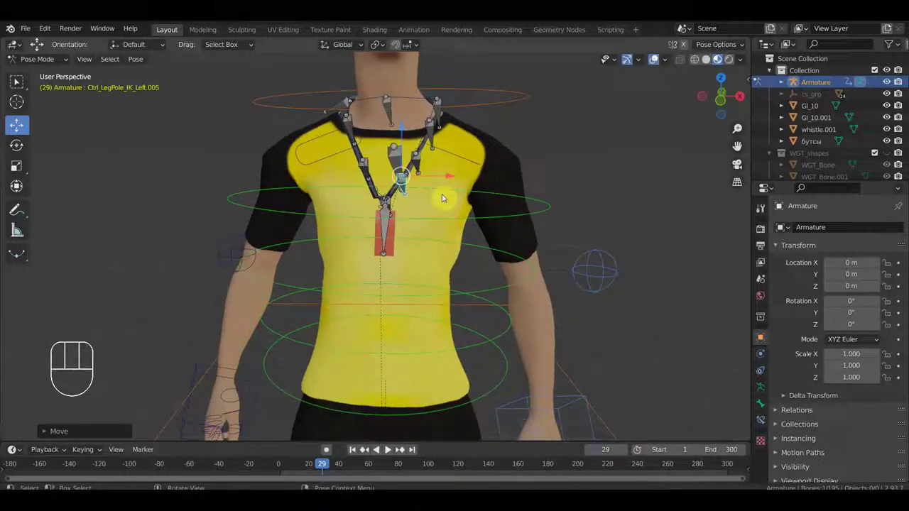
Hide the bones and zoom in front view on the whistle clip.
click(655, 60)
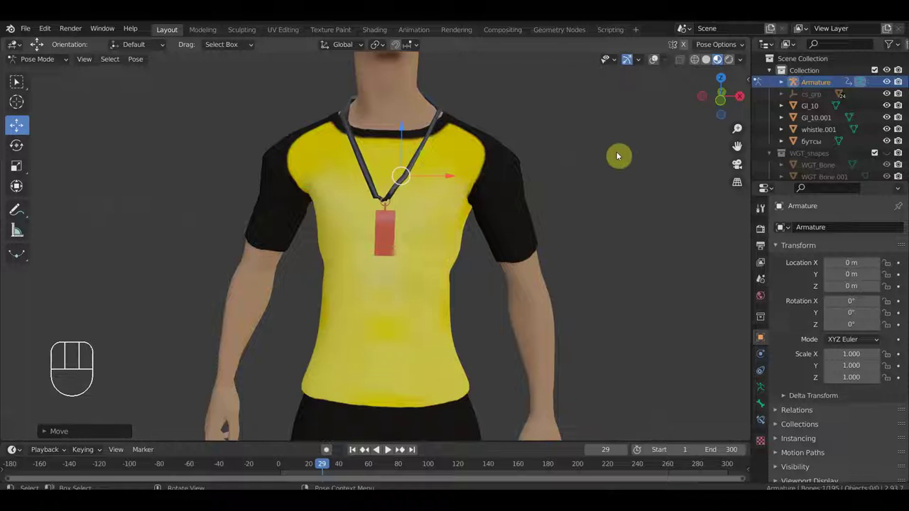
key(KP_1)
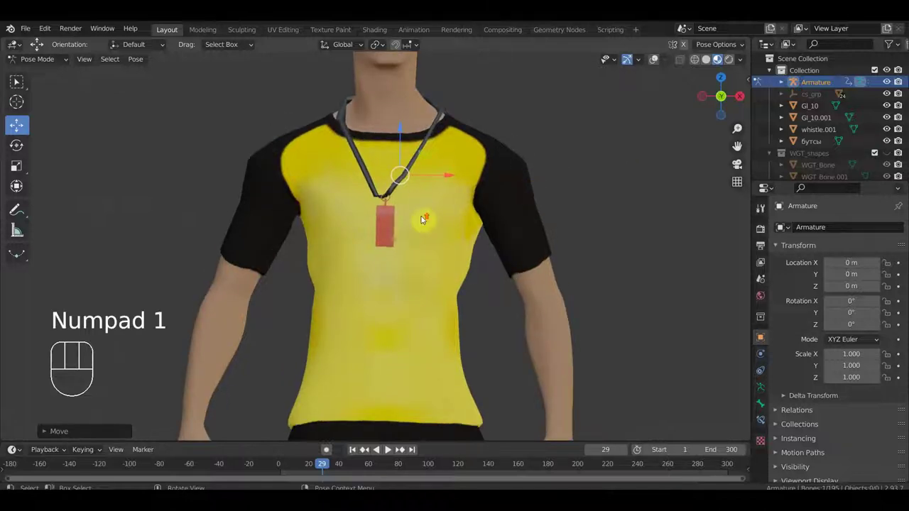
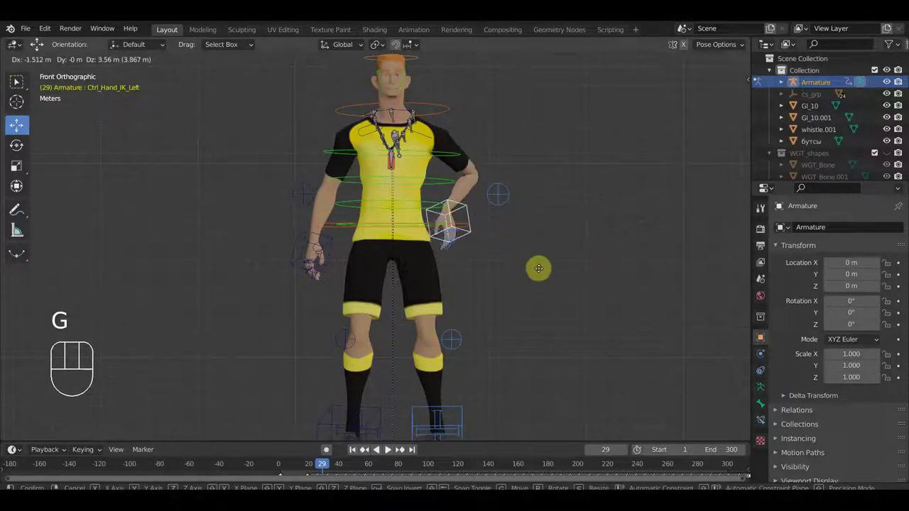
Undo the left hand IK control move so the hand returns to rest.
click(566, 284)
key(ctrl+z)
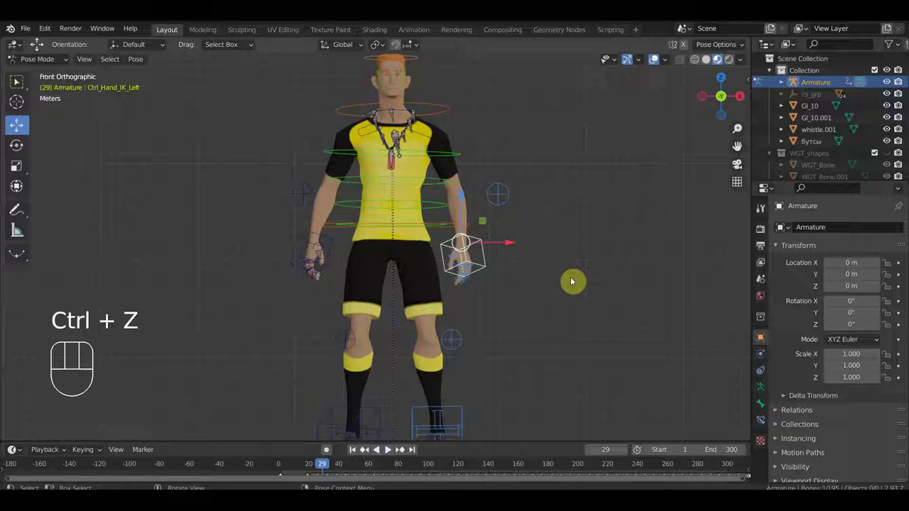